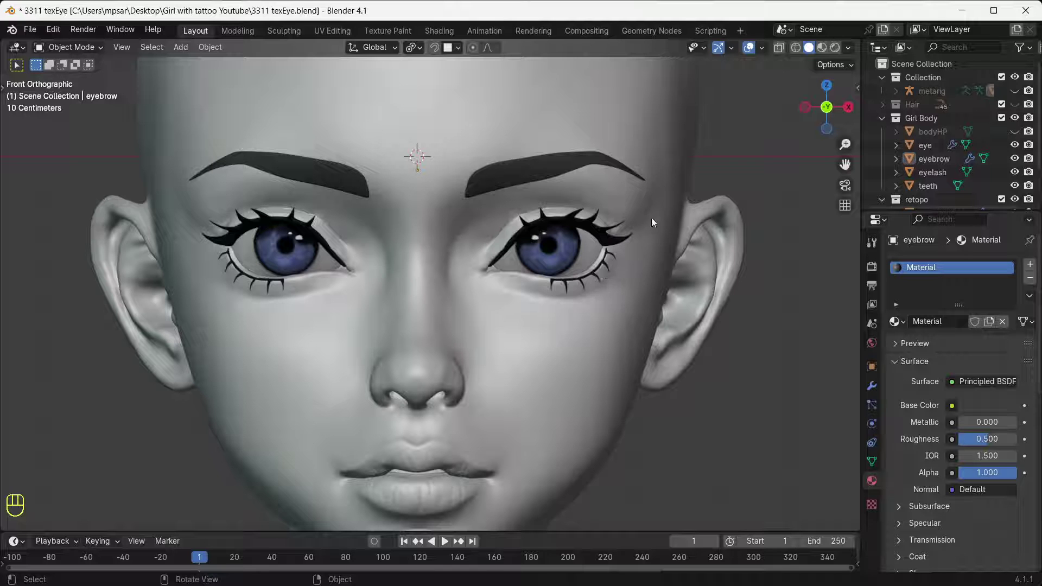
# Inspect the existing eye and eyelashes up close, then return to the whole face
pyautogui.moveTo(695, 220); pyautogui.dragTo(579, 253)
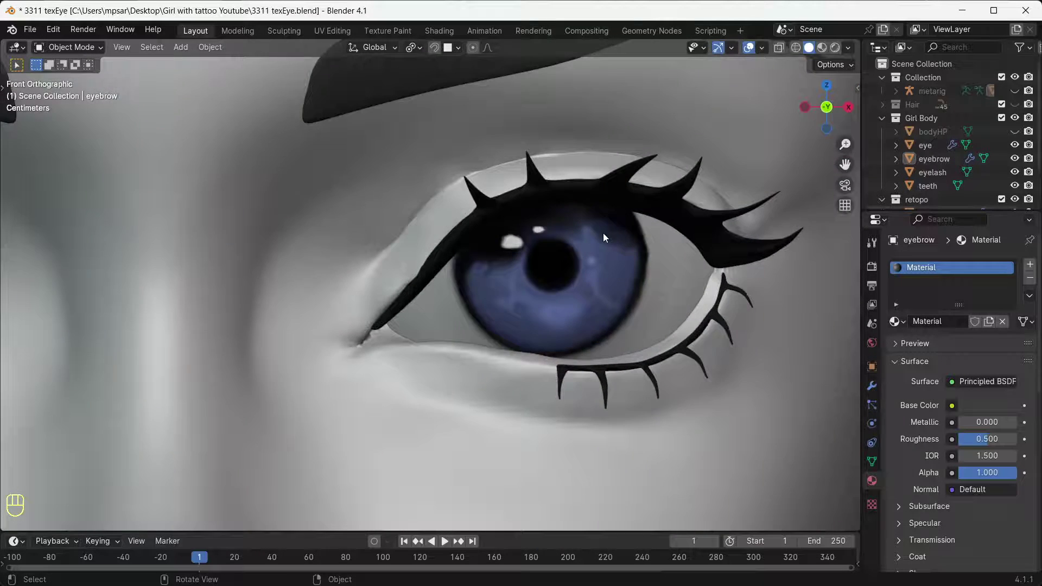
pyautogui.moveTo(690, 274); pyautogui.dragTo(531, 267)
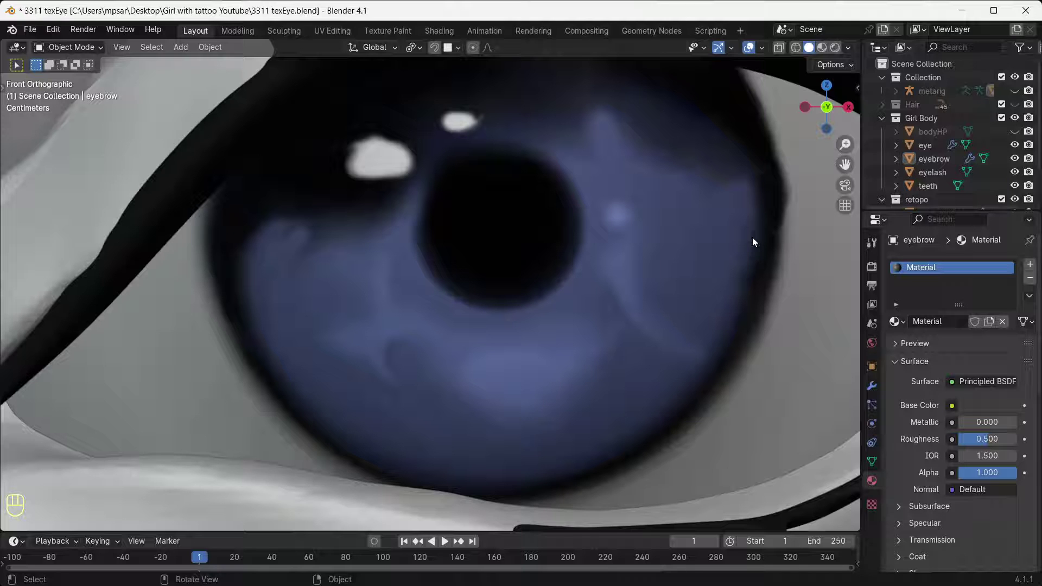
pyautogui.moveTo(684, 219); pyautogui.dragTo(683, 273)
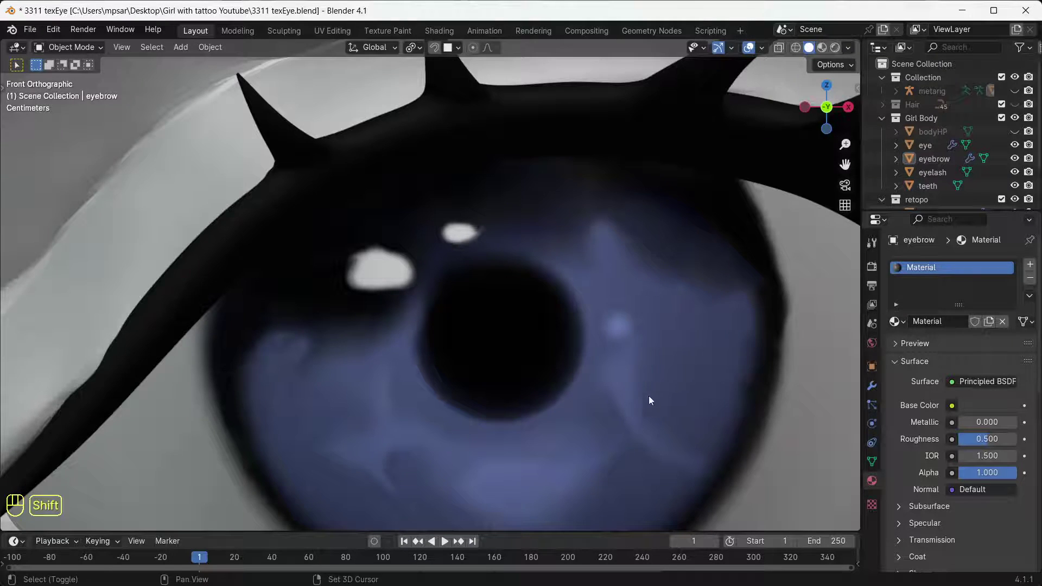
pyautogui.moveTo(654, 350); pyautogui.dragTo(586, 269)
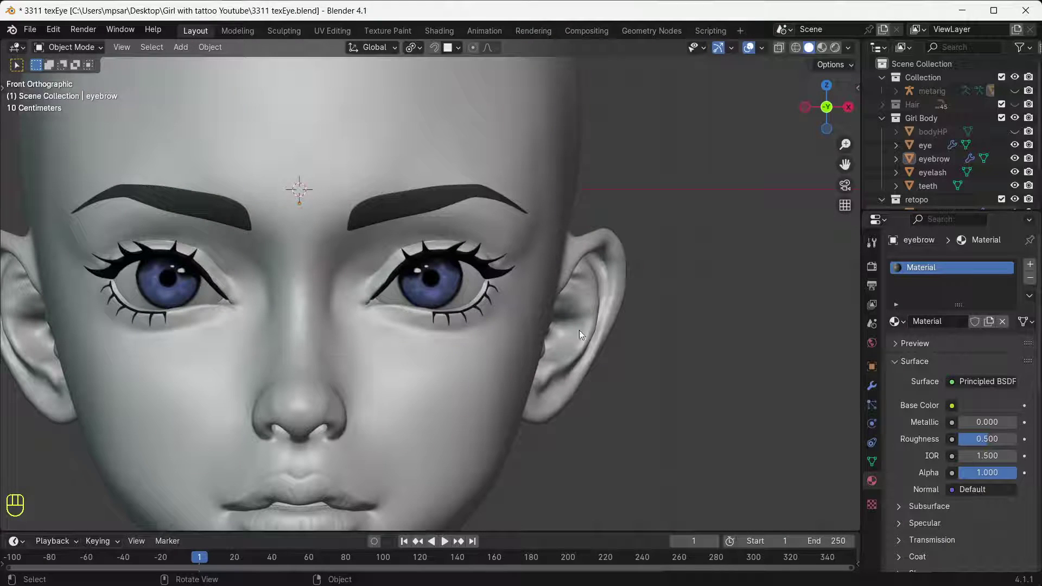
pyautogui.moveTo(534, 306); pyautogui.dragTo(610, 278)
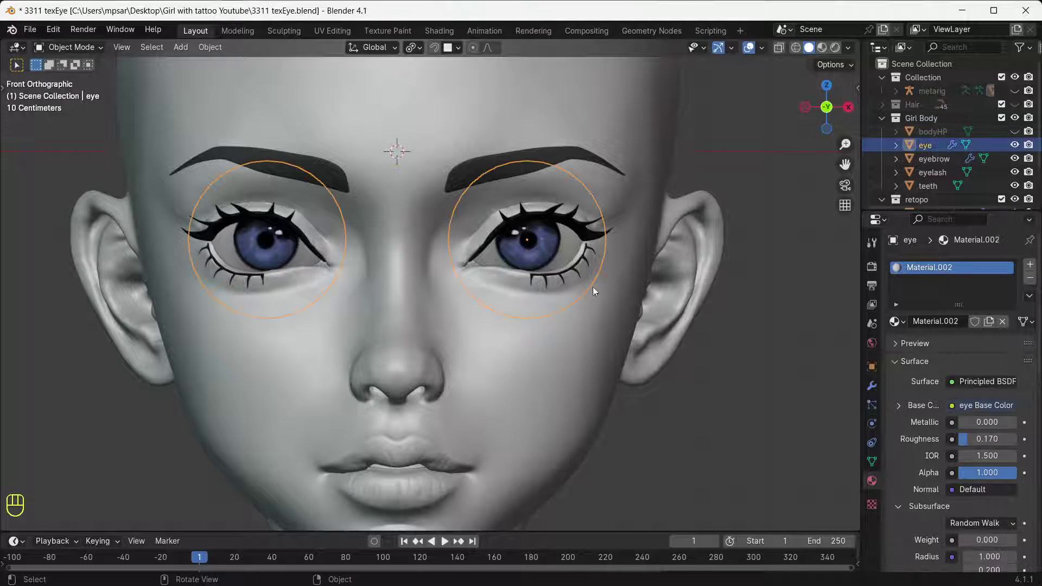
# Select the old eyeball object and place the 3D cursor at the right eye socket centre
pyautogui.click(1018, 144)
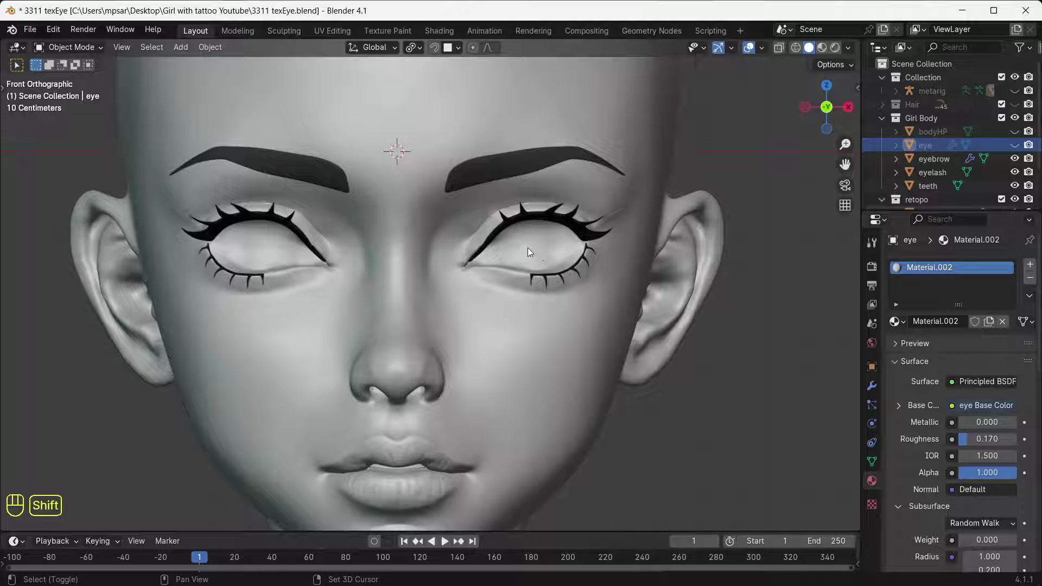
pyautogui.moveTo(539, 245); pyautogui.dragTo(556, 264)
pyautogui.moveTo(742, 251); pyautogui.dragTo(671, 266)
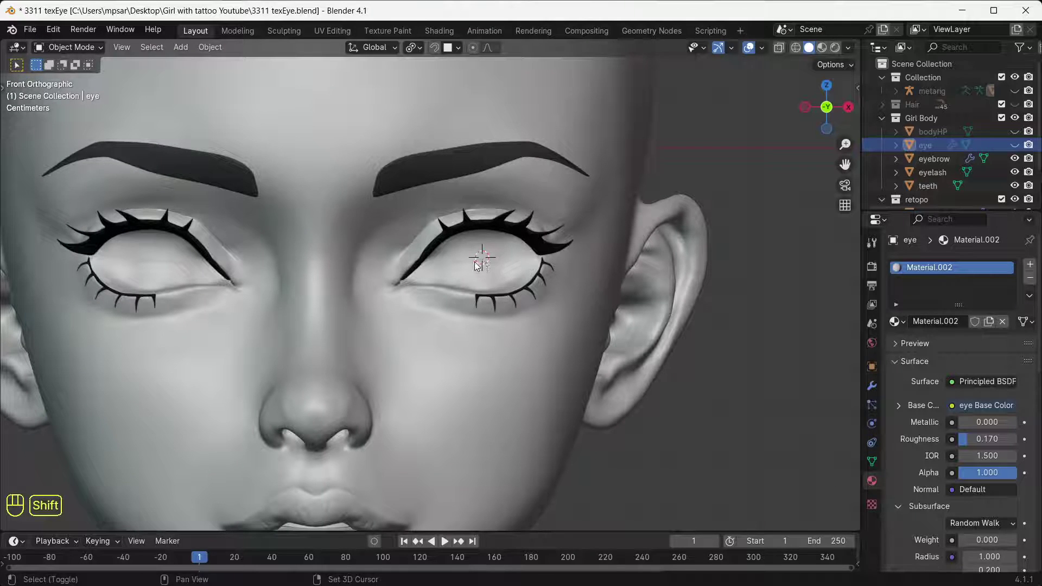
pyautogui.rightClick(478, 264)
pyautogui.rightClick(481, 260)
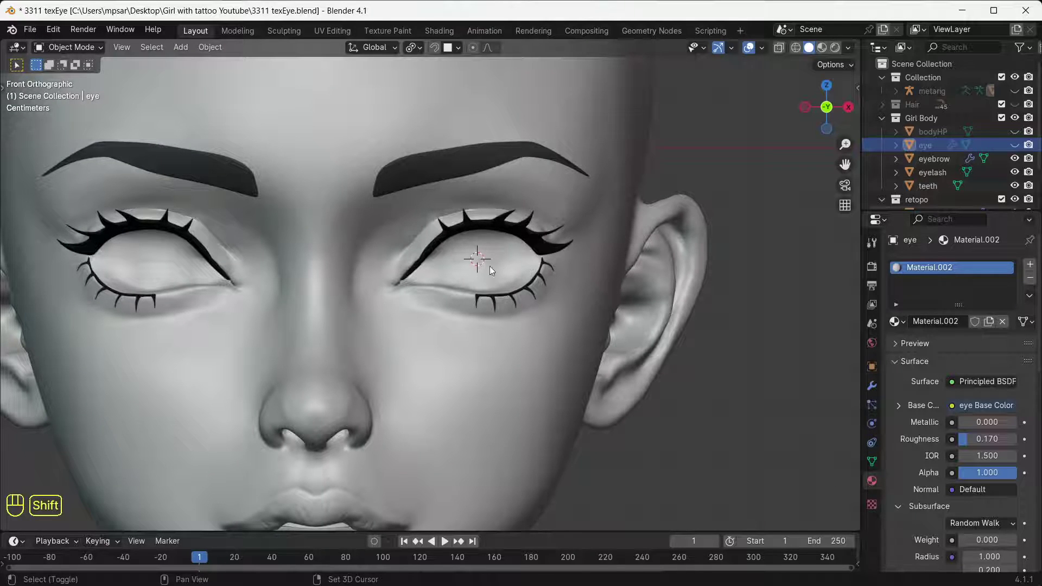
# Rotate the sphere 90° on X so a pole faces front and scale it to eyeball size
pyautogui.moveTo(193, 52); pyautogui.dragTo(573, 220)
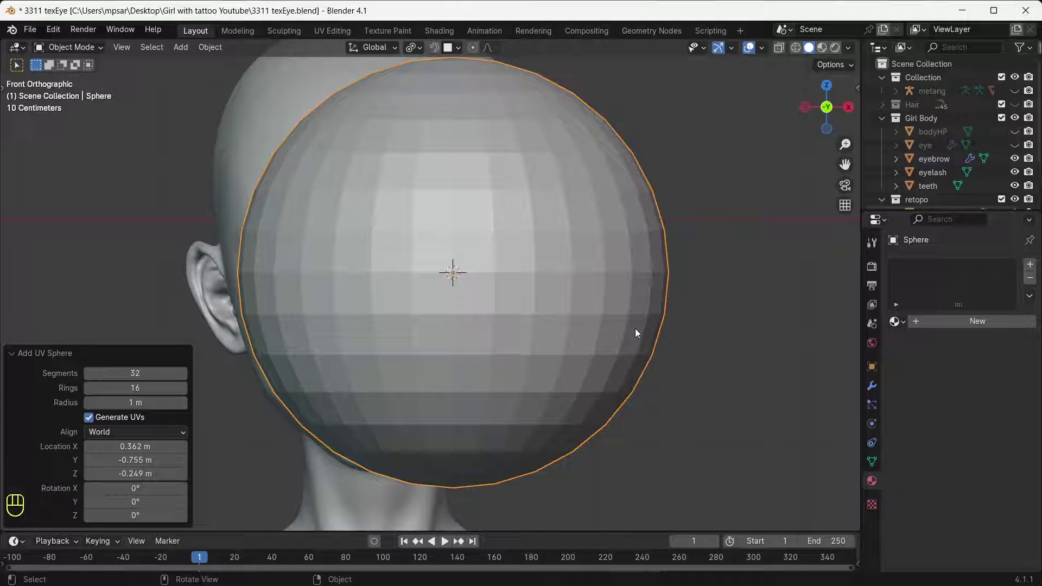
pyautogui.press('r')
pyautogui.press('x')
pyautogui.press('9')
pyautogui.press('0')
pyautogui.click(638, 331)
pyautogui.press('s')
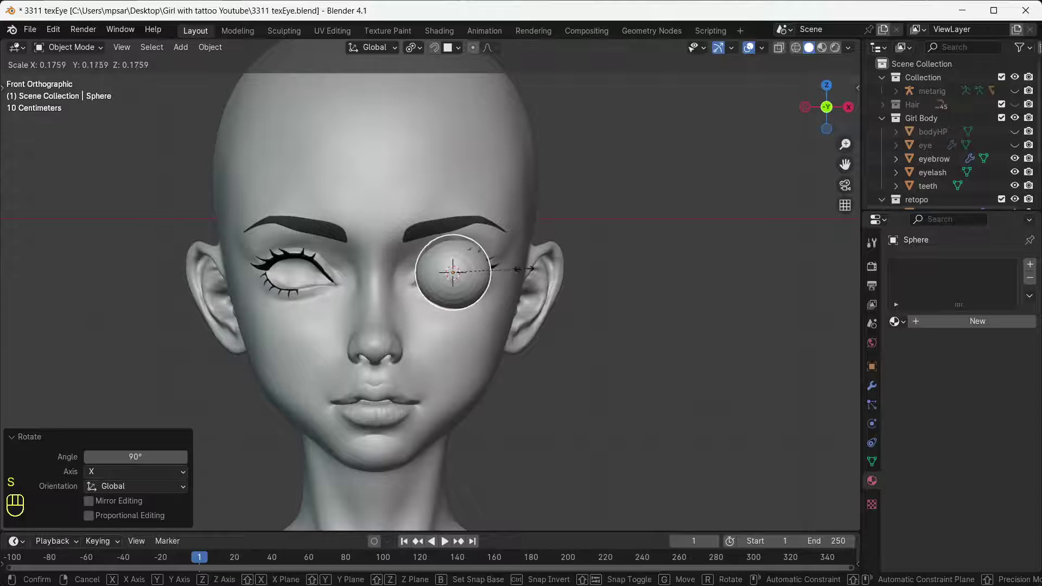
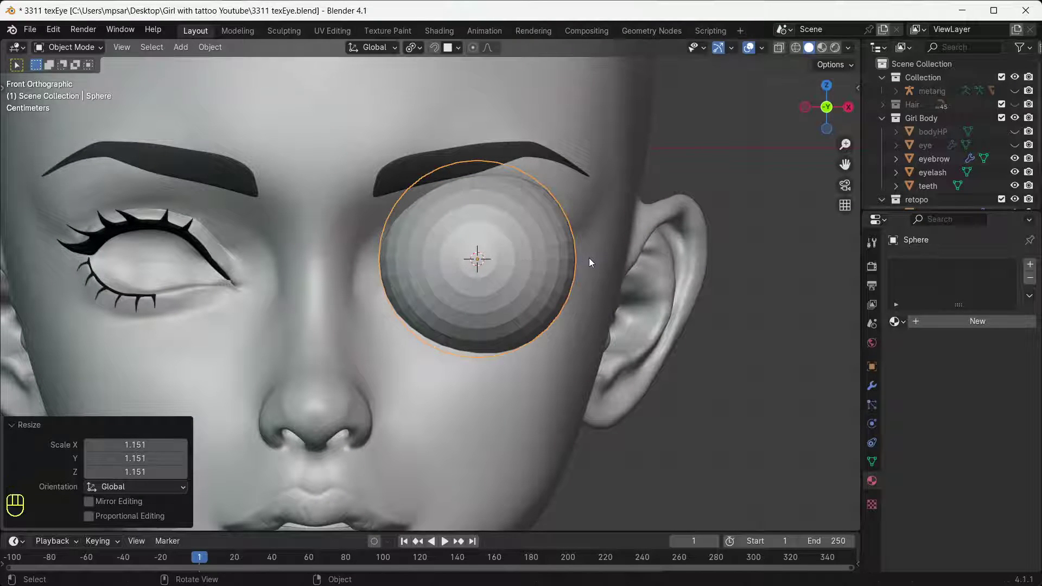
# Move the sphere along Y in Right view until it sits inside the eye socket
pyautogui.press('KP_3')
pyautogui.press('g')
pyautogui.press('y')
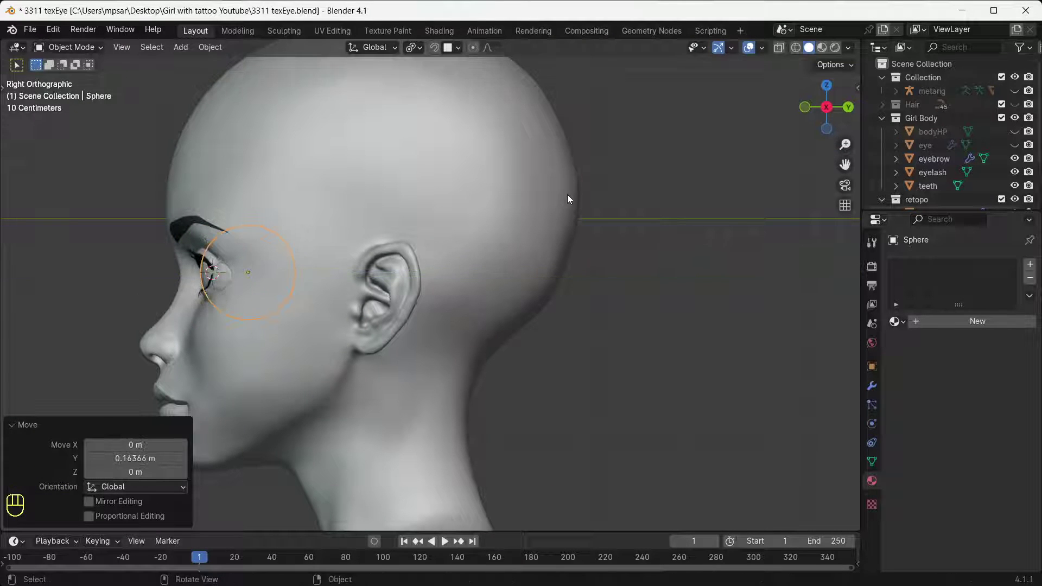
pyautogui.press('KP_1')
pyautogui.press('g')
pyautogui.click(621, 256)
pyautogui.press('KP_3')
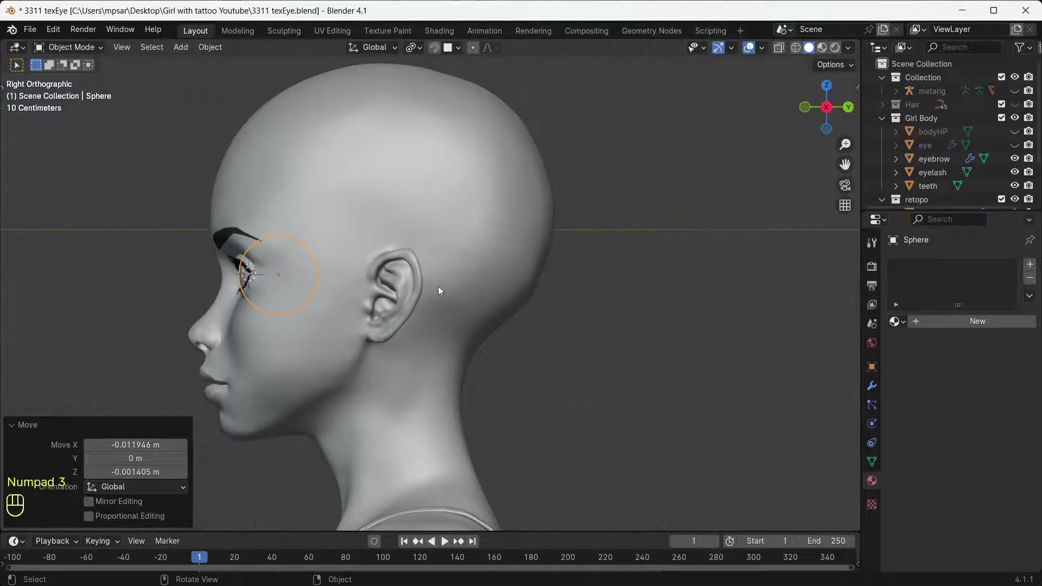
pyautogui.press('g')
pyautogui.press('y')
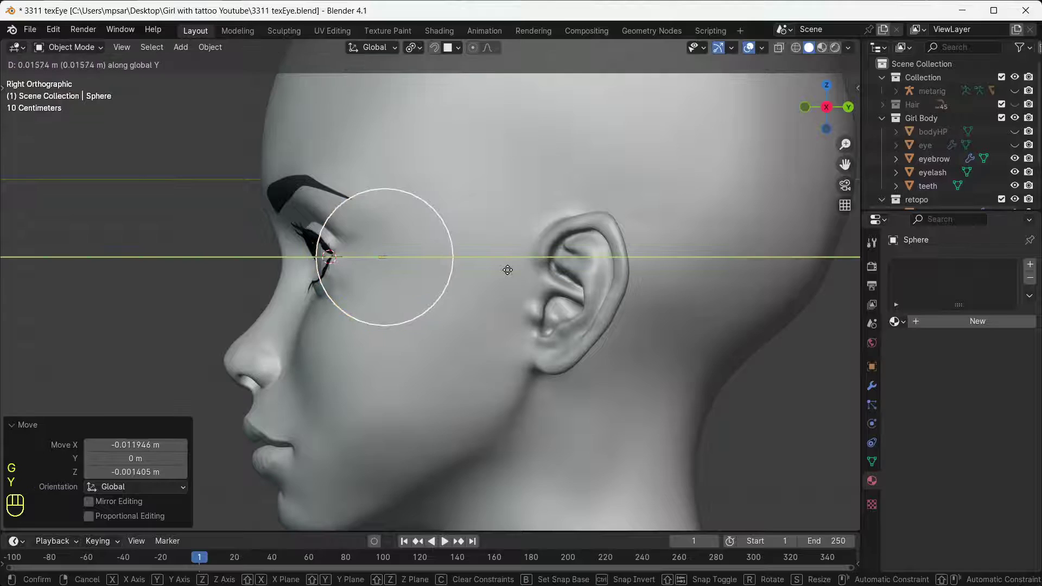
pyautogui.click(509, 275)
# Adjust the sphere's position from the front, then isolate it in local view
pyautogui.press('KP_1')
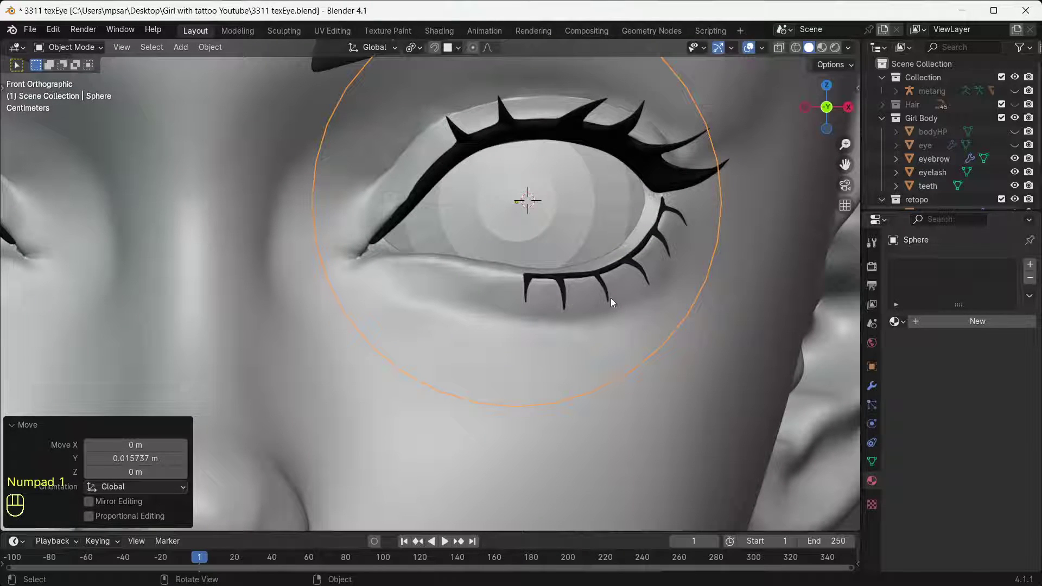
pyautogui.moveTo(588, 332); pyautogui.dragTo(574, 280)
pyautogui.press('KP_1')
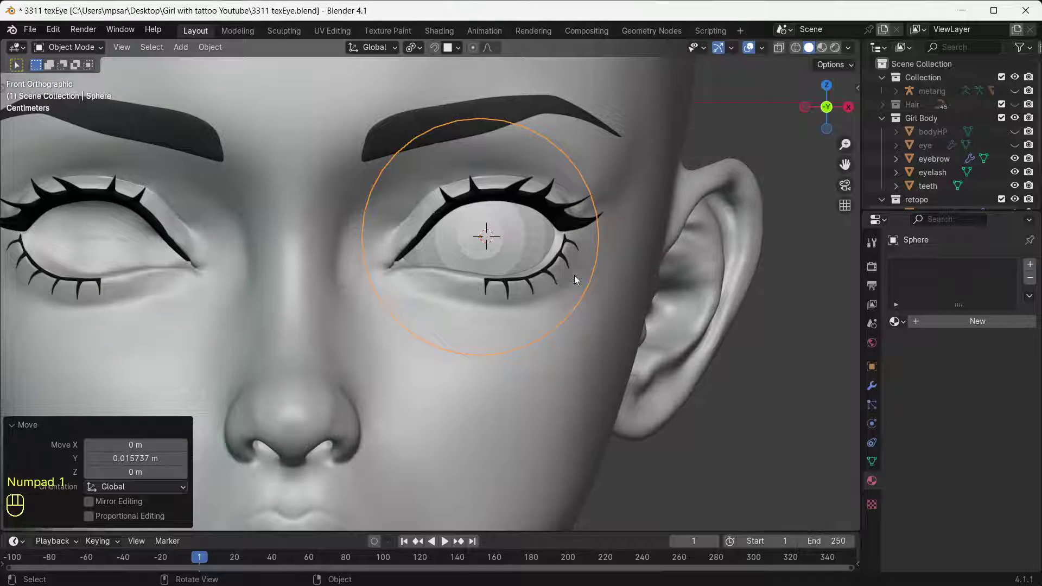
pyautogui.press('g')
pyautogui.click(580, 274)
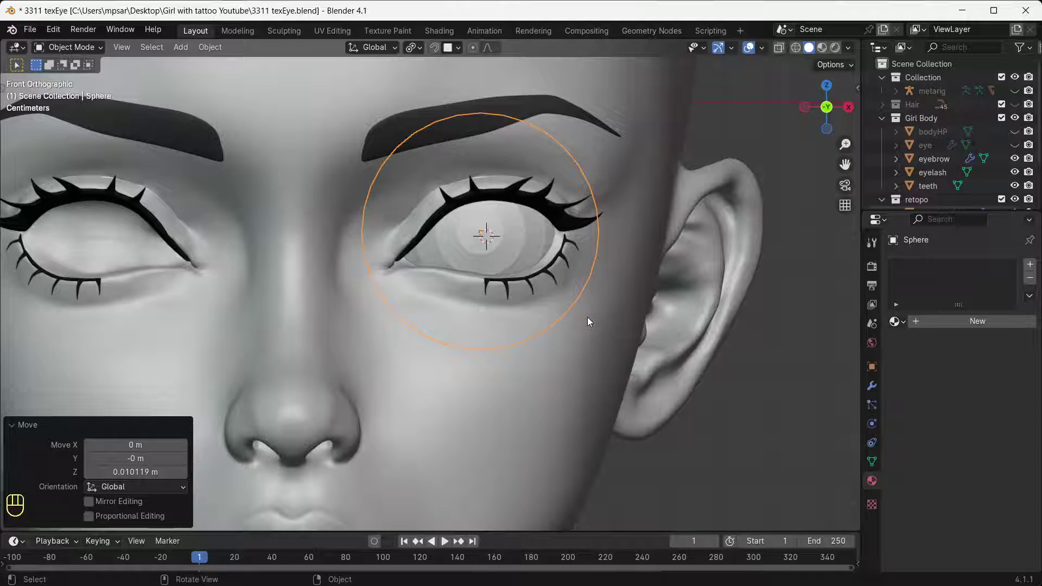
pyautogui.press('KP_Divide')
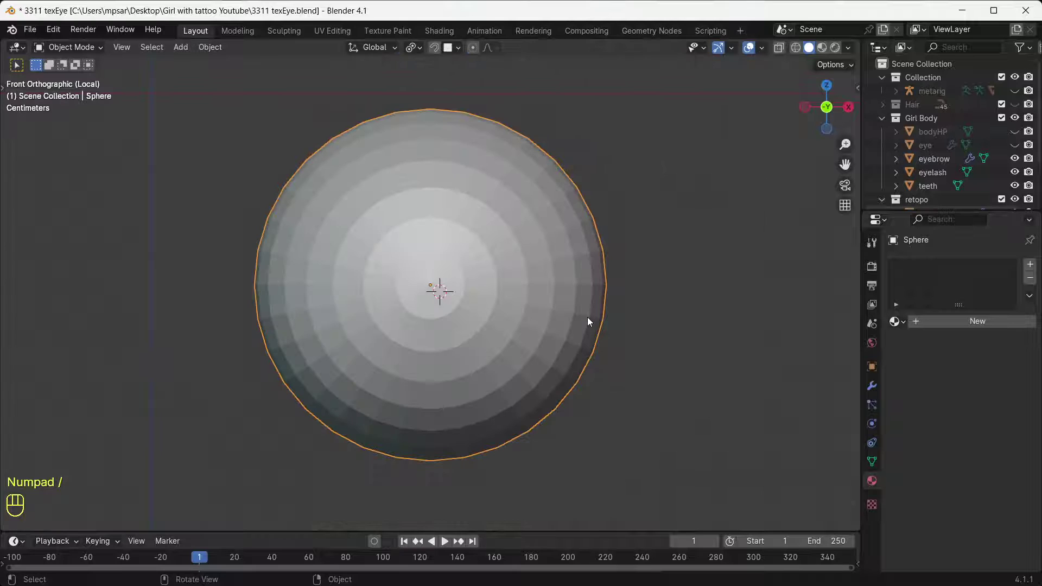
# Loop cut an edge ring near the front pole and select the faces inside it
pyautogui.moveTo(97, 49); pyautogui.dragTo(87, 82)
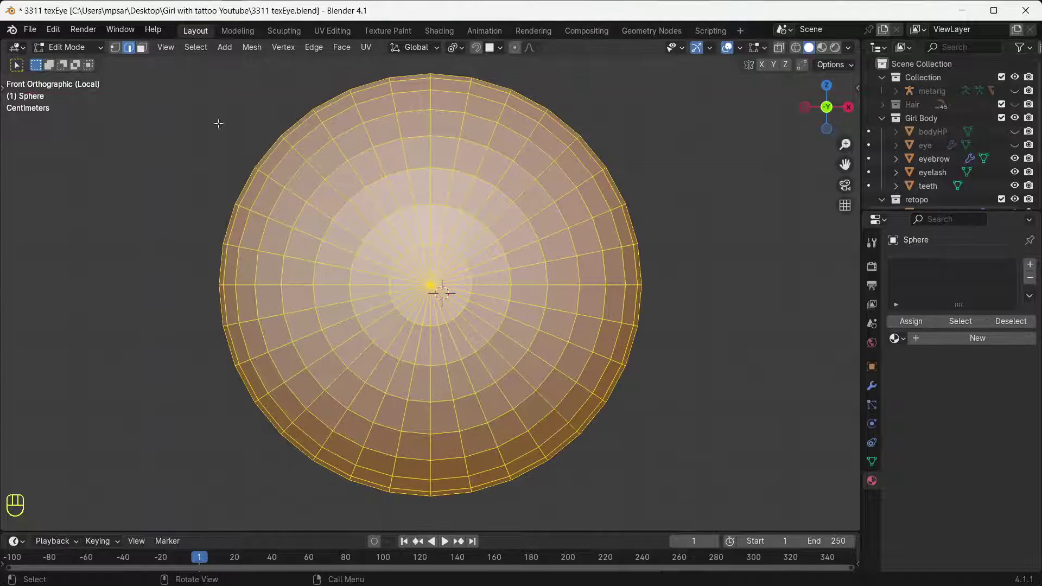
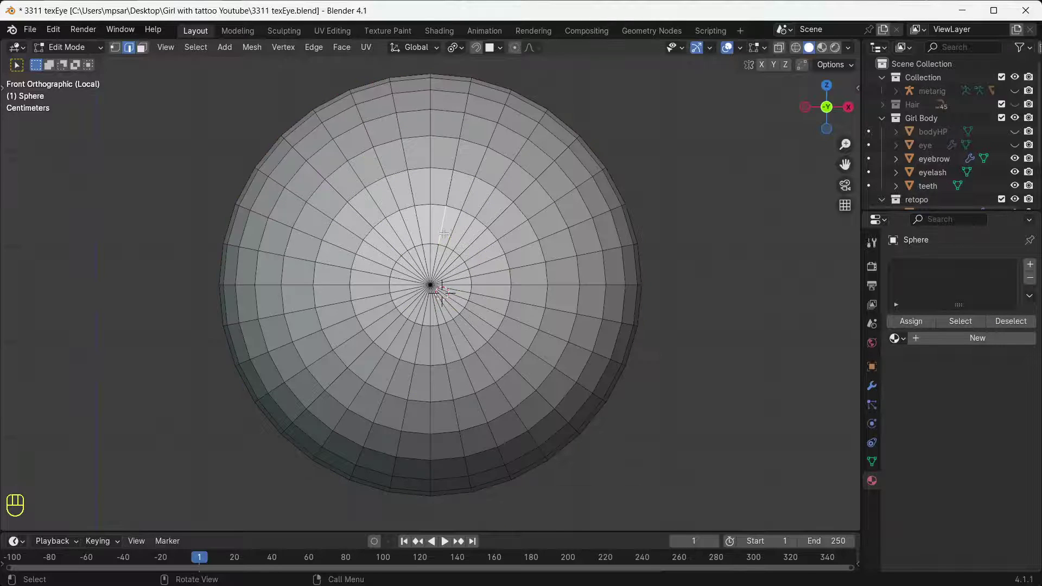
pyautogui.press('ctrl+r')
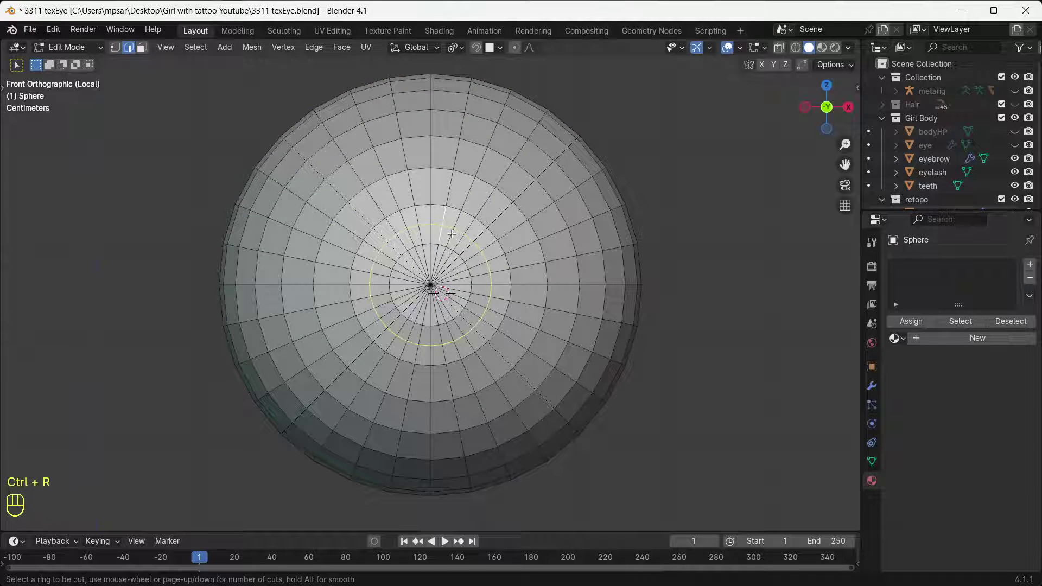
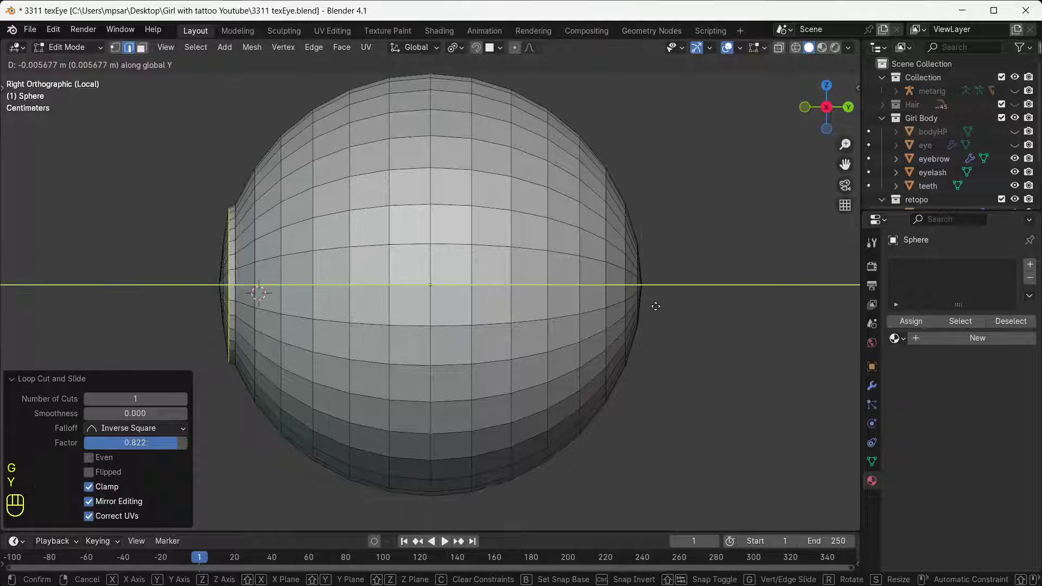
pyautogui.click(659, 303)
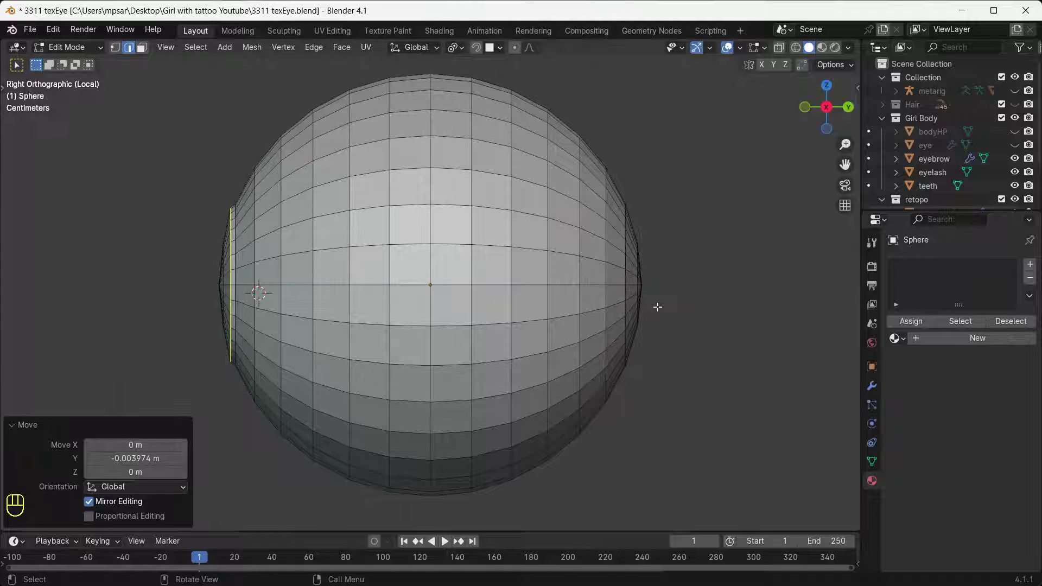
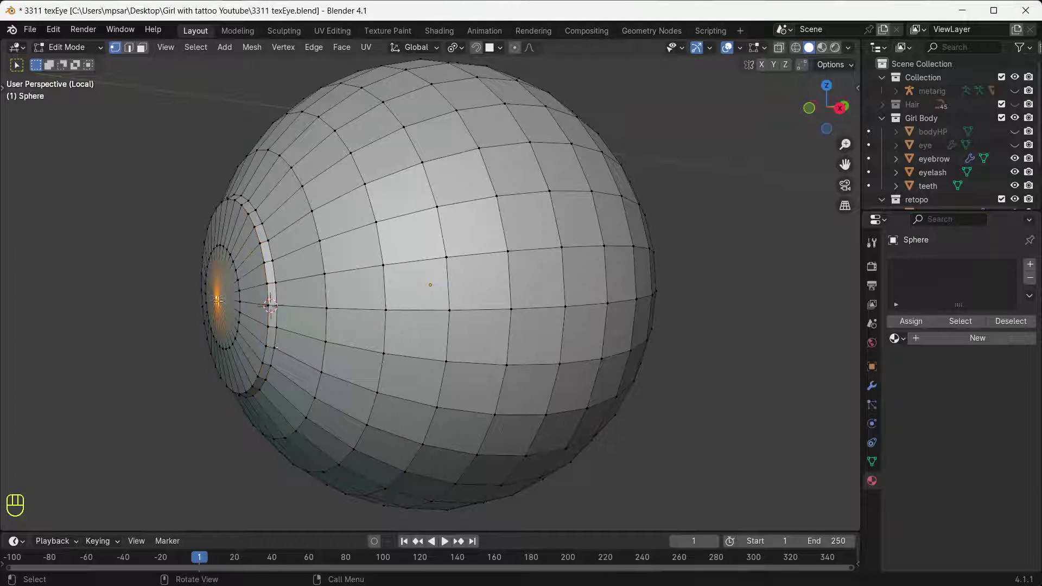
pyautogui.click(395, 284)
pyautogui.middleClick(395, 284)
pyautogui.rightClick(395, 284)
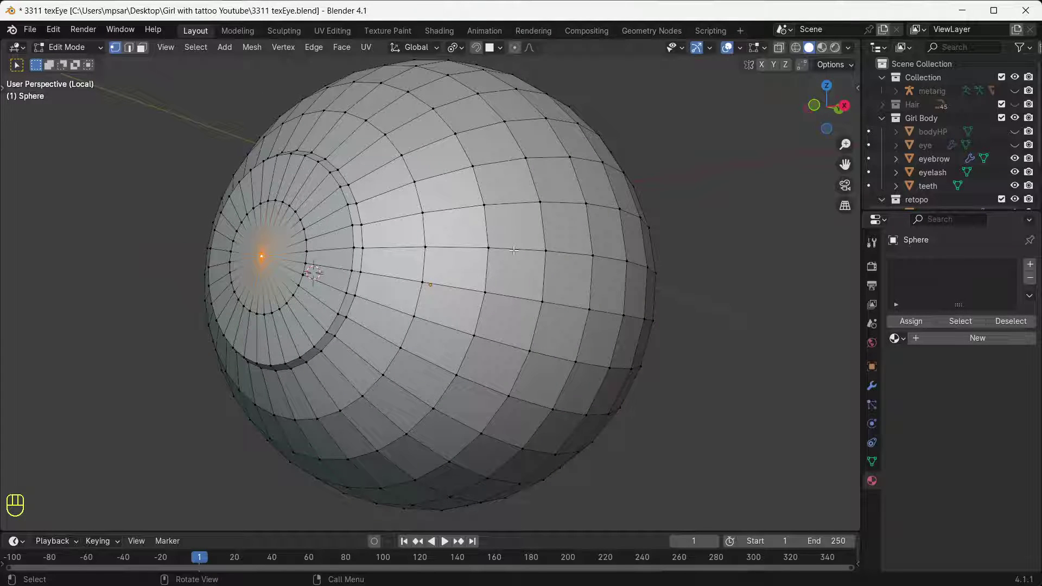
pyautogui.press('ctrl+KP_Add')
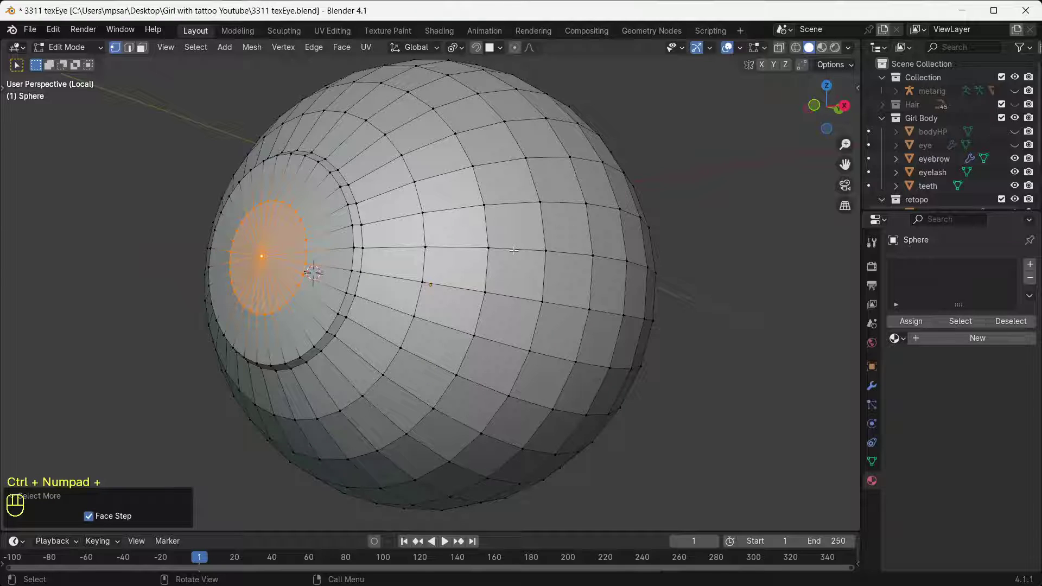
pyautogui.press('KP_3')
# Pull the front faces along Y into a cornea bulge and give the sphere smooth shading
pyautogui.press('g')
pyautogui.press('y')
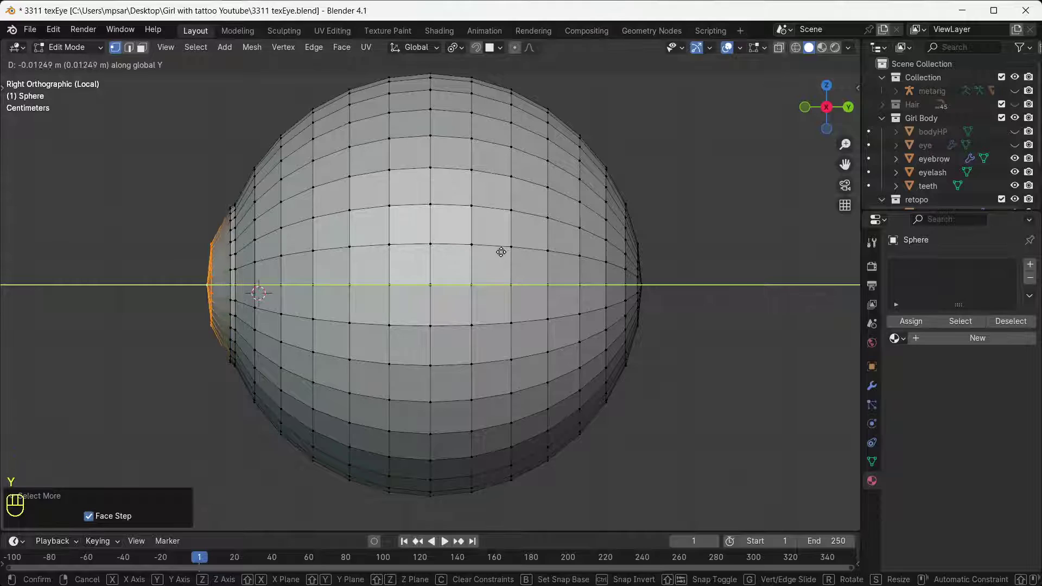
pyautogui.press('KP_1')
pyautogui.press('Tab')
pyautogui.rightClick(486, 206)
pyautogui.moveTo(487, 207); pyautogui.dragTo(658, 235)
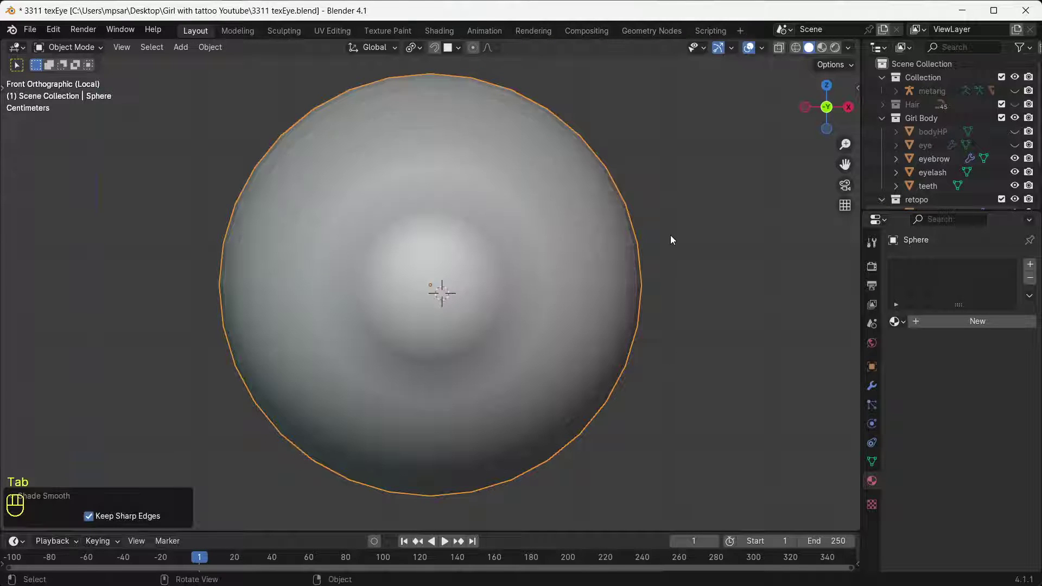
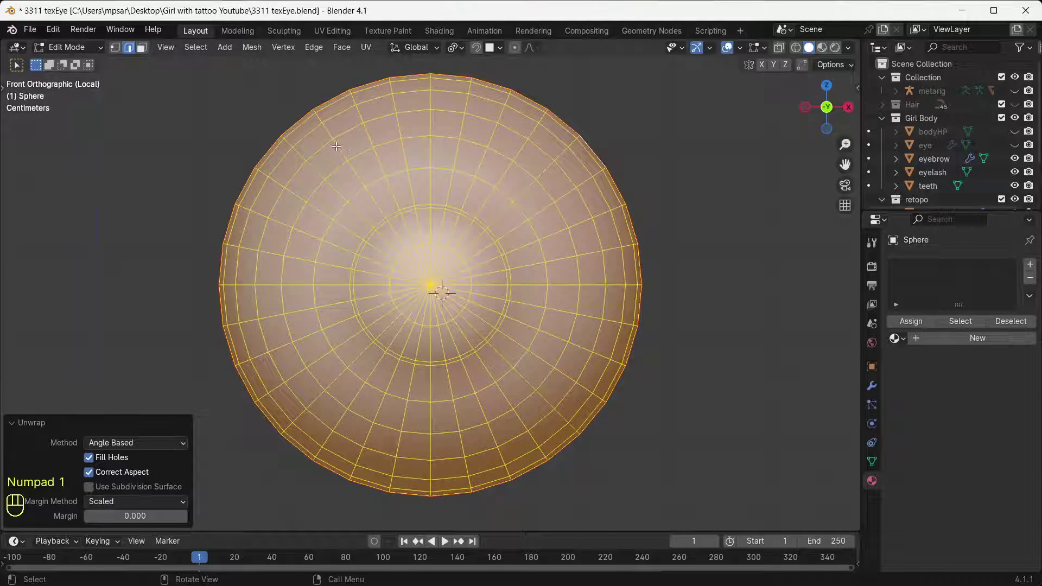
# Leave Edit Mode back to Object Mode on the eyeball sphere
pyautogui.press('Tab')
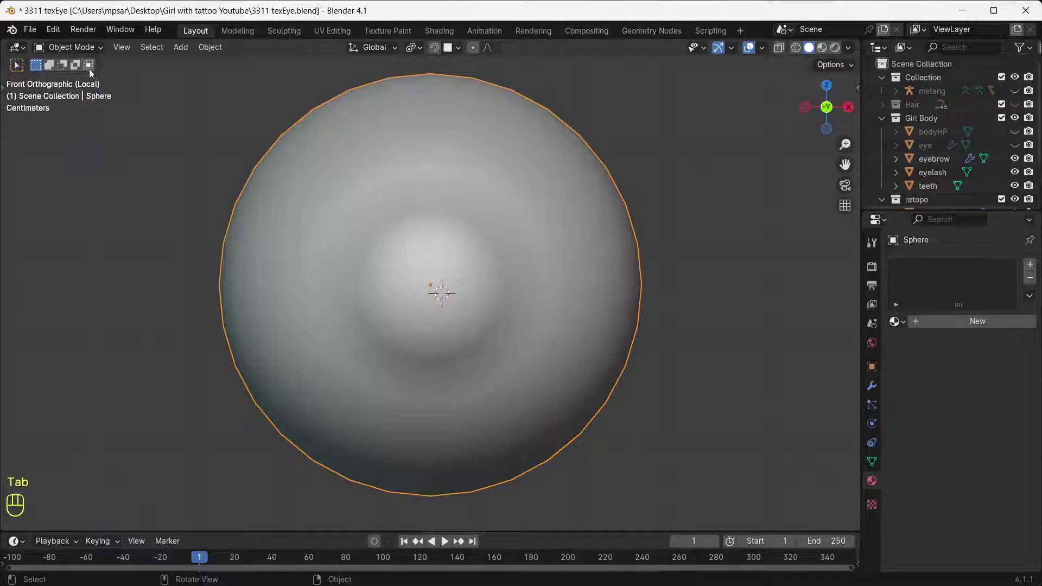
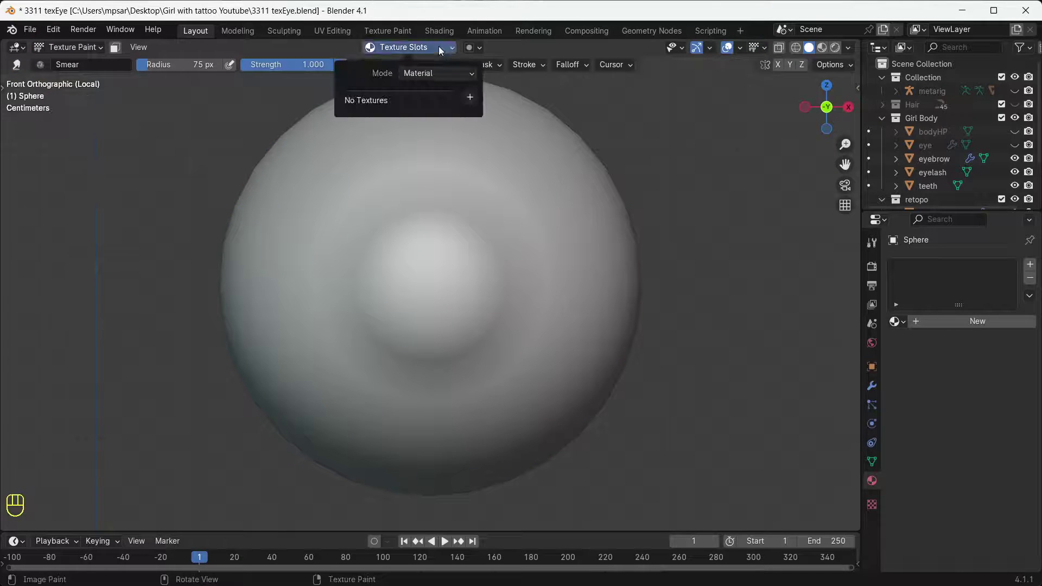
# Switch the viewport to Material Preview shading to see the new base colour texture
pyautogui.moveTo(543, 117); pyautogui.dragTo(530, 234)
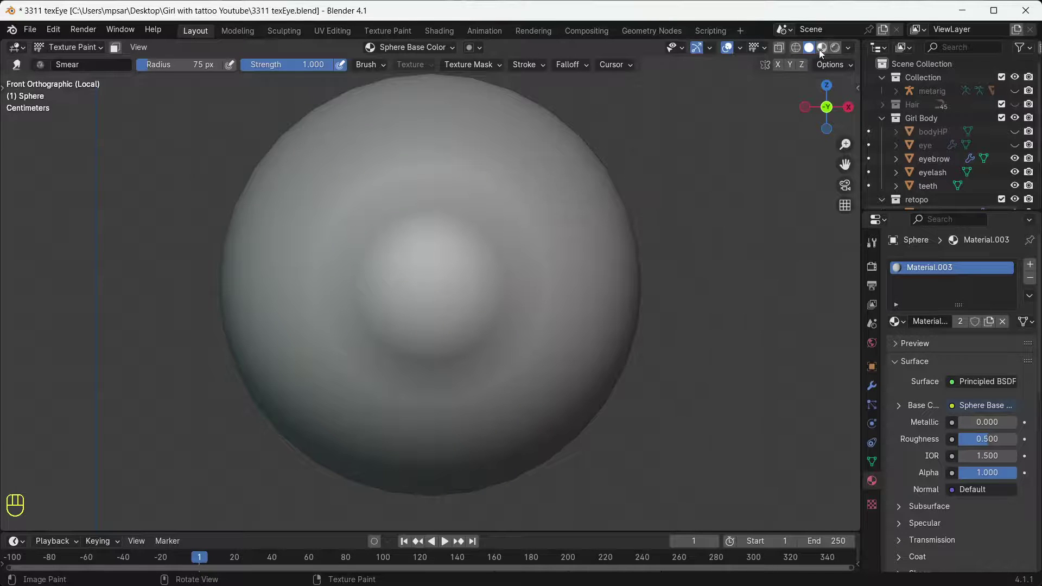
pyautogui.click(822, 52)
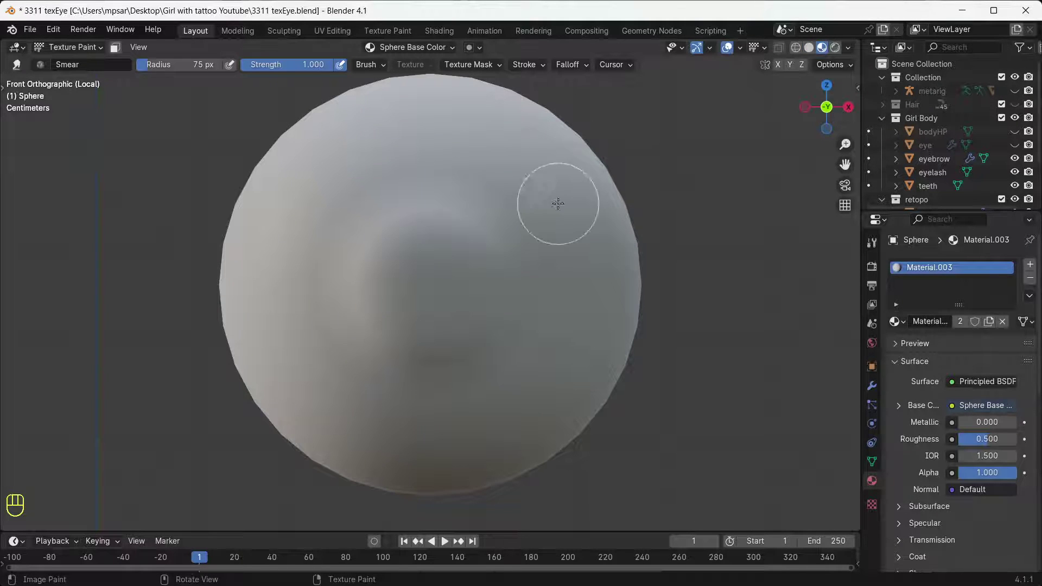
# Show the paint toolbar with the Draw tool and create a new colour palette
pyautogui.press('t')
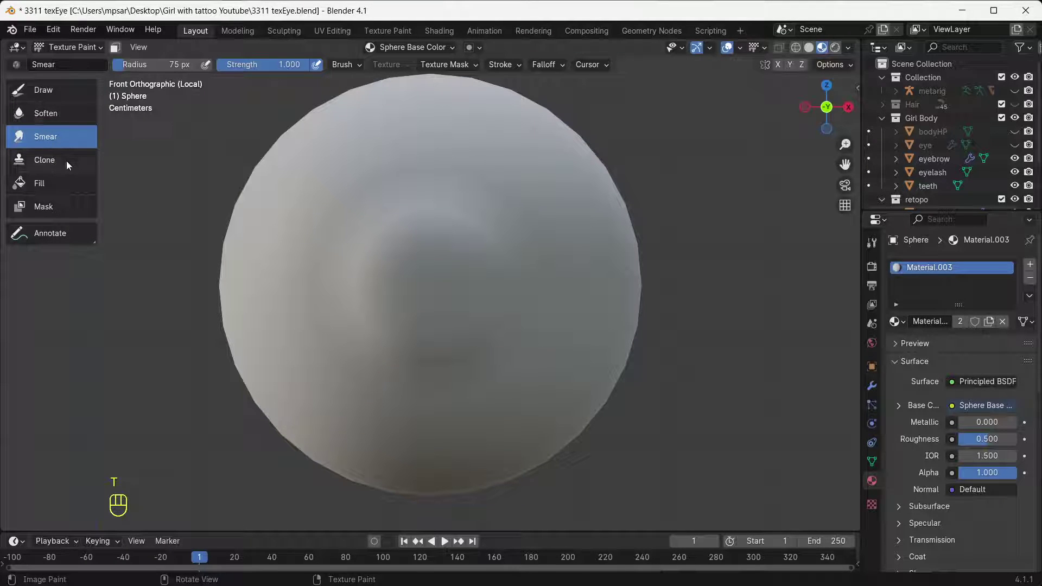
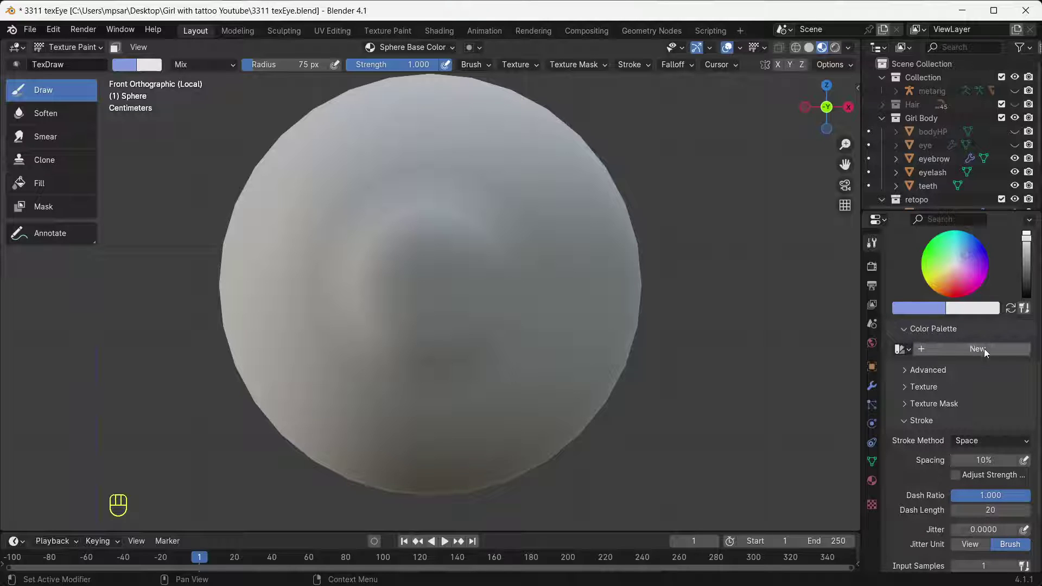
pyautogui.click(988, 351)
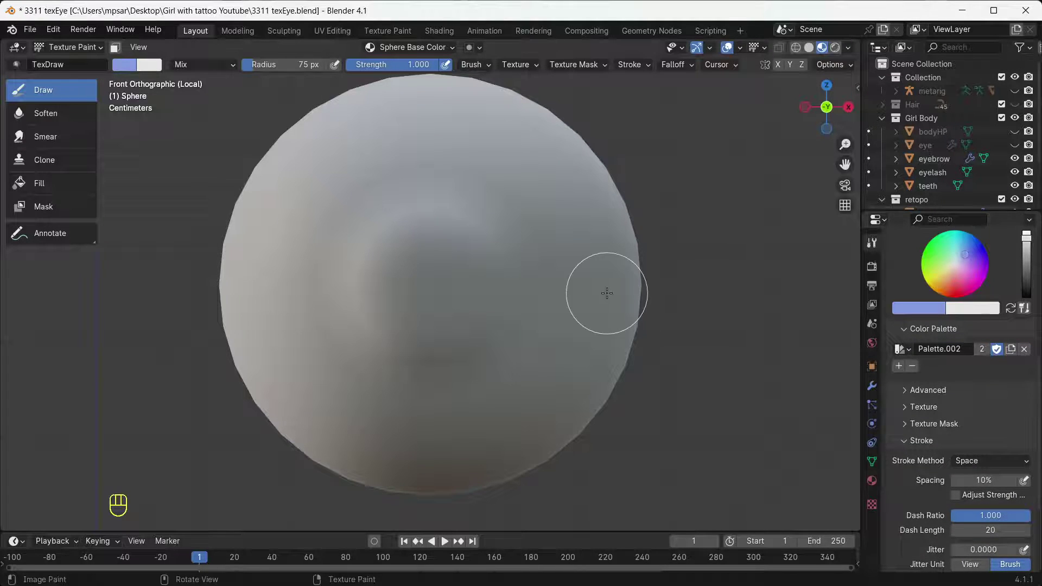
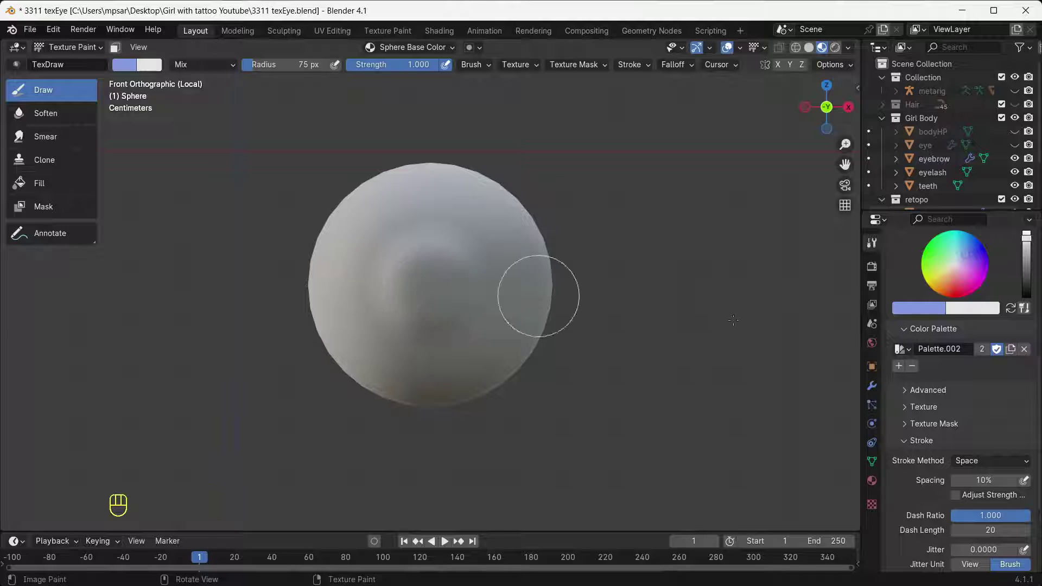
# Set the paint colour to black, try a pupil spot, then undo the trial strokes
pyautogui.click(1031, 259)
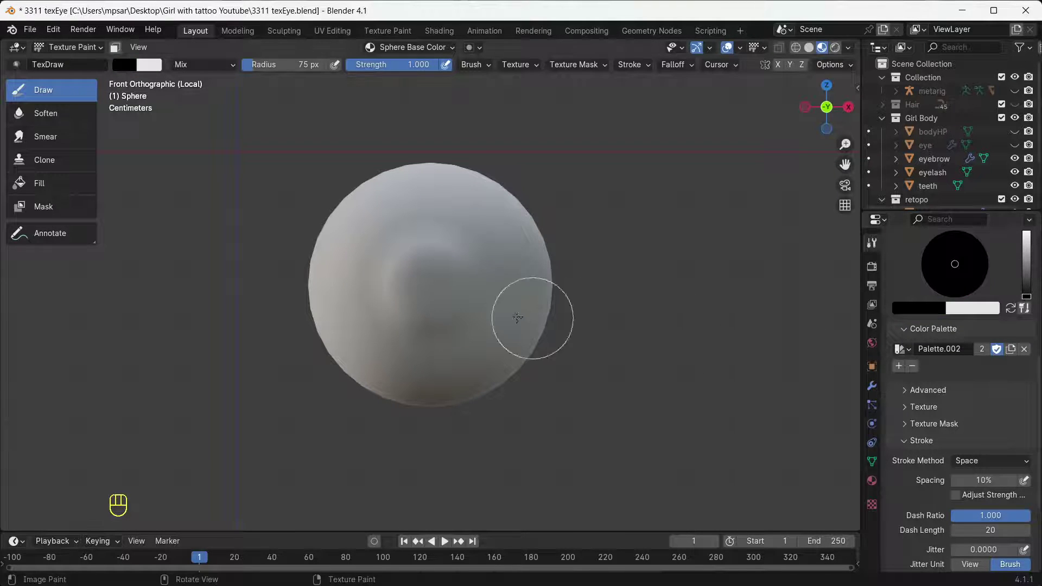
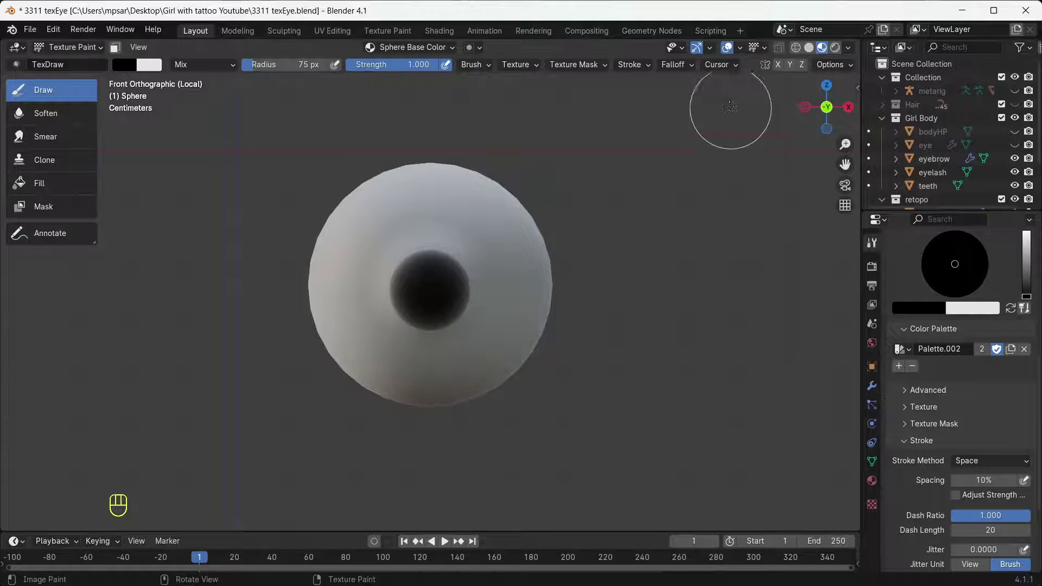
pyautogui.click(693, 69)
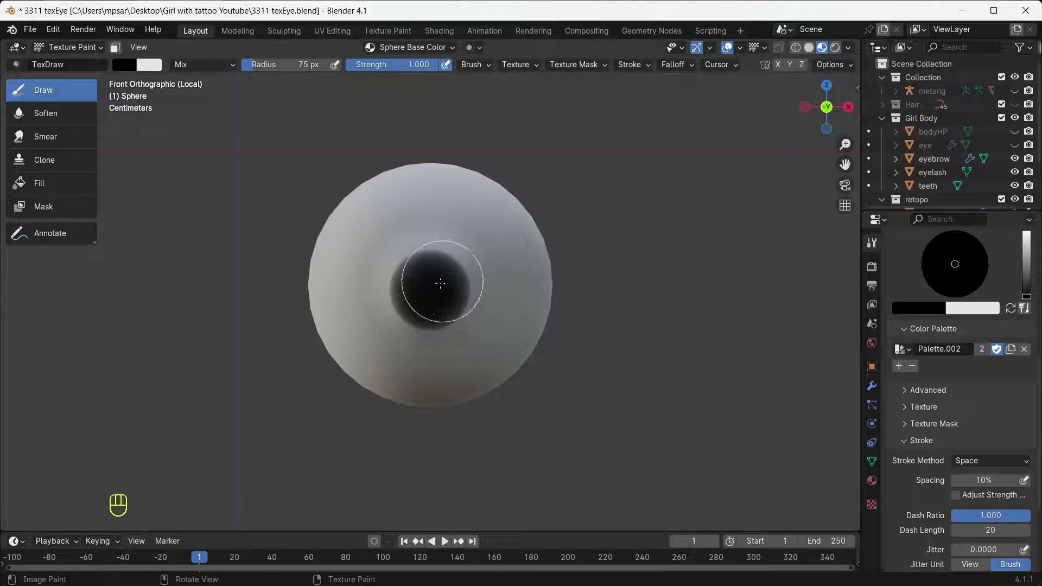
pyautogui.press('ctrl+z')
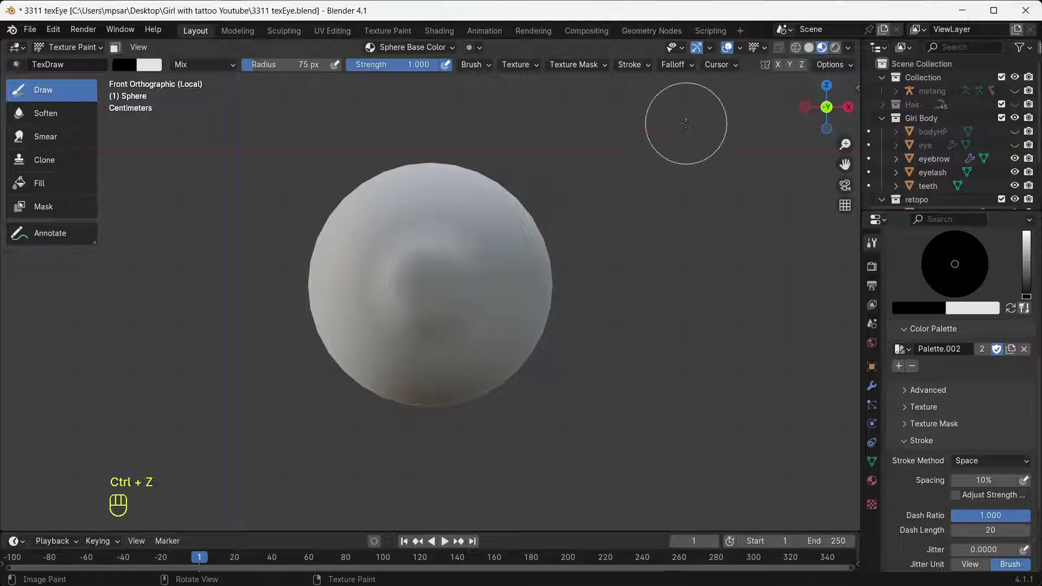
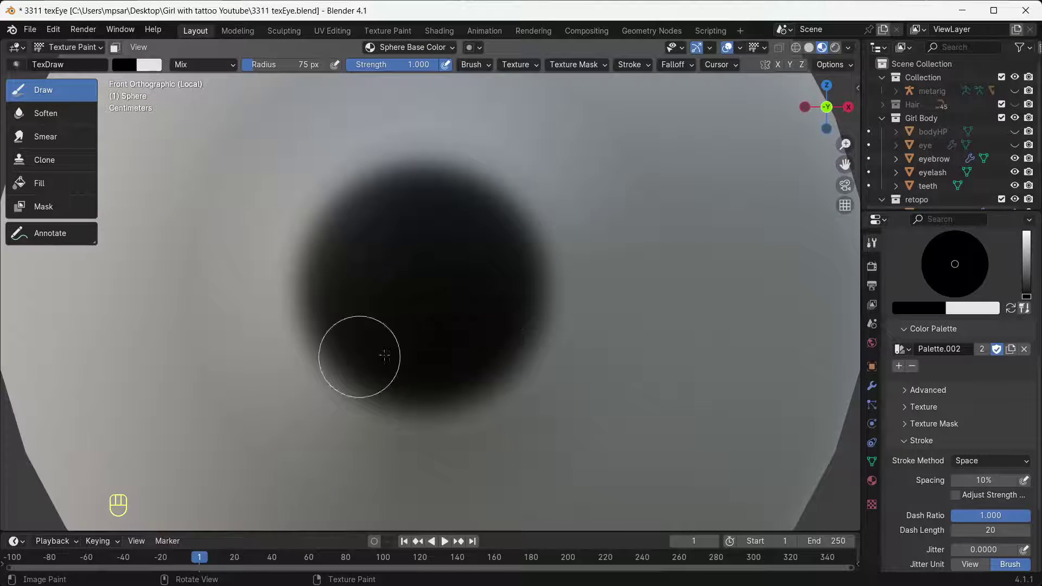
pyautogui.press('ctrl+z')
pyautogui.press('ctrl+z')
pyautogui.press('ctrl+z')
pyautogui.press('ctrl+z')
pyautogui.press('ctrl+z')
pyautogui.press('ctrl+z')
pyautogui.press('ctrl+z')
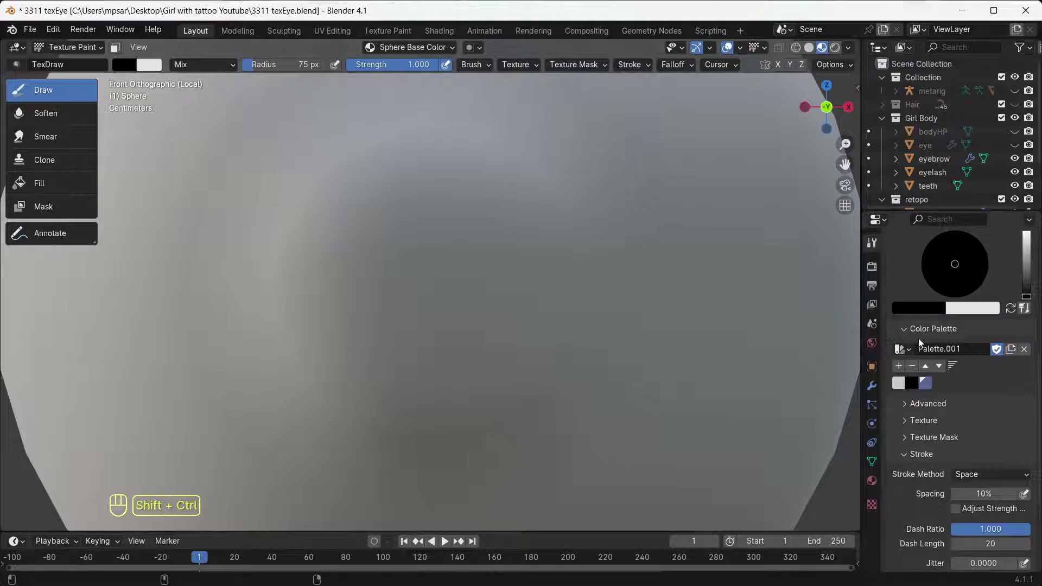
pyautogui.press('ctrl+shift+z')
pyautogui.press('ctrl+shift+z')
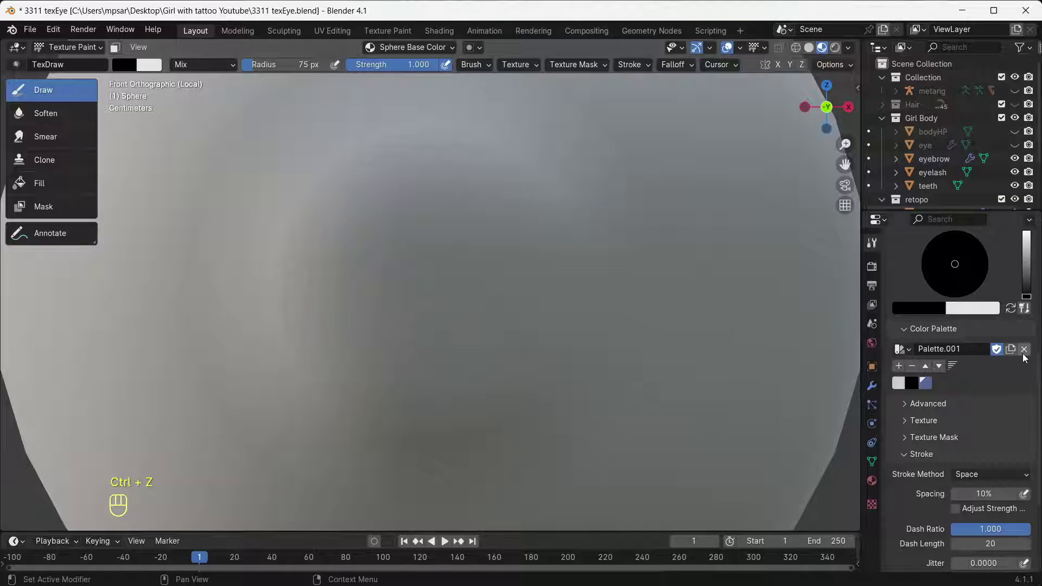
# Unlink the palette, enlarge the brush to a 155-pixel radius and start a new black palette
pyautogui.click(1027, 354)
pyautogui.moveTo(682, 69); pyautogui.dragTo(600, 226)
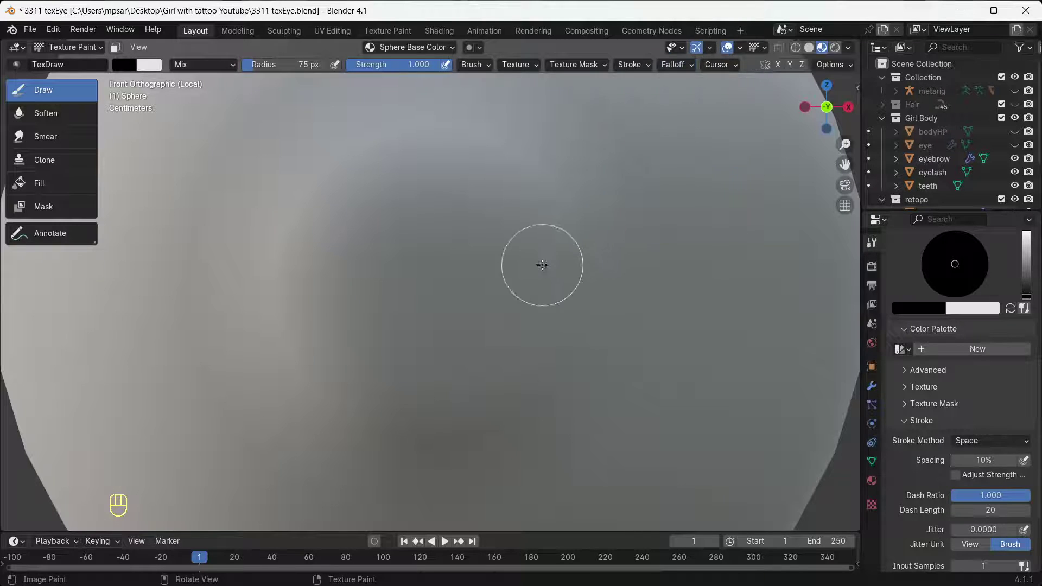
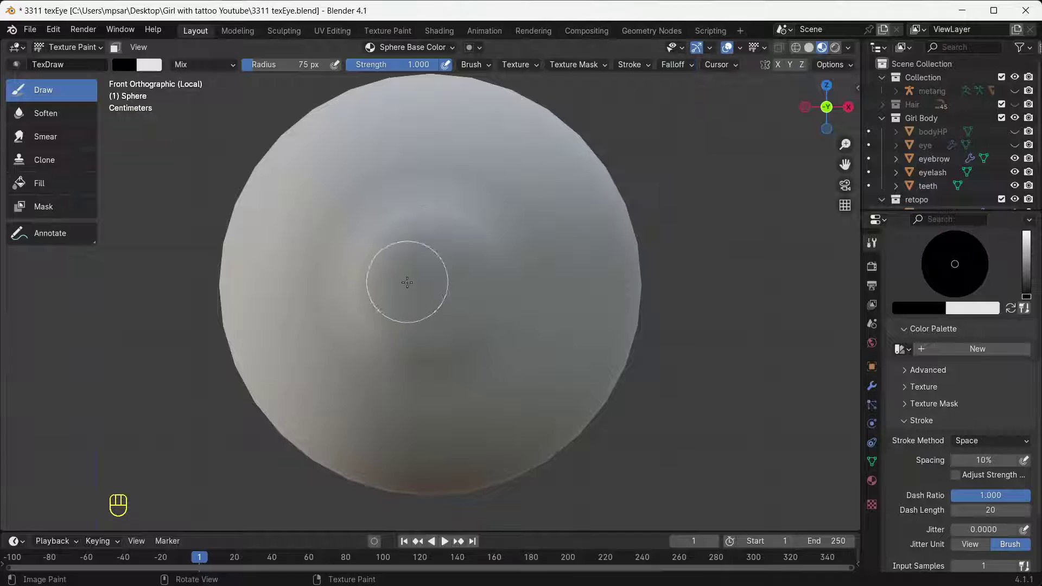
pyautogui.press('f')
pyautogui.press('f')
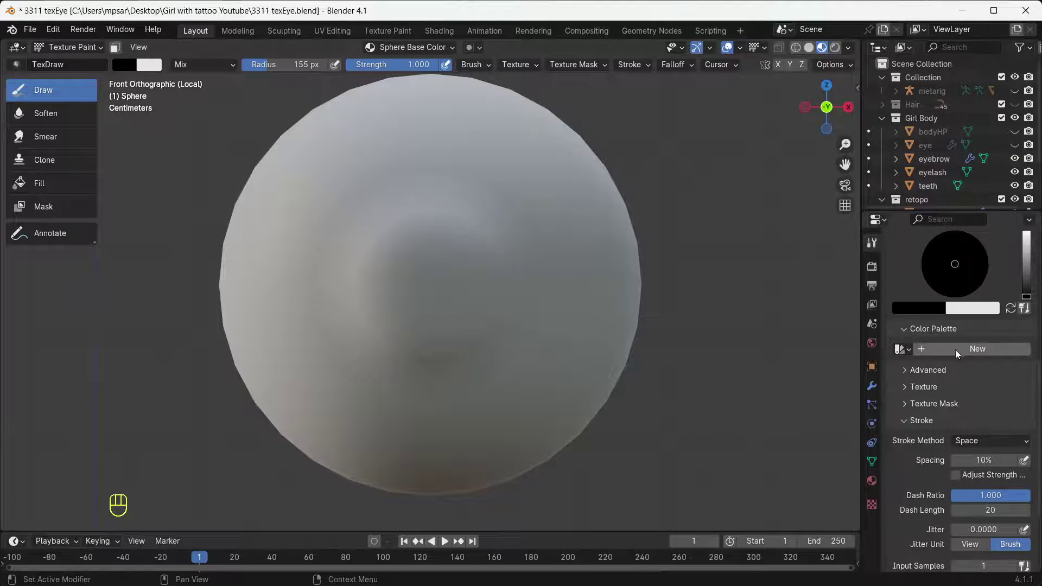
pyautogui.click(958, 353)
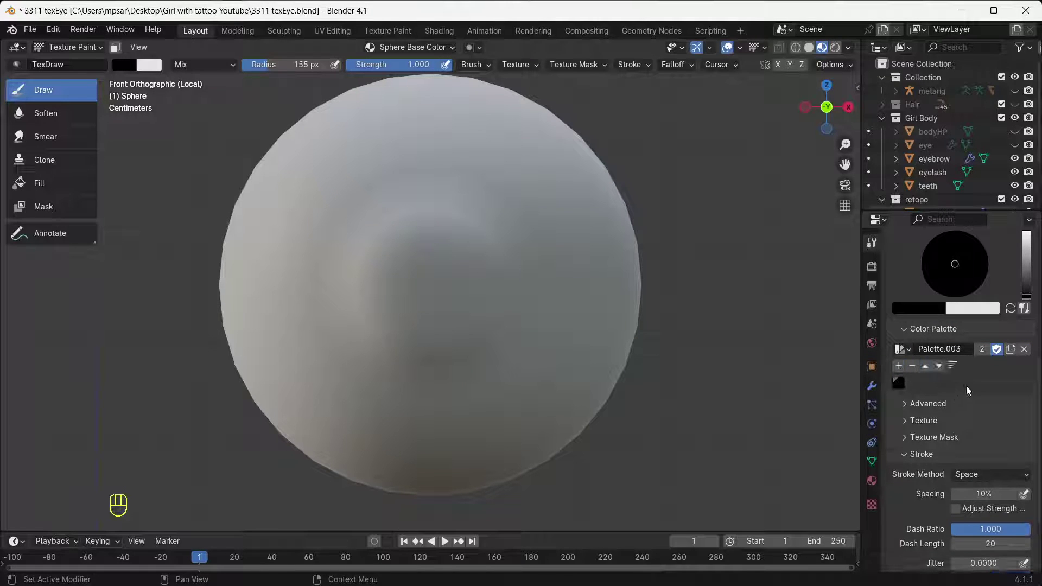
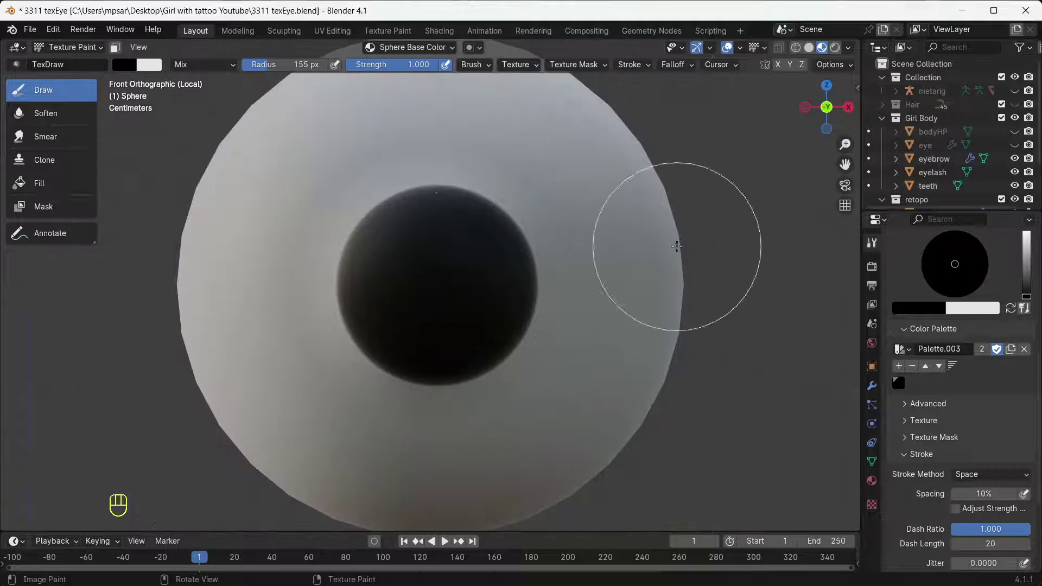
# Exit local view to check the pupil in the girl's head, undoing recent strokes
pyautogui.press('KP_Divide')
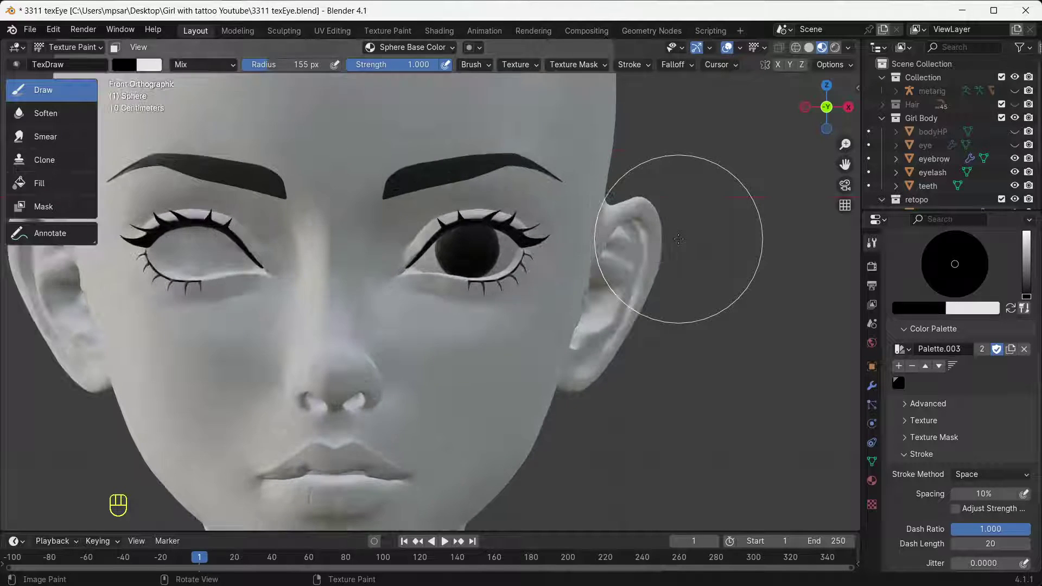
pyautogui.press('ctrl+z')
pyautogui.press('ctrl+z')
pyautogui.press('ctrl+z')
pyautogui.press('ctrl+z')
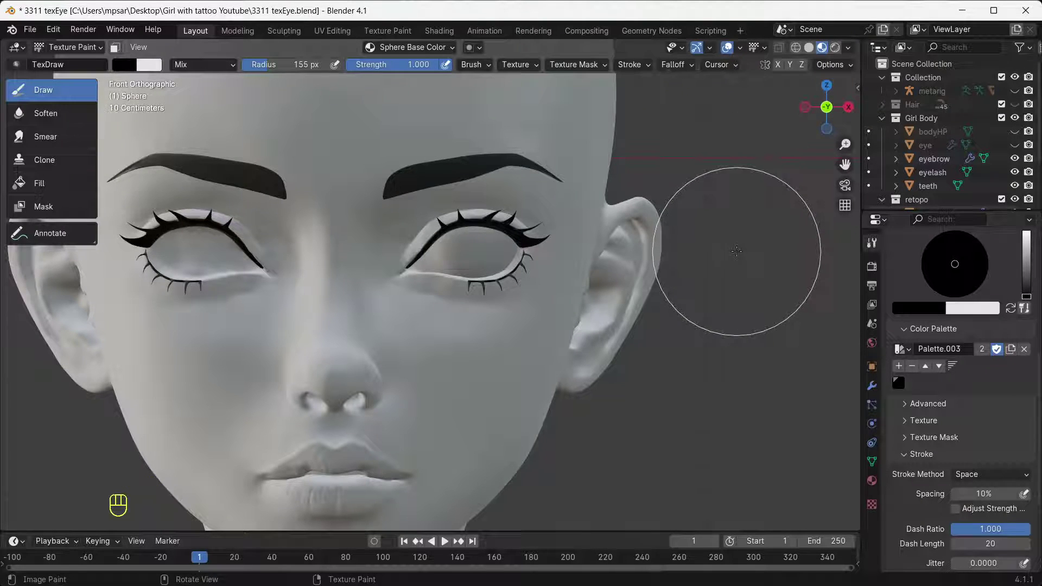
# Isolate the eyeball again and undo further painting steps back to grey
pyautogui.press('KP_Divide')
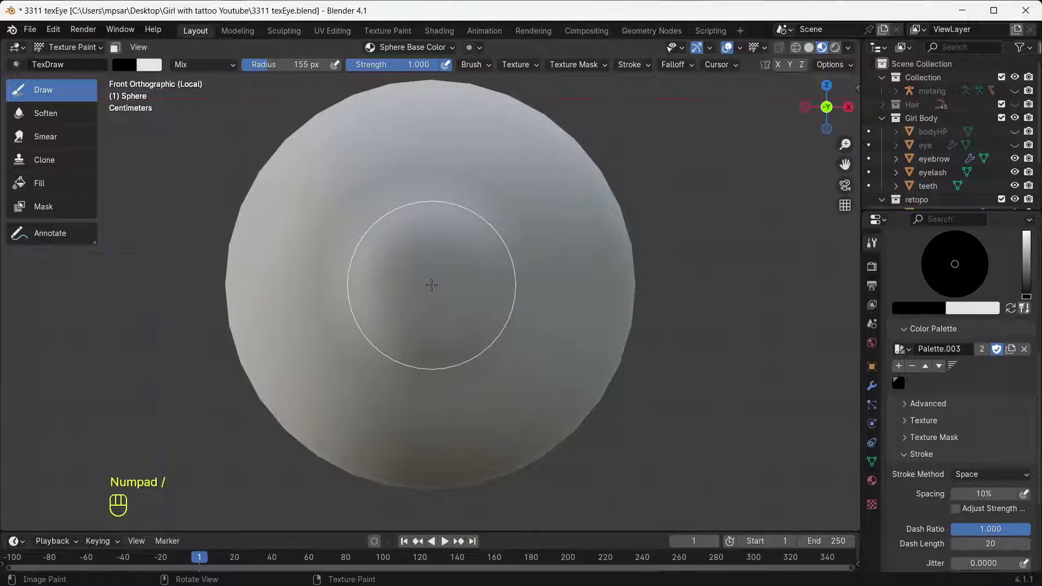
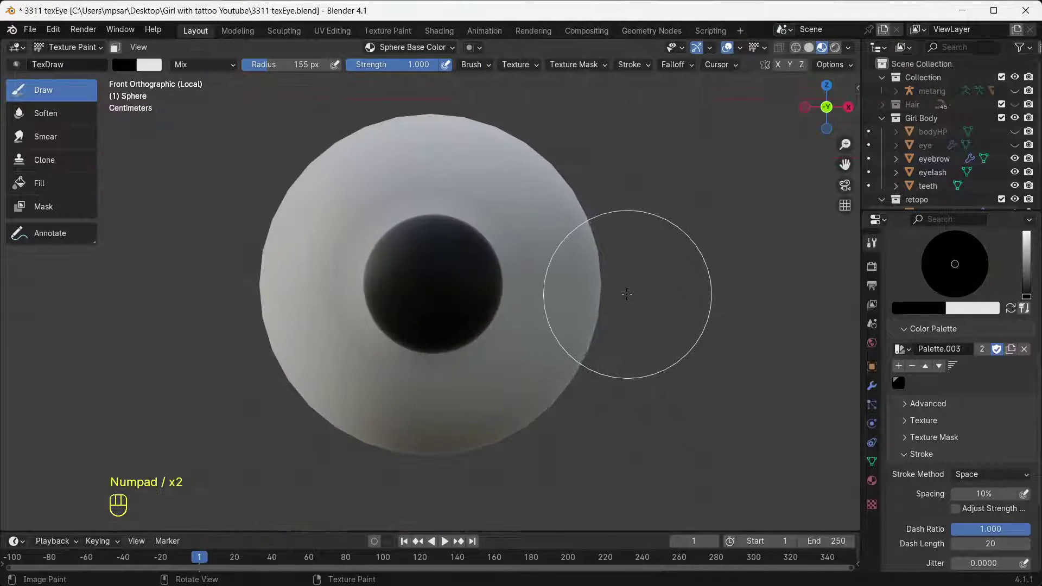
pyautogui.press('ctrl+z')
pyautogui.press('ctrl+z')
pyautogui.press('ctrl+z')
pyautogui.press('ctrl+z')
pyautogui.press('ctrl+z')
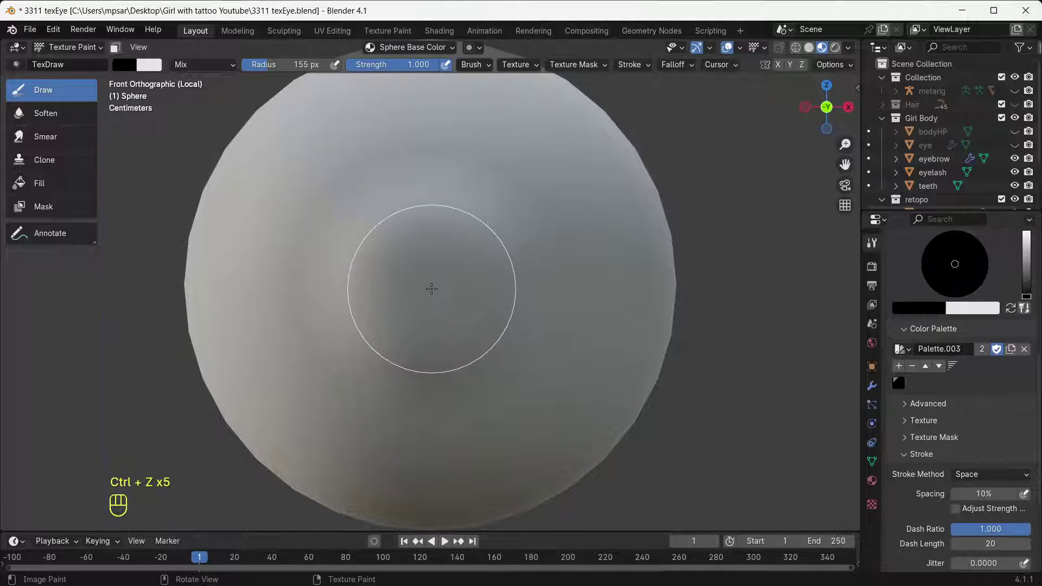
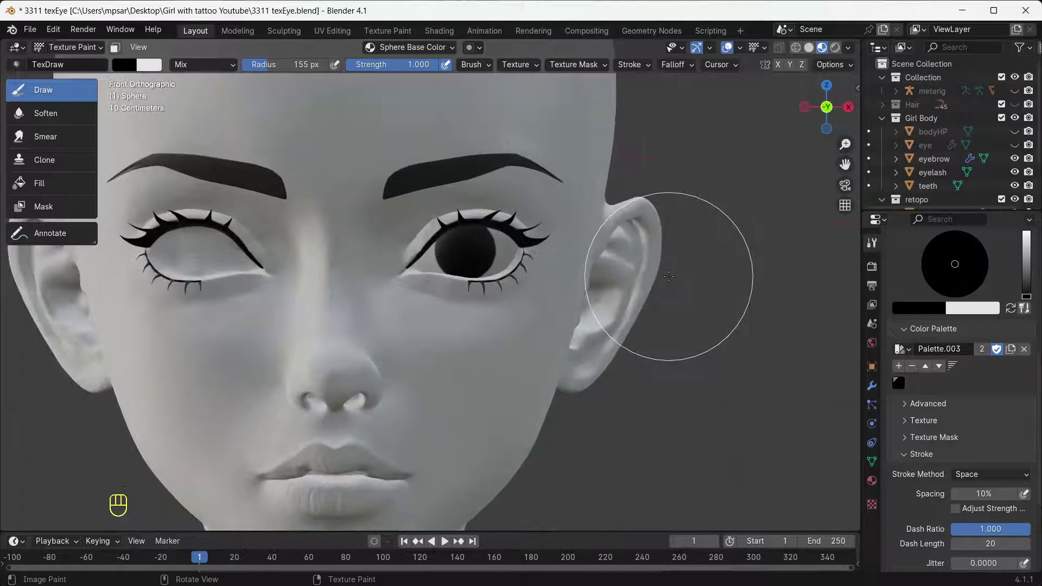
# Isolate the eyeball and bring up the colour picker to choose the iris blue
pyautogui.press('KP_Divide')
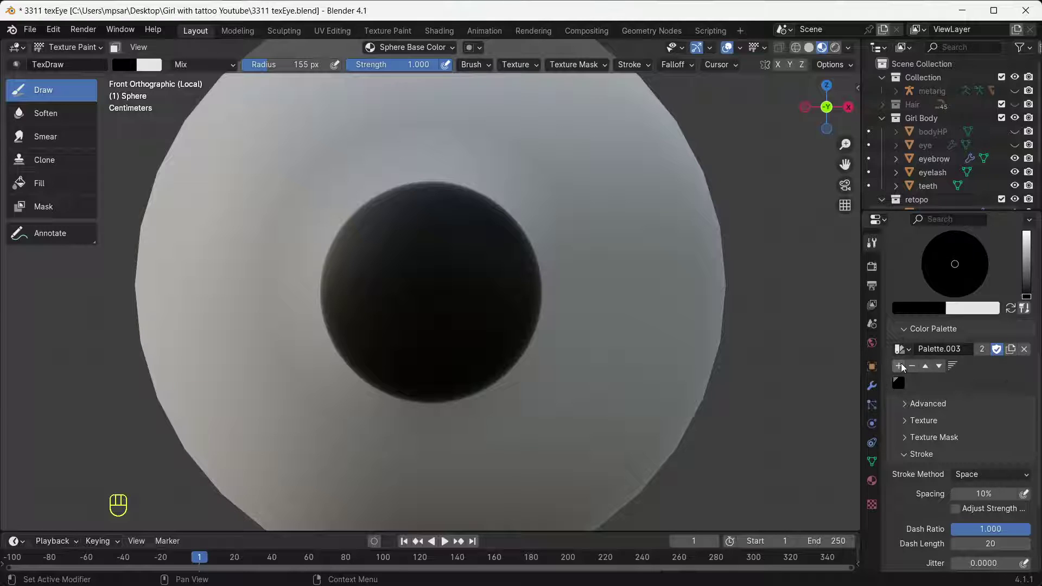
pyautogui.click(927, 310)
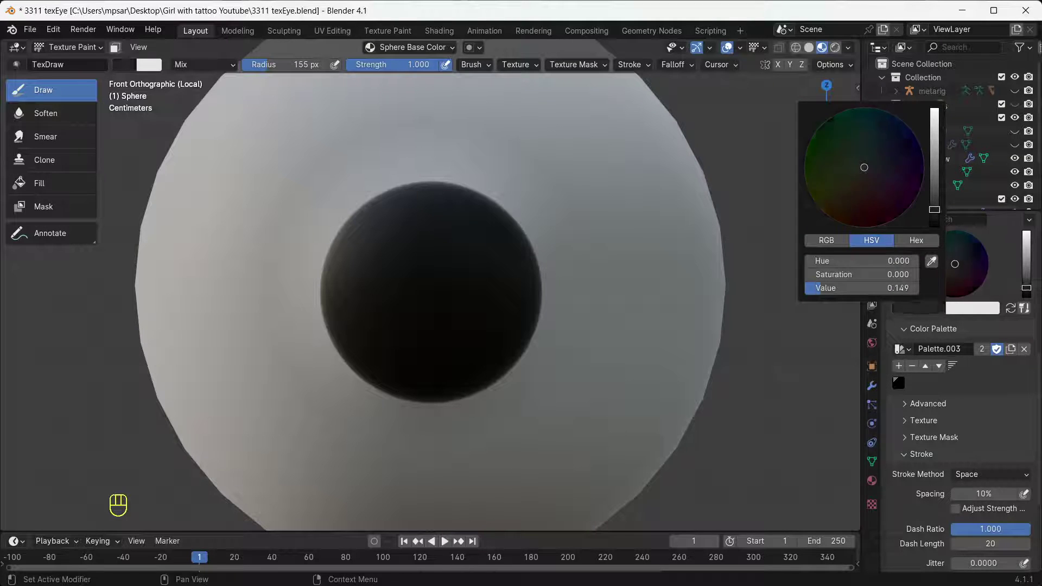
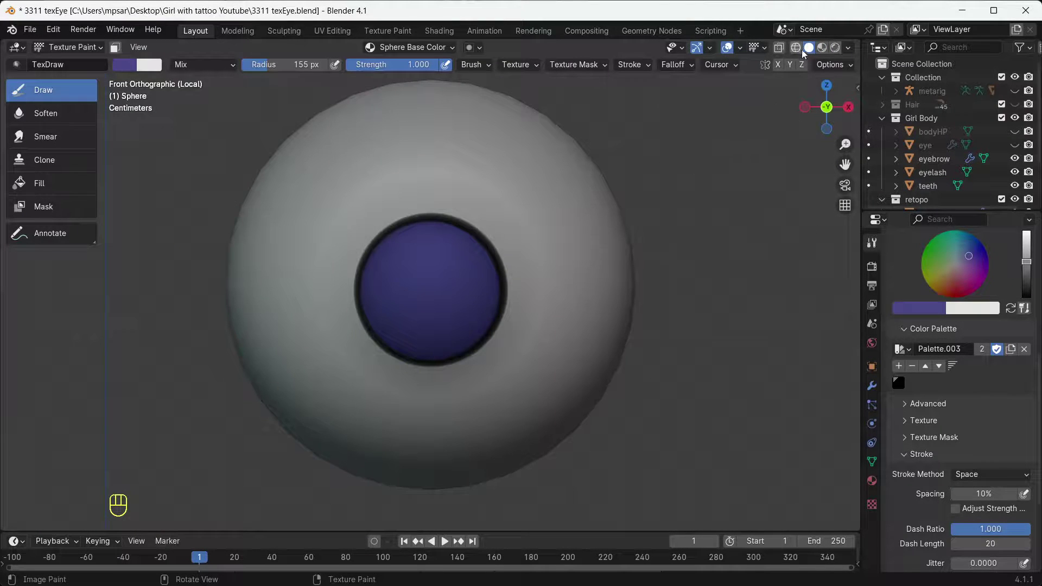
# Save the iris blue to the palette, switch back to black and shrink the Draw brush for the pupil
pyautogui.click(826, 52)
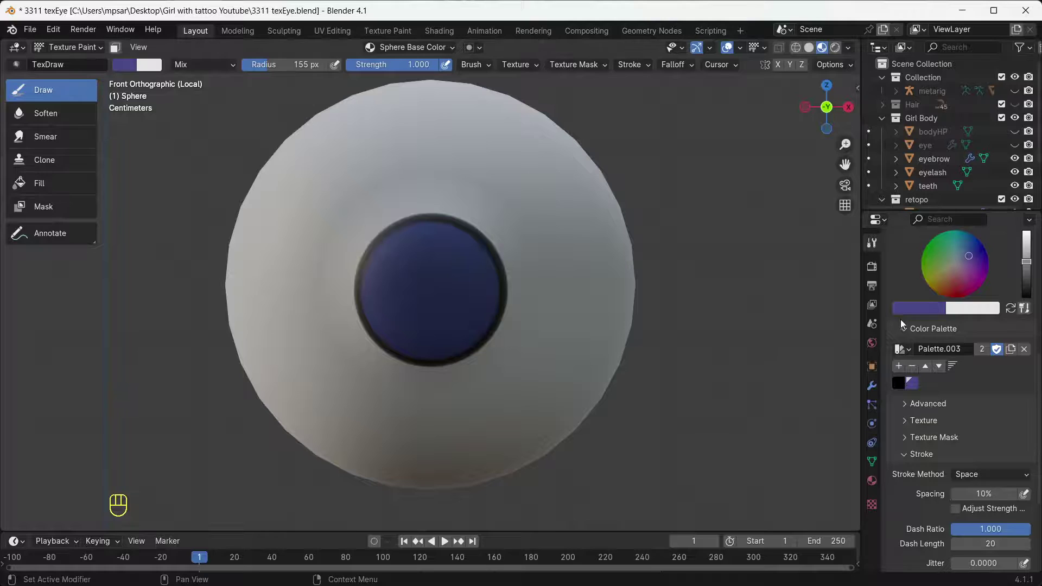
pyautogui.click(900, 387)
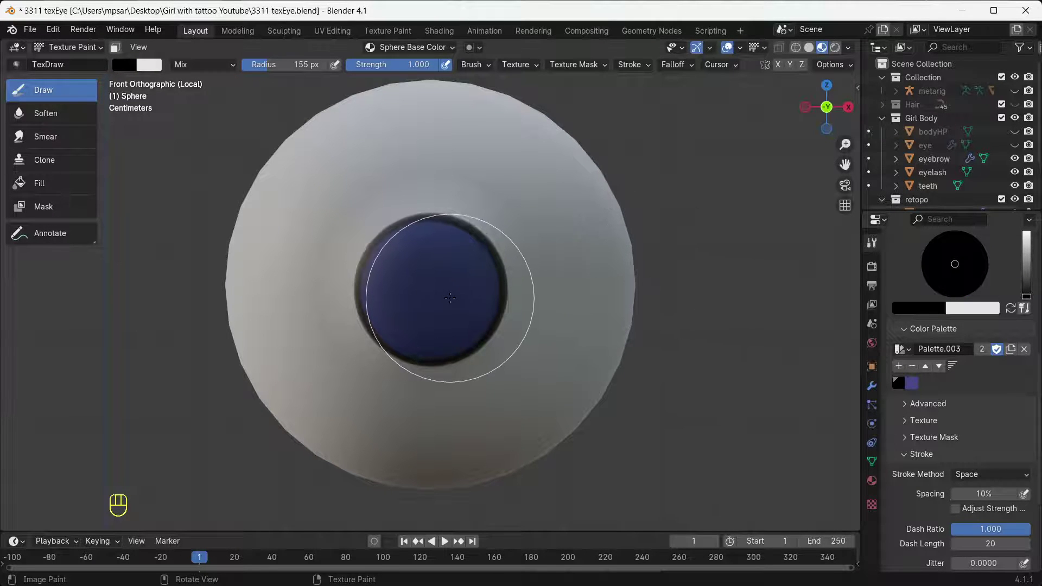
pyautogui.press('f')
pyautogui.press('f')
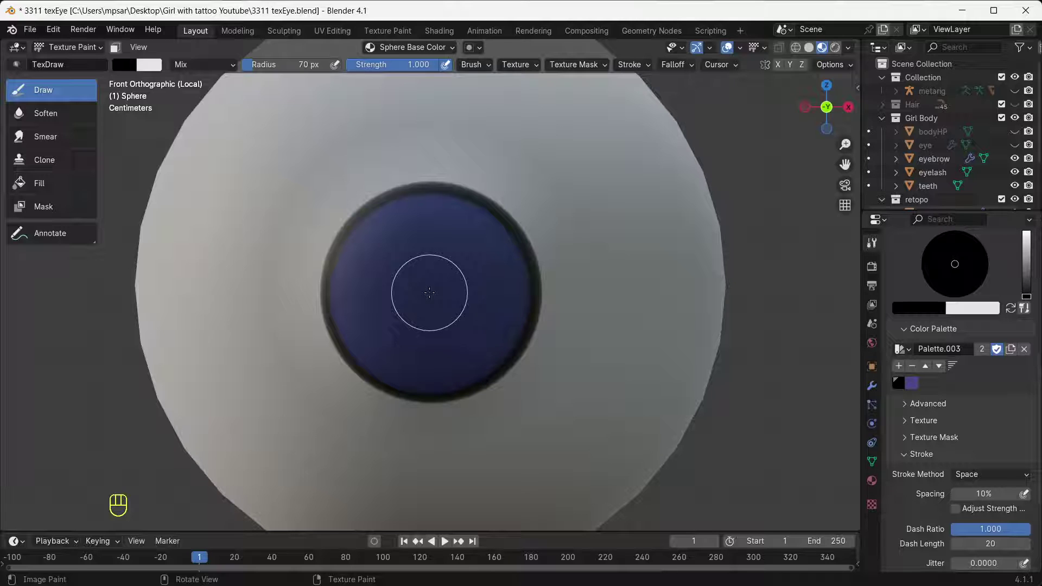
pyautogui.press('f')
pyautogui.press('f')
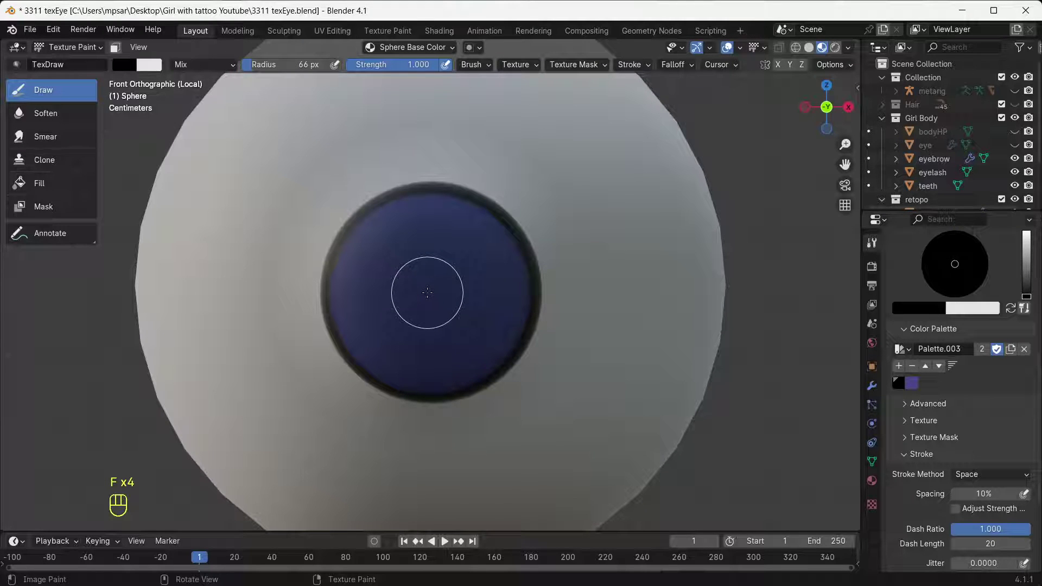
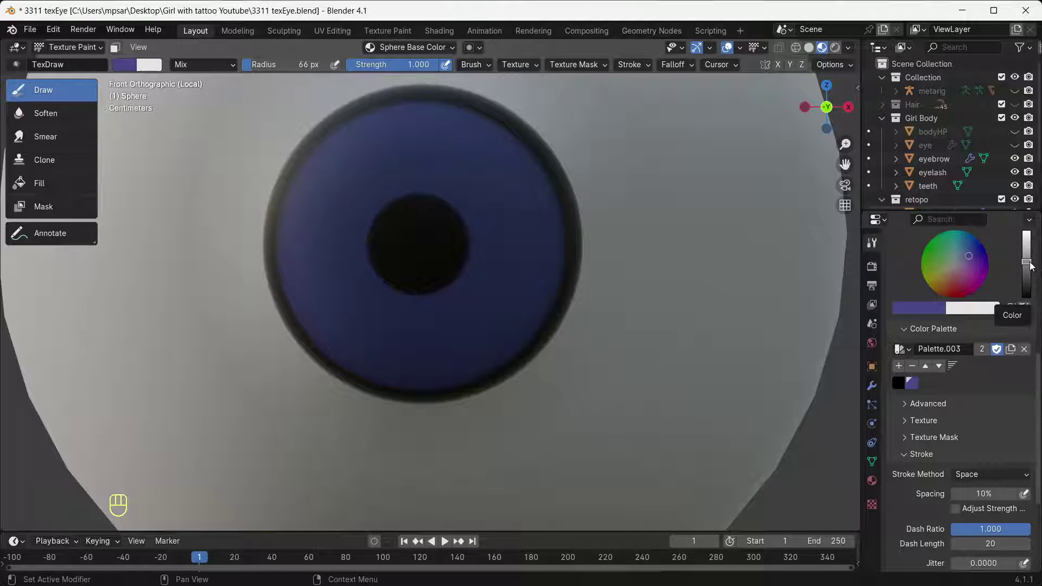
# Raise the value slider to lighten the chosen blue into a highlight colour
pyautogui.moveTo(1033, 265); pyautogui.dragTo(1018, 255)
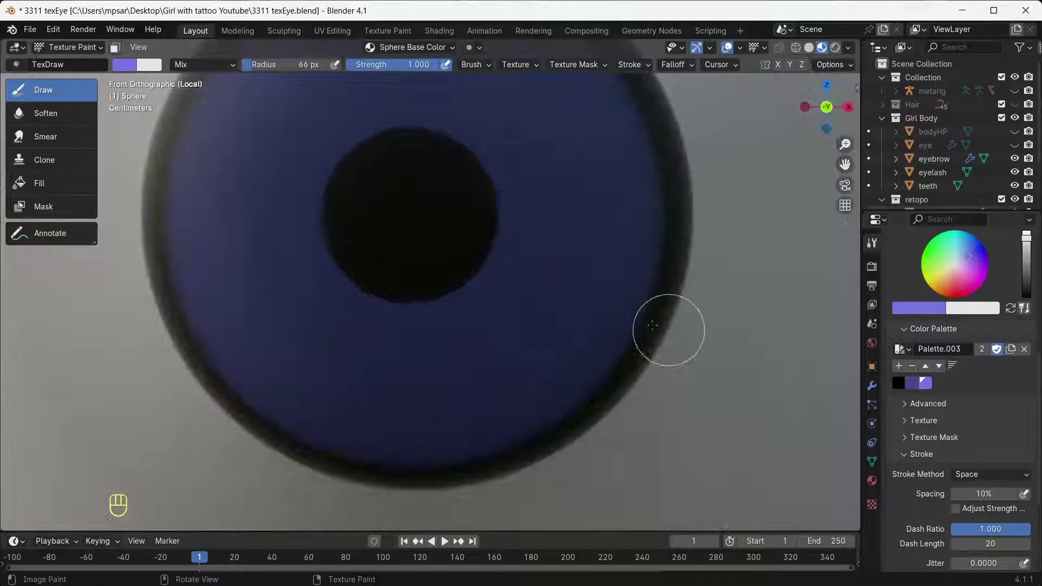
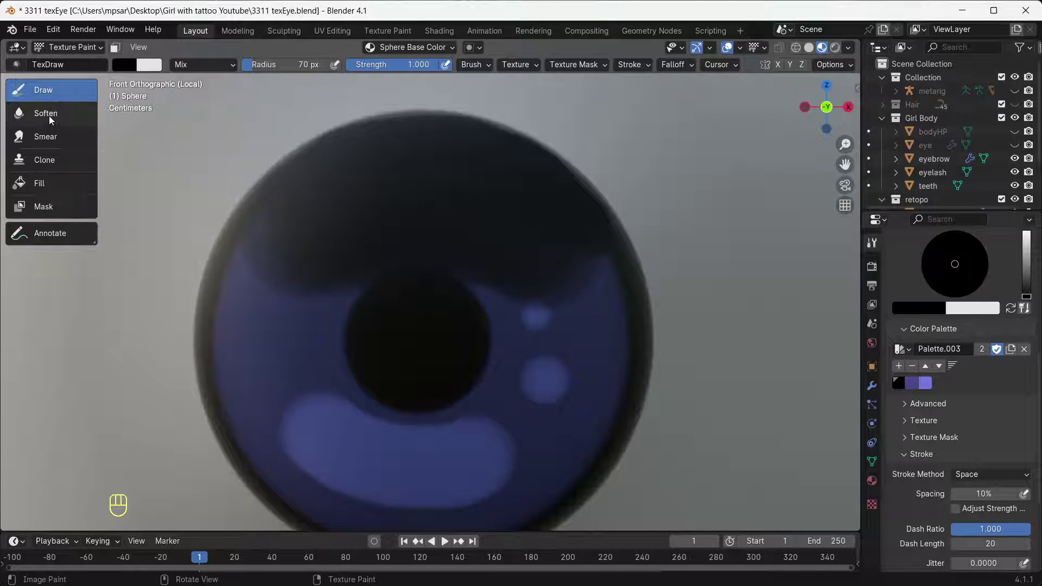
# Choose the Soften brush to blur the light blue highlights into the iris
pyautogui.click(52, 119)
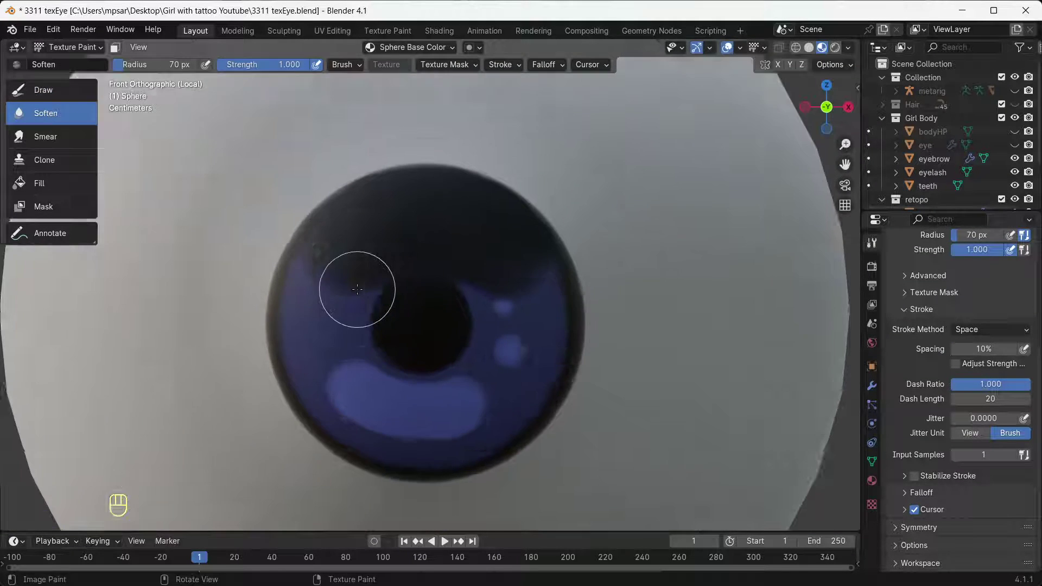
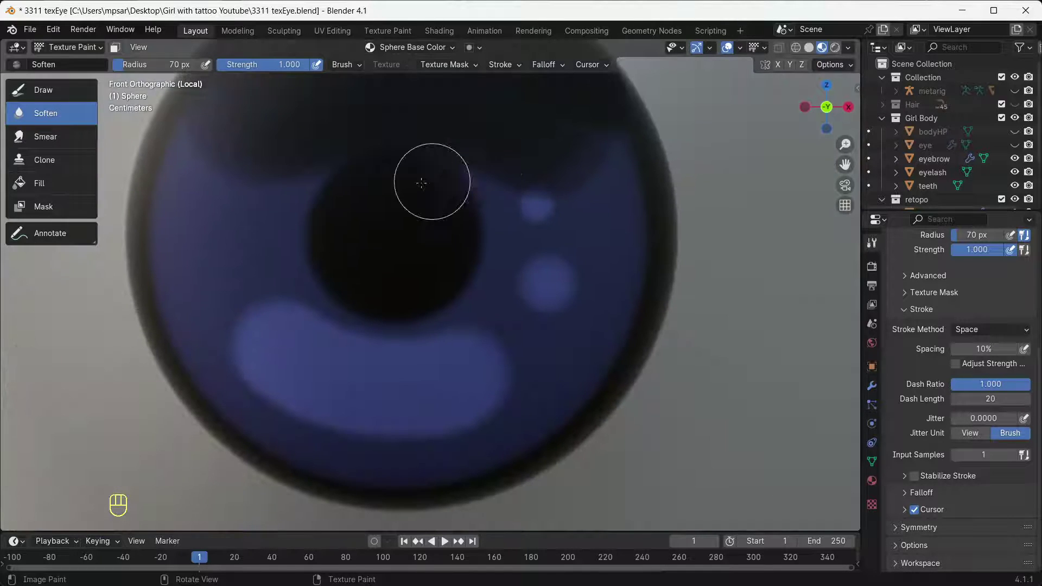
# Choose the Smear brush and reduce its radius to about 30 px
pyautogui.click(74, 138)
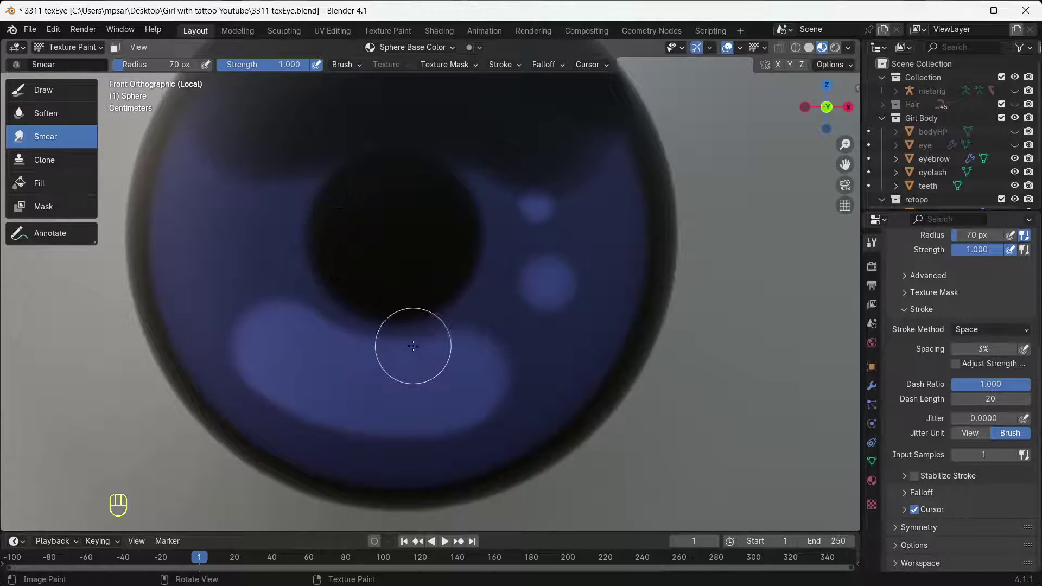
pyautogui.press('f')
pyautogui.press('f')
pyautogui.moveTo(538, 289); pyautogui.dragTo(581, 377)
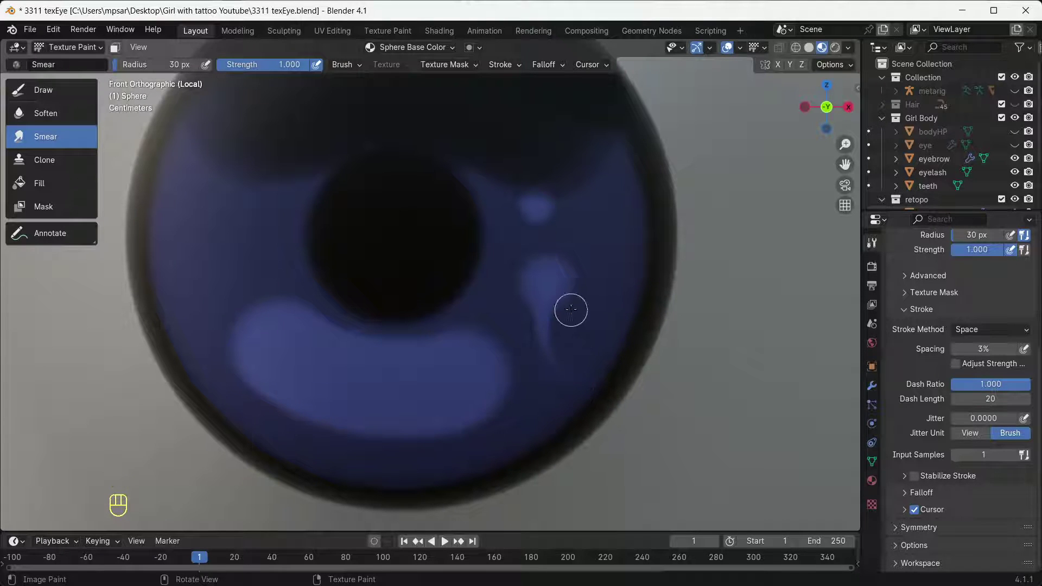
pyautogui.press('ctrl+z')
# Smear the right highlight spot into a tail and shape a streak down the right of the iris
pyautogui.moveTo(554, 313); pyautogui.dragTo(587, 367)
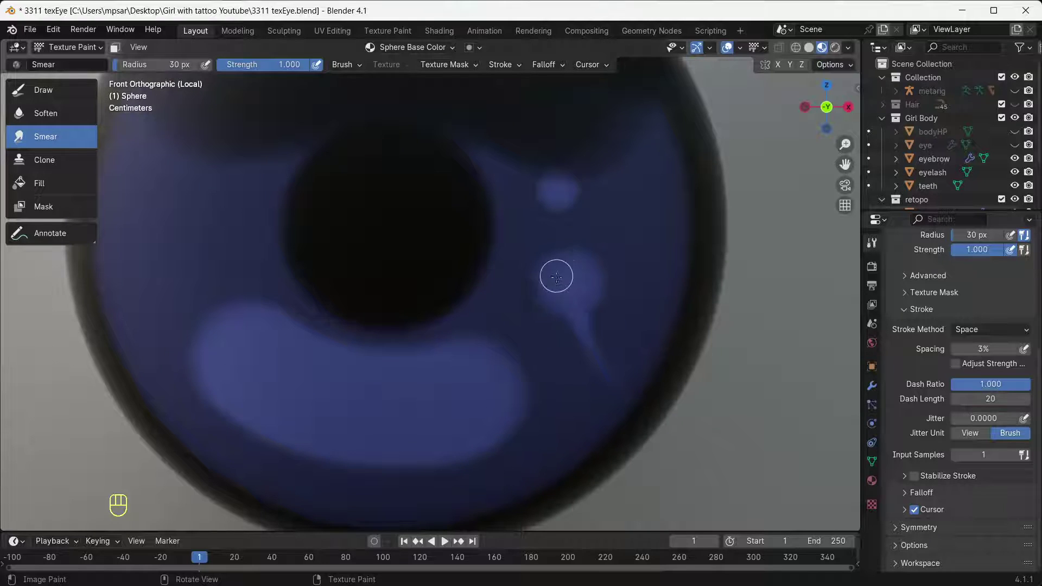
pyautogui.moveTo(616, 232); pyautogui.dragTo(608, 341)
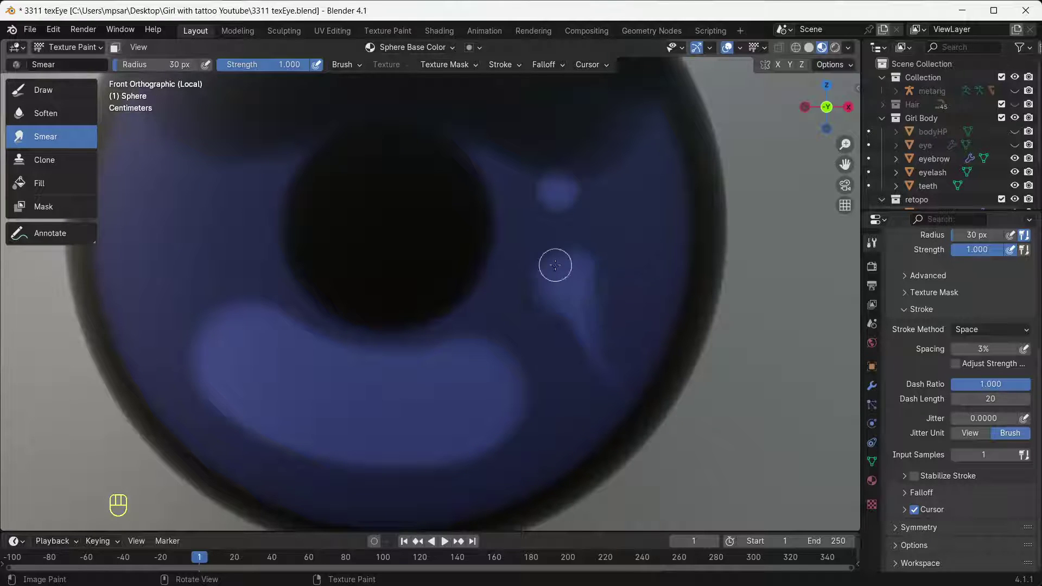
pyautogui.moveTo(547, 292); pyautogui.dragTo(570, 377)
pyautogui.moveTo(546, 311); pyautogui.dragTo(600, 417)
pyautogui.moveTo(548, 309); pyautogui.dragTo(593, 372)
pyautogui.moveTo(532, 281); pyautogui.dragTo(596, 373)
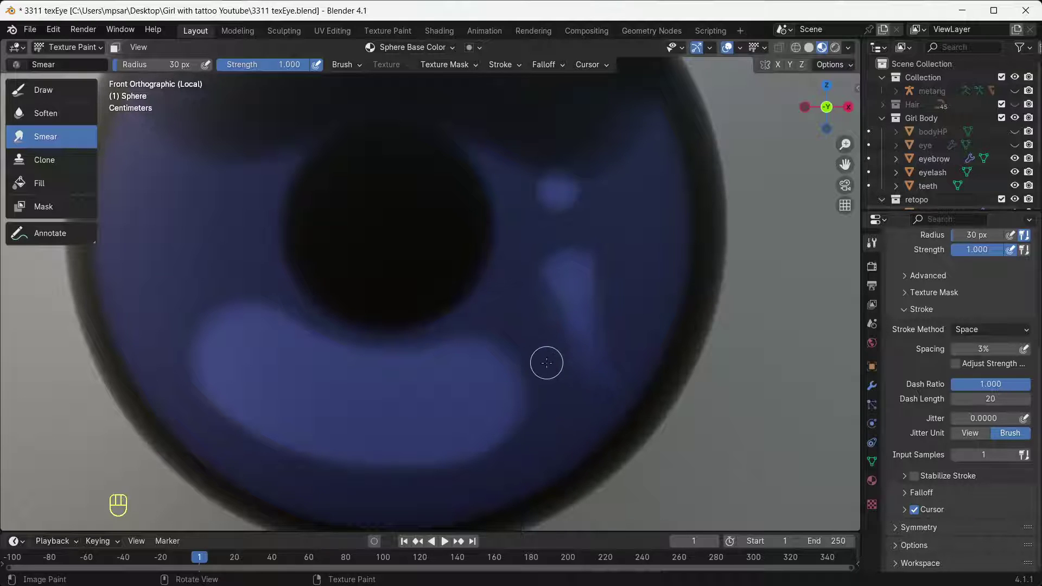
# Pull wisps from the lower highlight band, push it into waves and curl its left end
pyautogui.moveTo(436, 394); pyautogui.dragTo(505, 329)
pyautogui.moveTo(448, 390); pyautogui.dragTo(491, 307)
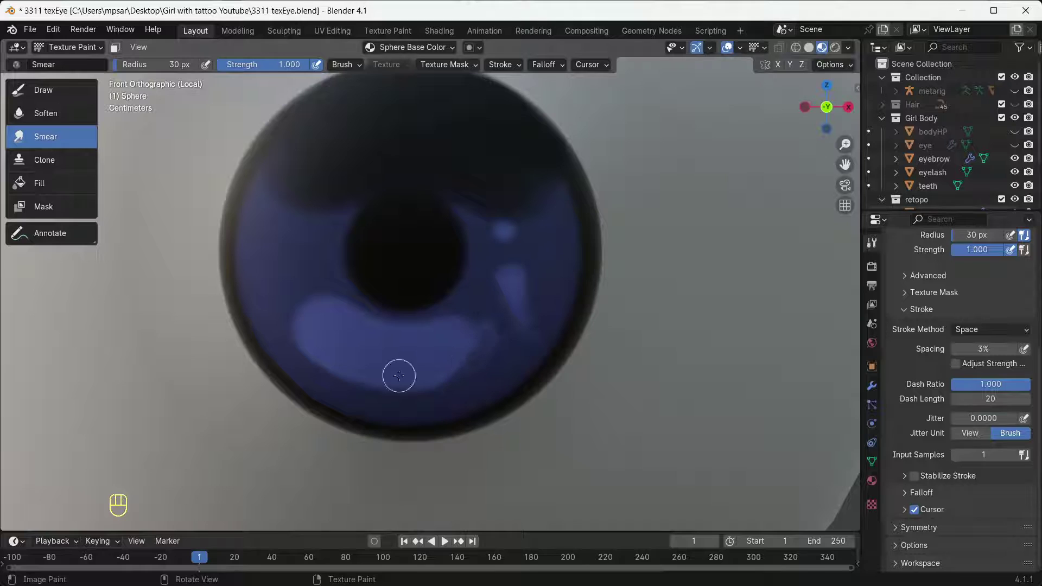
pyautogui.moveTo(430, 398); pyautogui.dragTo(358, 344)
pyautogui.moveTo(417, 399); pyautogui.dragTo(374, 347)
pyautogui.moveTo(383, 385); pyautogui.dragTo(344, 330)
pyautogui.moveTo(378, 379); pyautogui.dragTo(349, 376)
pyautogui.moveTo(376, 372); pyautogui.dragTo(327, 355)
pyautogui.moveTo(367, 358); pyautogui.dragTo(349, 386)
pyautogui.moveTo(373, 368); pyautogui.dragTo(344, 376)
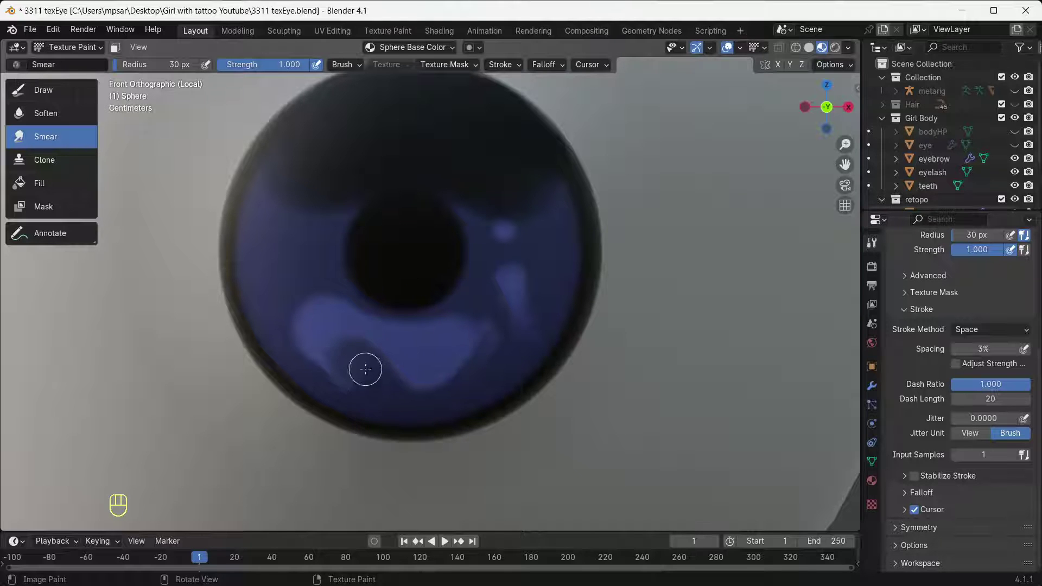
pyautogui.moveTo(324, 312); pyautogui.dragTo(324, 220)
pyautogui.moveTo(322, 307); pyautogui.dragTo(256, 249)
# Streak the lower band up toward the pupil and add fibres to its left
pyautogui.click(301, 292)
pyautogui.moveTo(363, 308); pyautogui.dragTo(318, 309)
pyautogui.moveTo(324, 336); pyautogui.dragTo(362, 328)
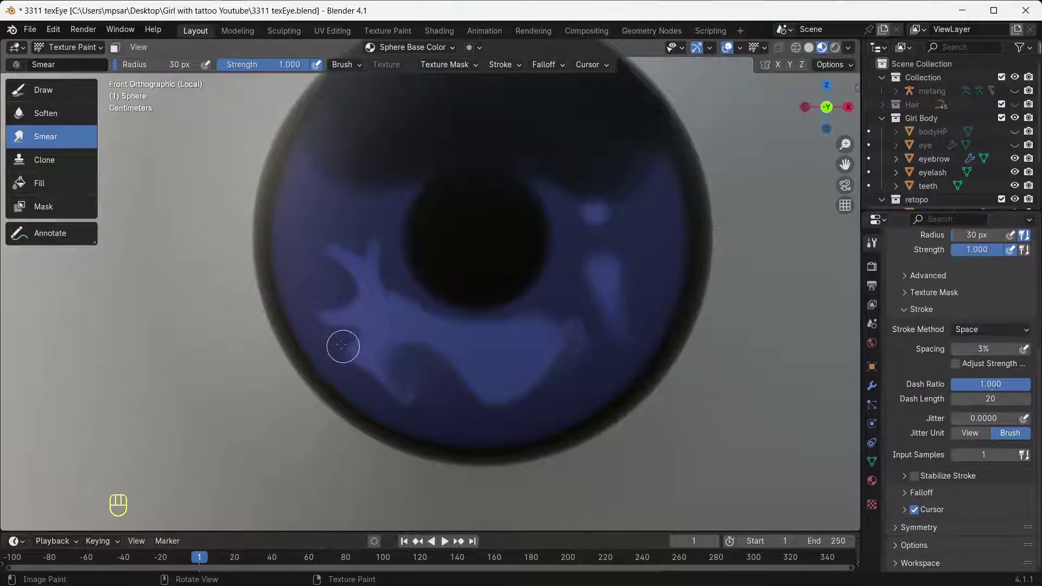
pyautogui.moveTo(347, 343); pyautogui.dragTo(359, 377)
pyautogui.moveTo(345, 340); pyautogui.dragTo(372, 374)
pyautogui.moveTo(356, 344); pyautogui.dragTo(389, 396)
pyautogui.moveTo(353, 347); pyautogui.dragTo(429, 412)
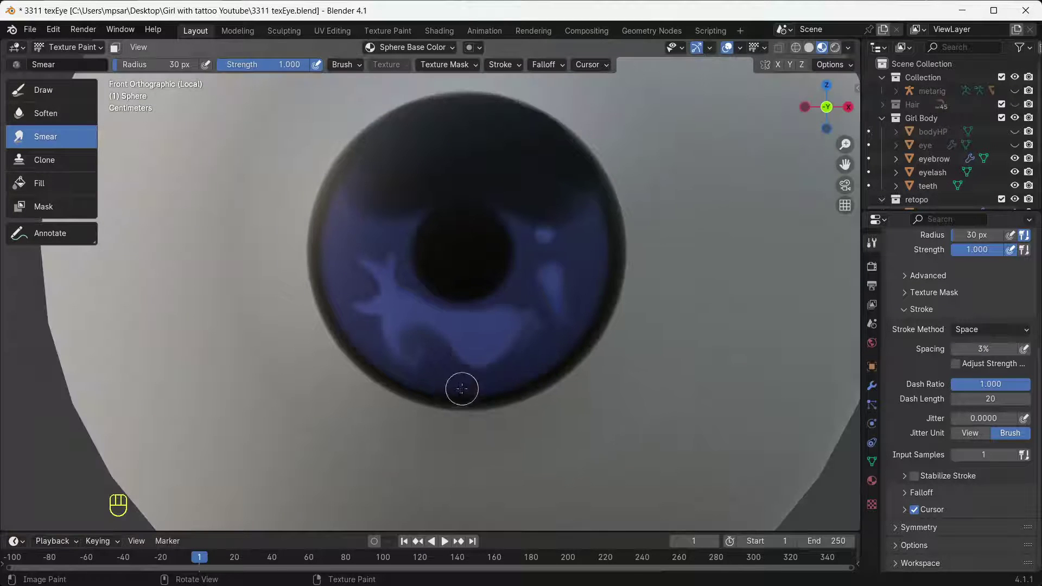
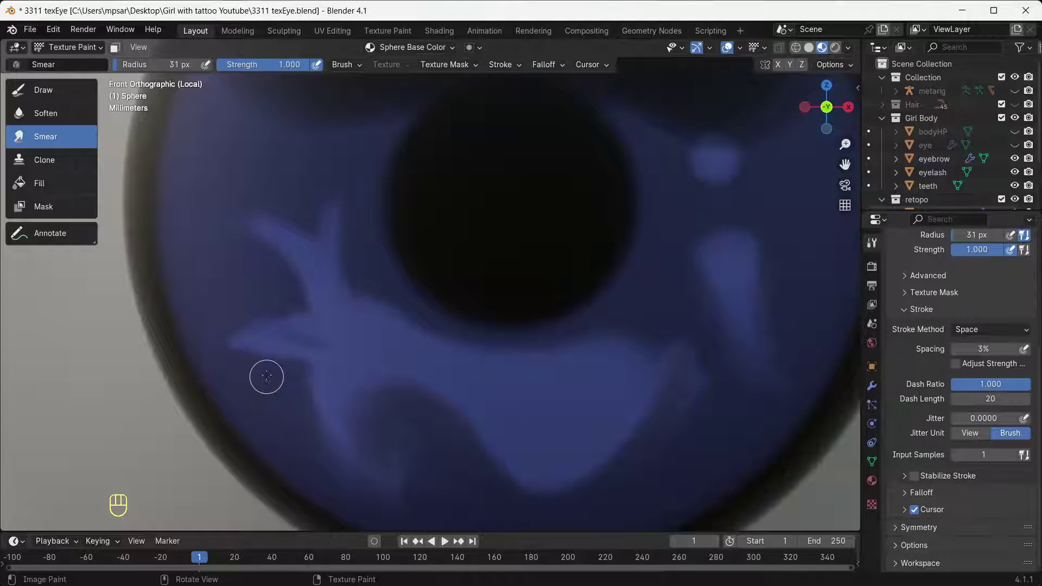
# Refine the branching streaks left of the pupil and extend the lower-left highlight
pyautogui.moveTo(288, 371); pyautogui.dragTo(247, 351)
pyautogui.moveTo(286, 357); pyautogui.dragTo(234, 352)
pyautogui.moveTo(215, 323); pyautogui.dragTo(285, 306)
pyautogui.moveTo(239, 317); pyautogui.dragTo(304, 309)
pyautogui.moveTo(269, 310); pyautogui.dragTo(328, 324)
pyautogui.moveTo(293, 287); pyautogui.dragTo(325, 317)
pyautogui.moveTo(316, 299); pyautogui.dragTo(273, 261)
pyautogui.moveTo(305, 285); pyautogui.dragTo(229, 216)
pyautogui.moveTo(258, 257); pyautogui.dragTo(314, 295)
pyautogui.moveTo(288, 278); pyautogui.dragTo(320, 322)
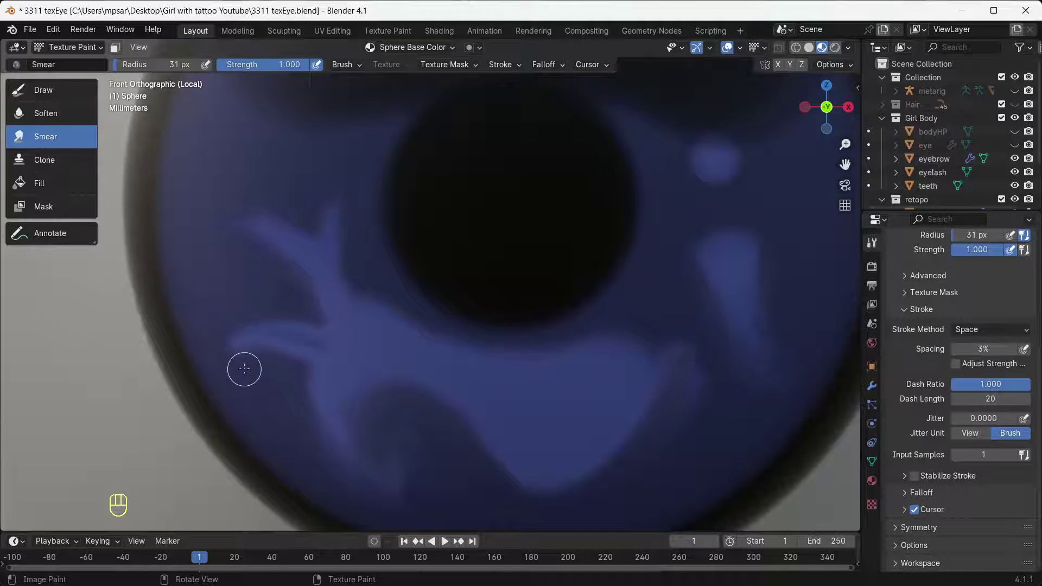
pyautogui.click(246, 364)
pyautogui.moveTo(262, 361); pyautogui.dragTo(322, 356)
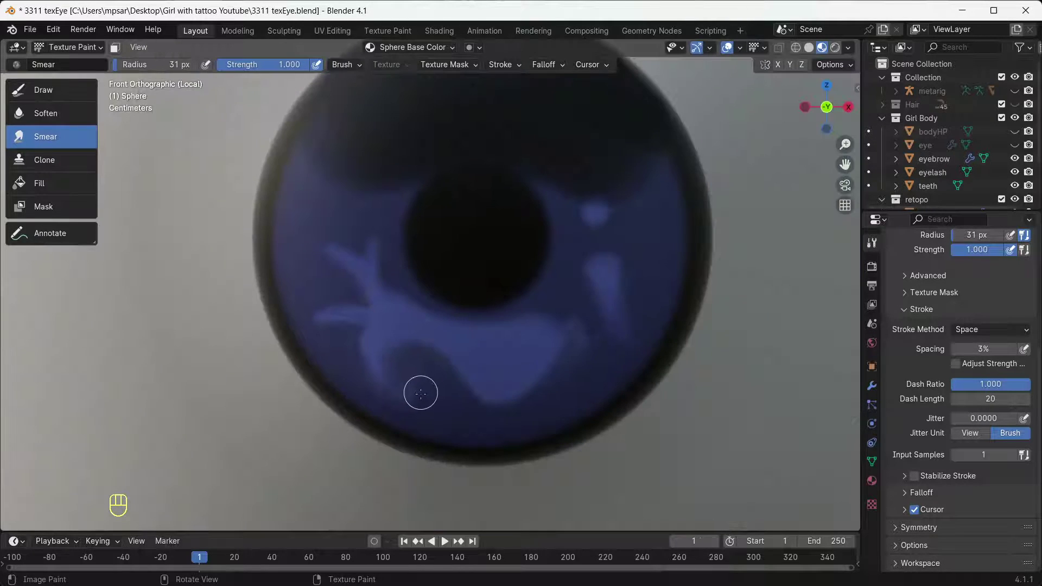
# Pull wisps from the lower highlight band and streak the lower-right highlight
pyautogui.click(432, 389)
pyautogui.moveTo(434, 335); pyautogui.dragTo(358, 295)
pyautogui.click(384, 328)
pyautogui.moveTo(368, 332); pyautogui.dragTo(373, 280)
pyautogui.click(356, 334)
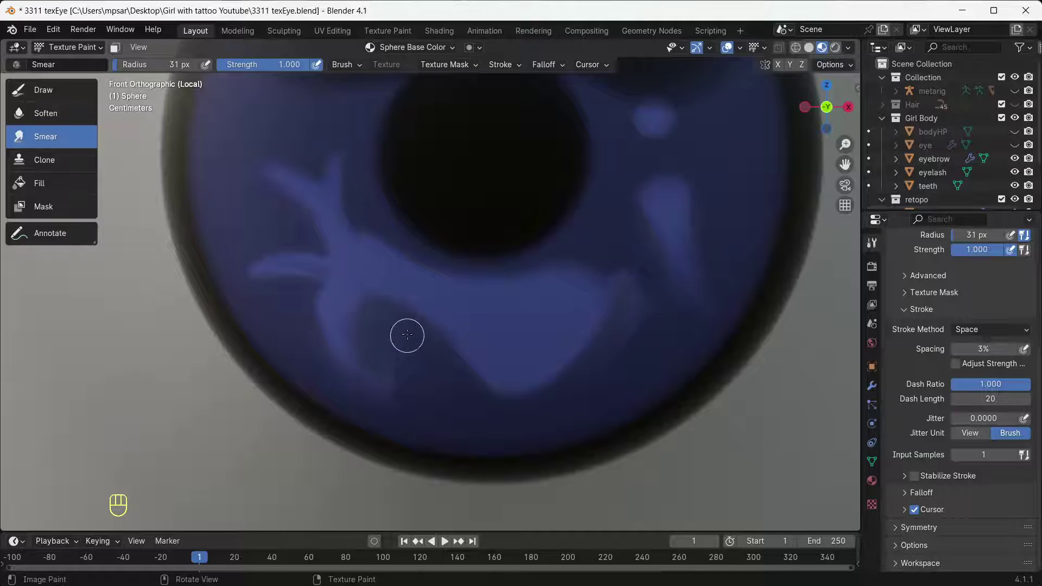
pyautogui.moveTo(447, 358); pyautogui.dragTo(526, 394)
pyautogui.moveTo(471, 378); pyautogui.dragTo(571, 379)
pyautogui.moveTo(465, 373); pyautogui.dragTo(581, 358)
pyautogui.moveTo(514, 386); pyautogui.dragTo(584, 340)
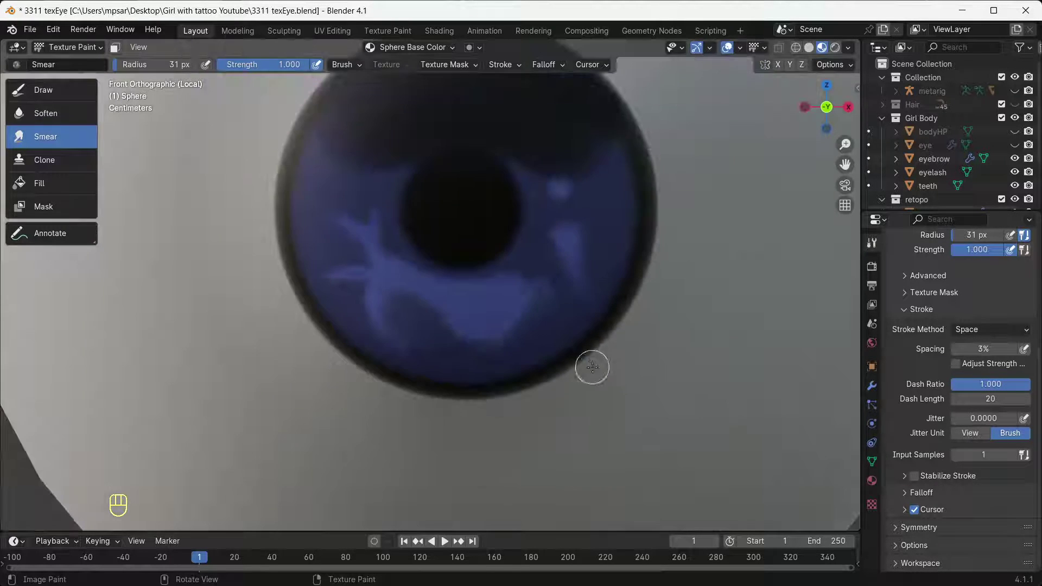
pyautogui.click(552, 289)
pyautogui.moveTo(539, 363); pyautogui.dragTo(512, 311)
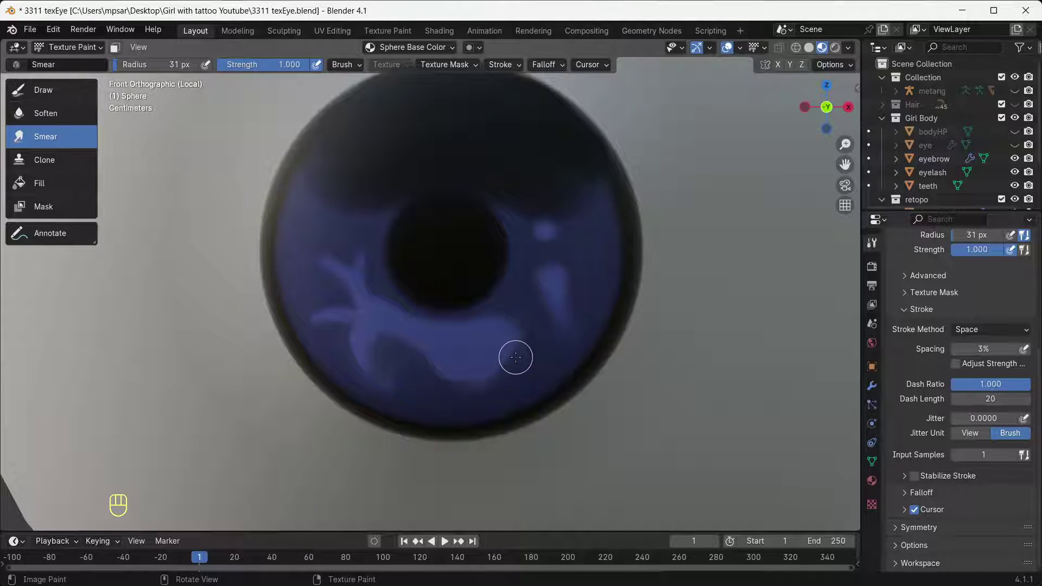
# Add fibre strokes along the lower-left highlight of the iris
pyautogui.click(412, 335)
pyautogui.moveTo(434, 373); pyautogui.dragTo(513, 356)
pyautogui.moveTo(486, 380); pyautogui.dragTo(539, 308)
pyautogui.moveTo(533, 349); pyautogui.dragTo(508, 293)
pyautogui.click(521, 328)
pyautogui.click(453, 286)
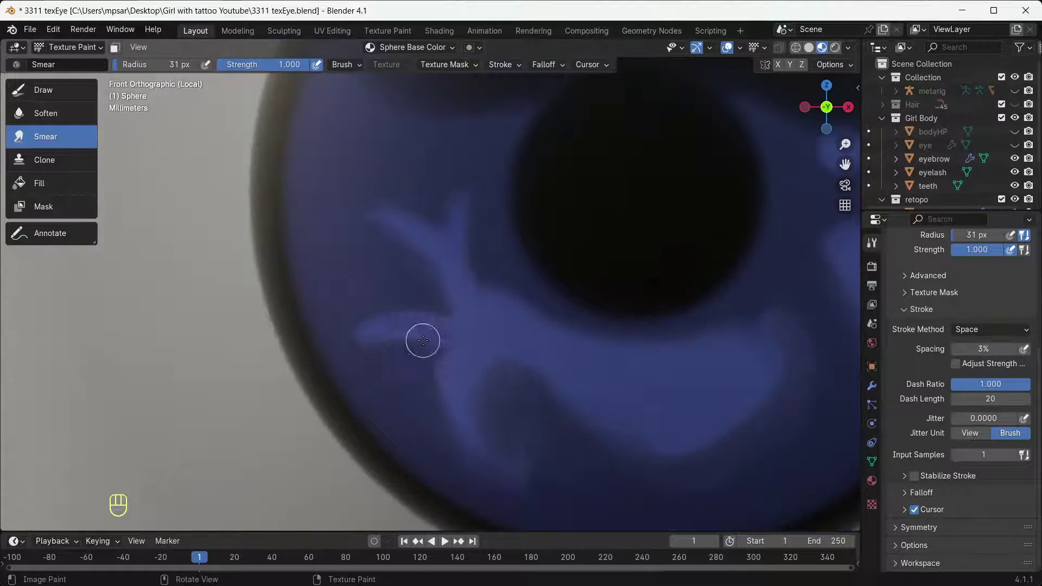
pyautogui.click(503, 334)
# Sharpen the curled streak on the lower left and soften the edge of the lower band
pyautogui.moveTo(472, 319); pyautogui.dragTo(478, 270)
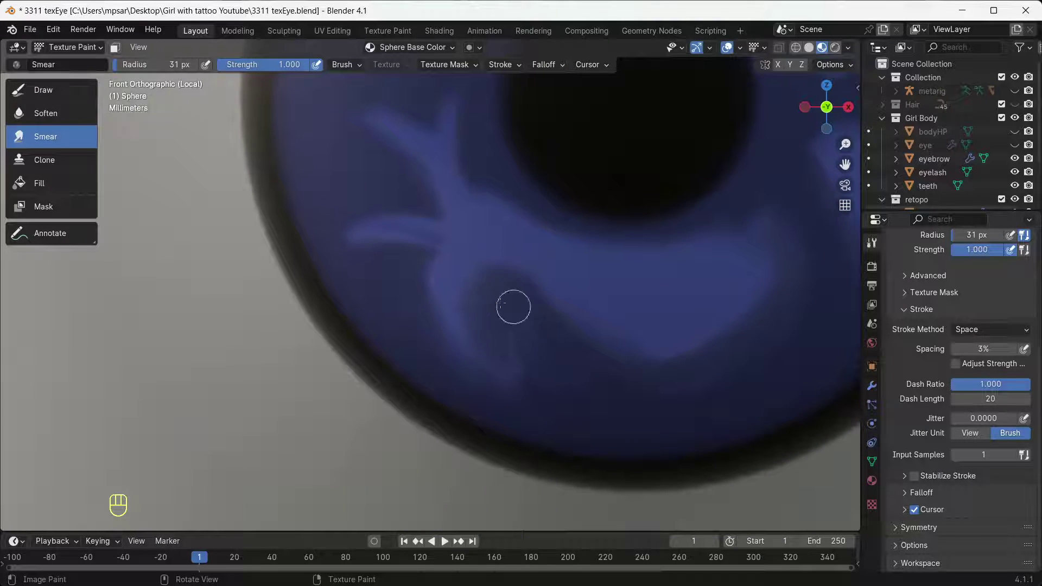
pyautogui.moveTo(354, 242); pyautogui.dragTo(417, 249)
pyautogui.moveTo(344, 233); pyautogui.dragTo(410, 241)
pyautogui.moveTo(343, 240); pyautogui.dragTo(429, 244)
pyautogui.moveTo(375, 241); pyautogui.dragTo(440, 240)
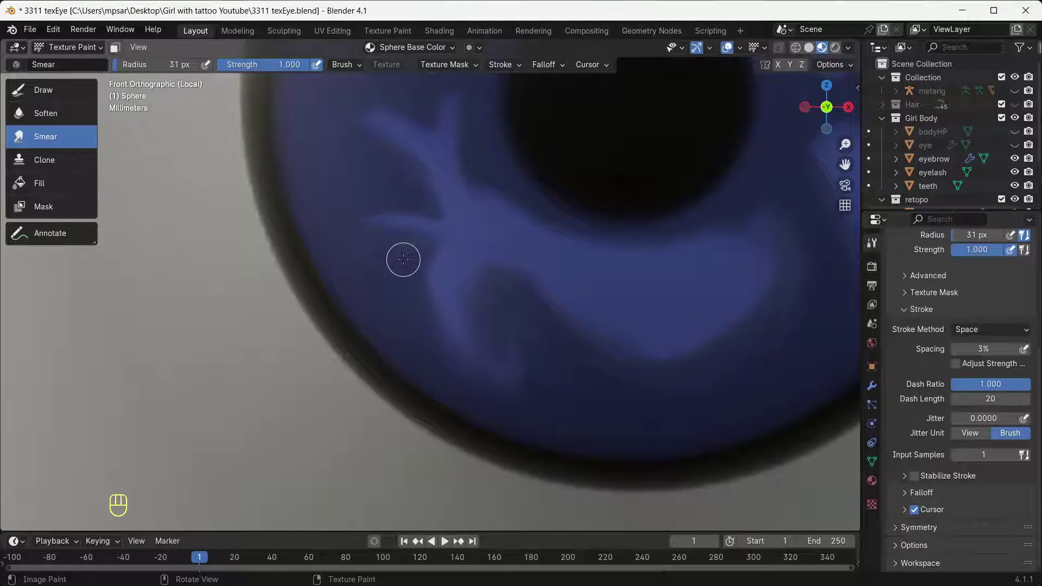
pyautogui.click(450, 219)
pyautogui.click(433, 225)
pyautogui.moveTo(414, 230); pyautogui.dragTo(431, 258)
pyautogui.click(428, 257)
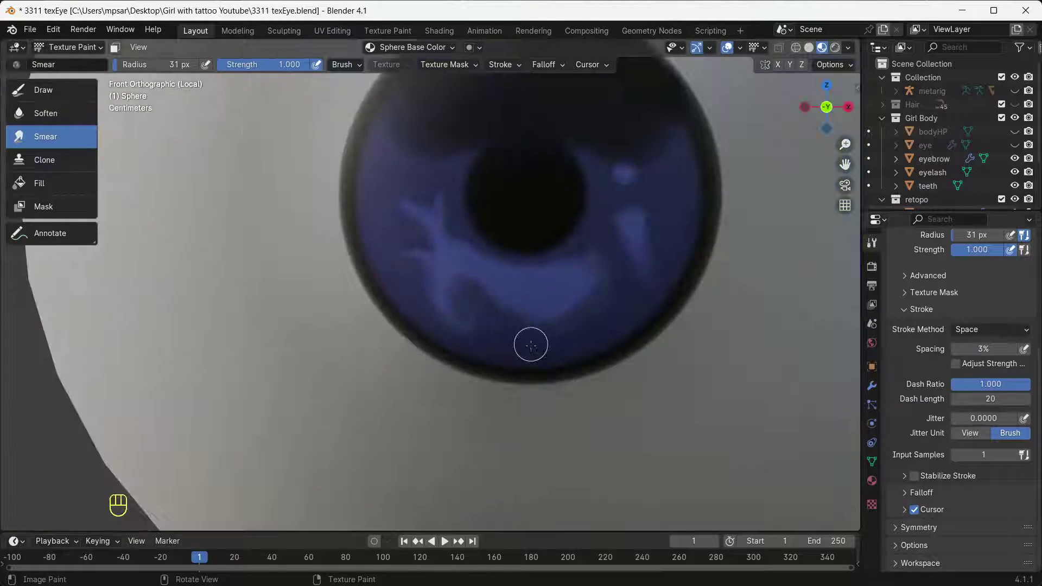
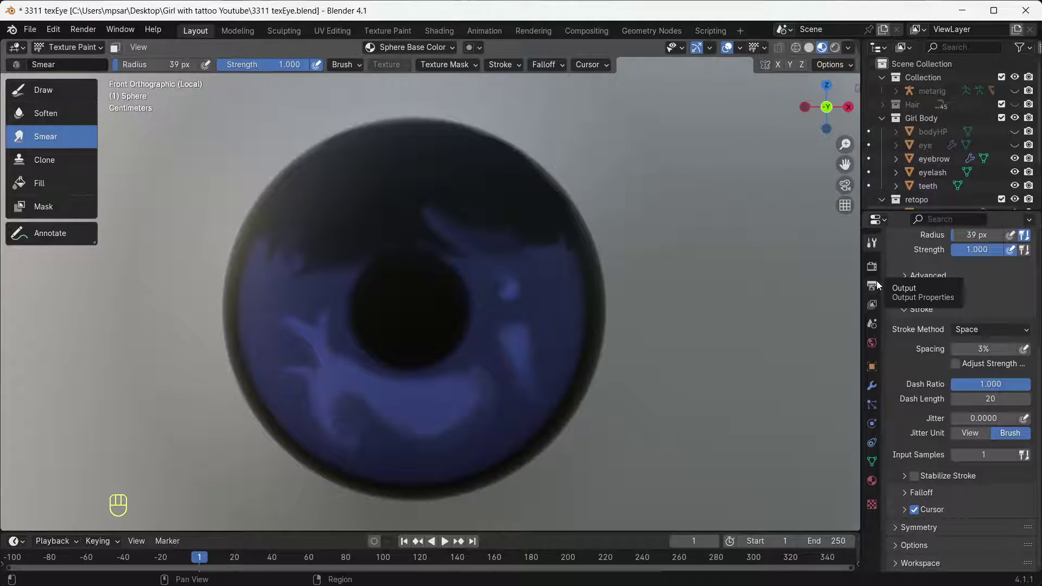
# Switch to the Draw brush with white paint and save white as a palette swatch
pyautogui.click(62, 90)
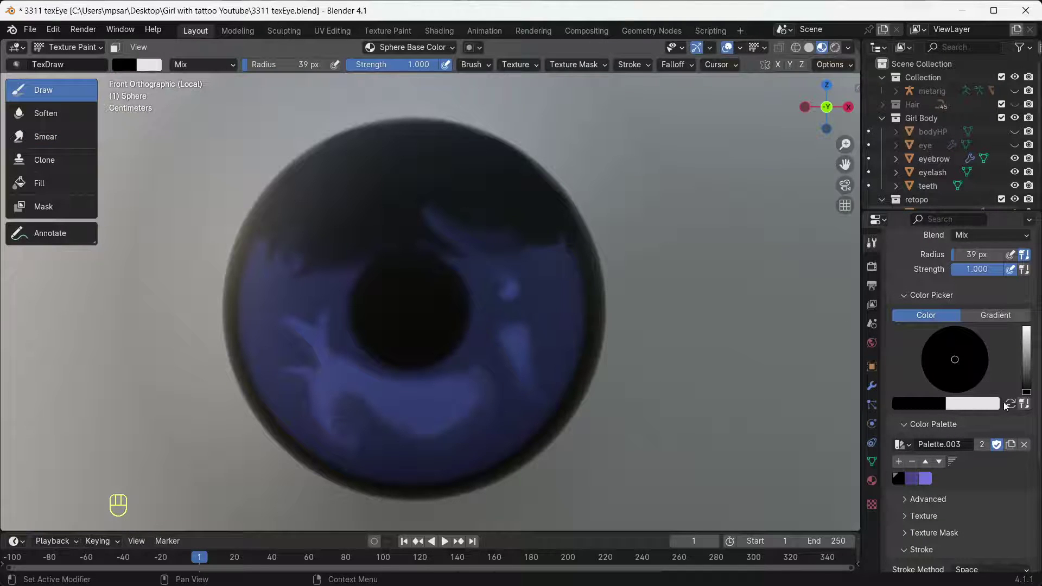
pyautogui.click(901, 464)
pyautogui.click(1034, 332)
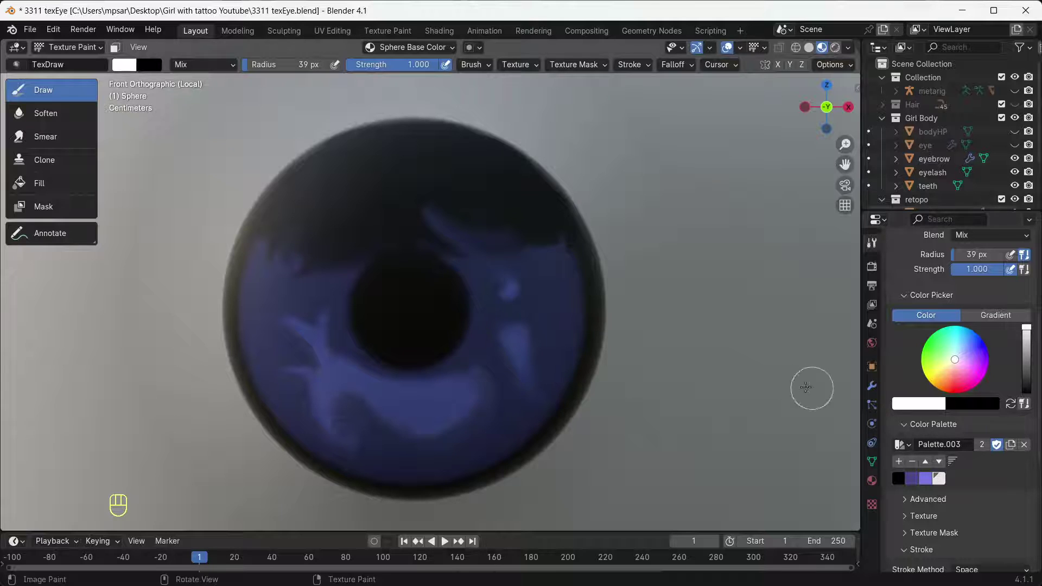
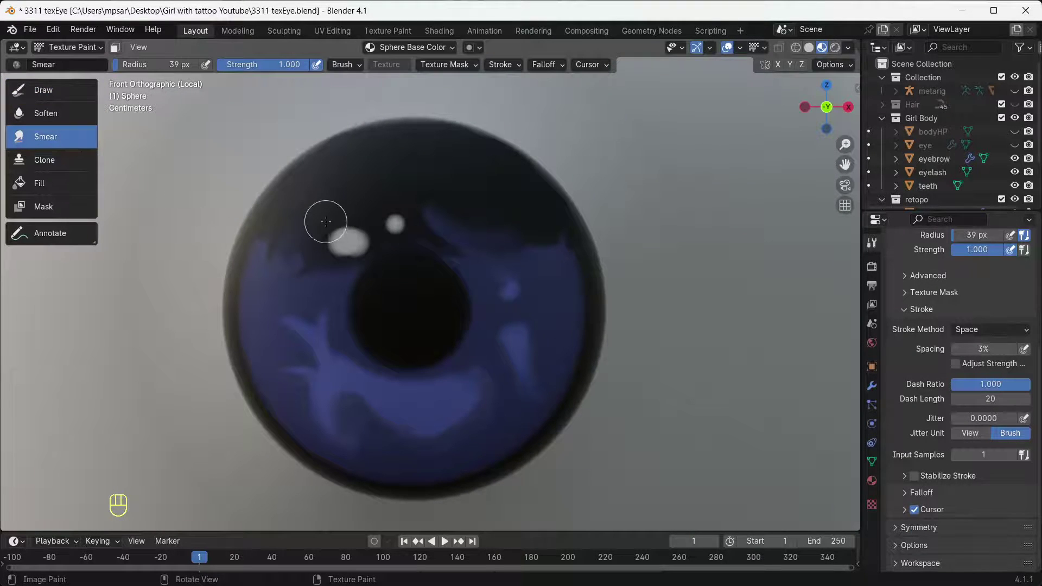
# Shrink the Smear brush to a 20 px radius for smudging the white highlight
pyautogui.press('f')
pyautogui.press('f')
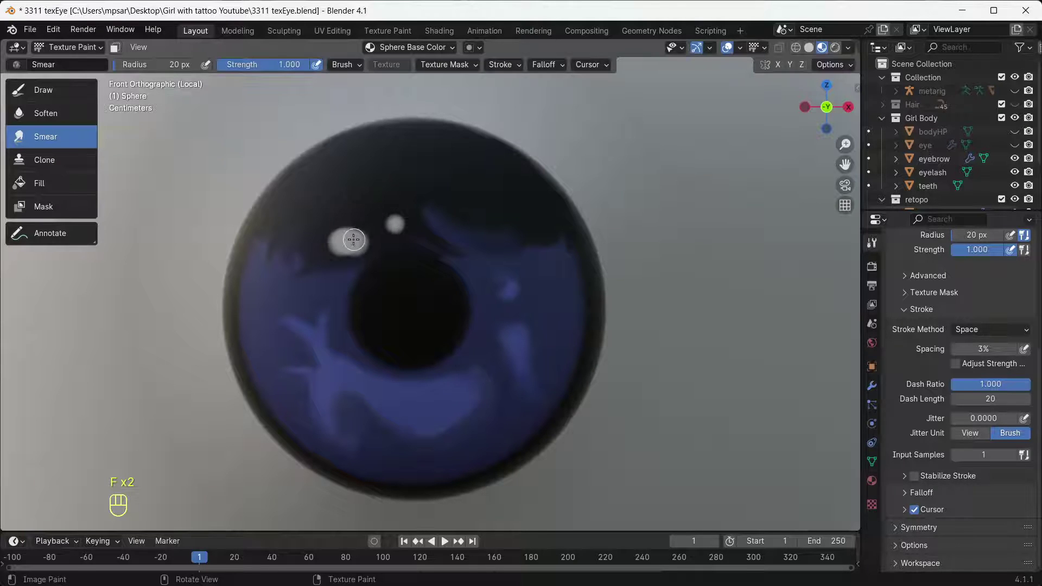
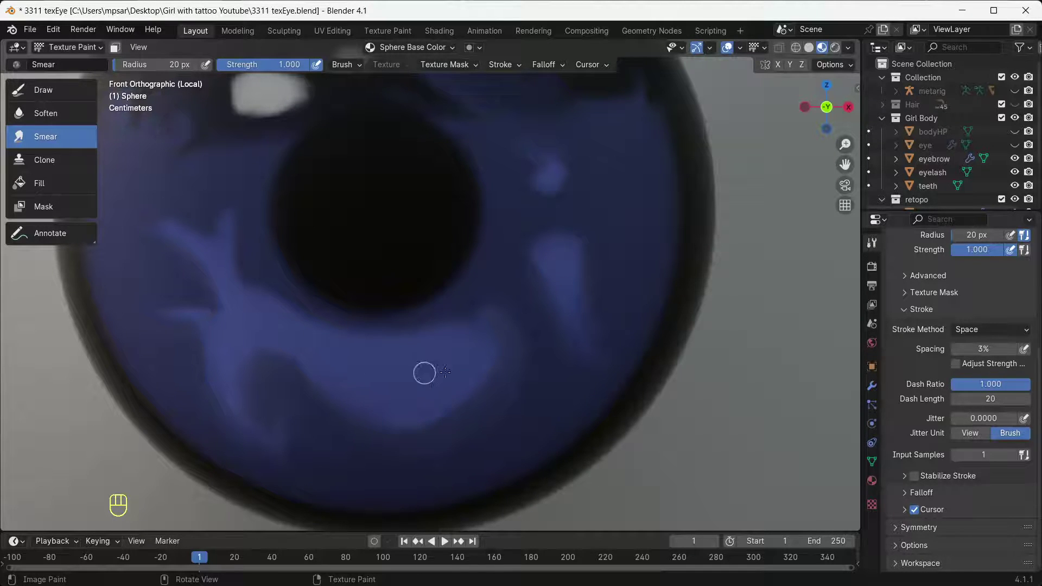
# Lighten the paint to pale lavender, enlarge the brush to 37 px and undo the trial stroke
pyautogui.click(91, 94)
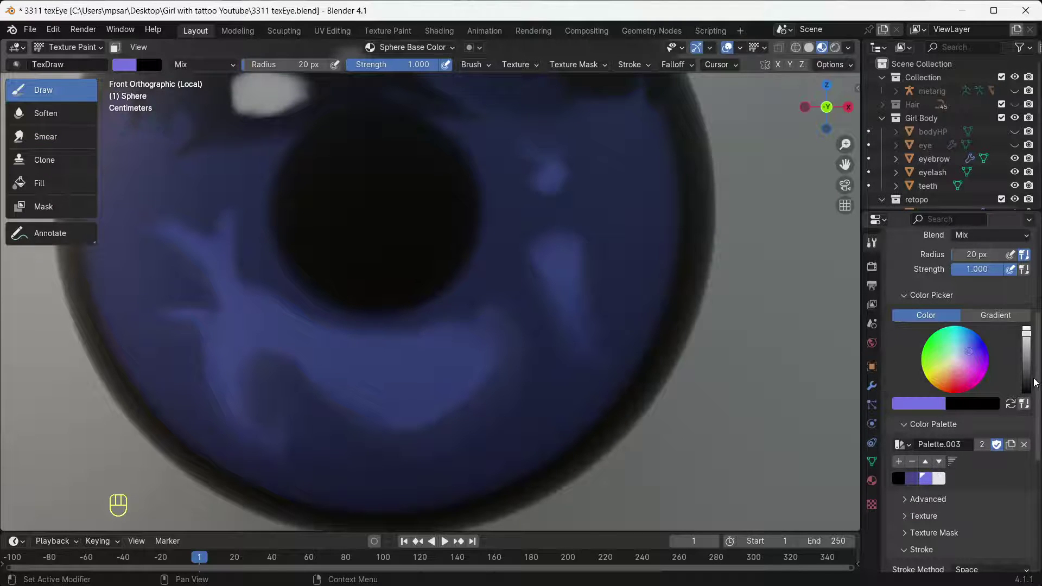
pyautogui.moveTo(973, 353); pyautogui.dragTo(952, 382)
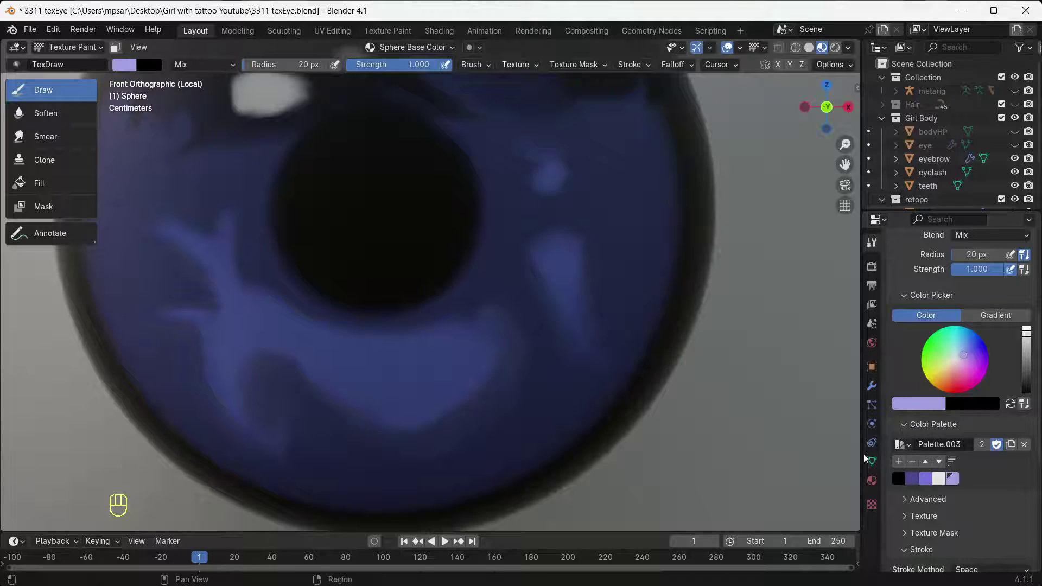
pyautogui.press('f')
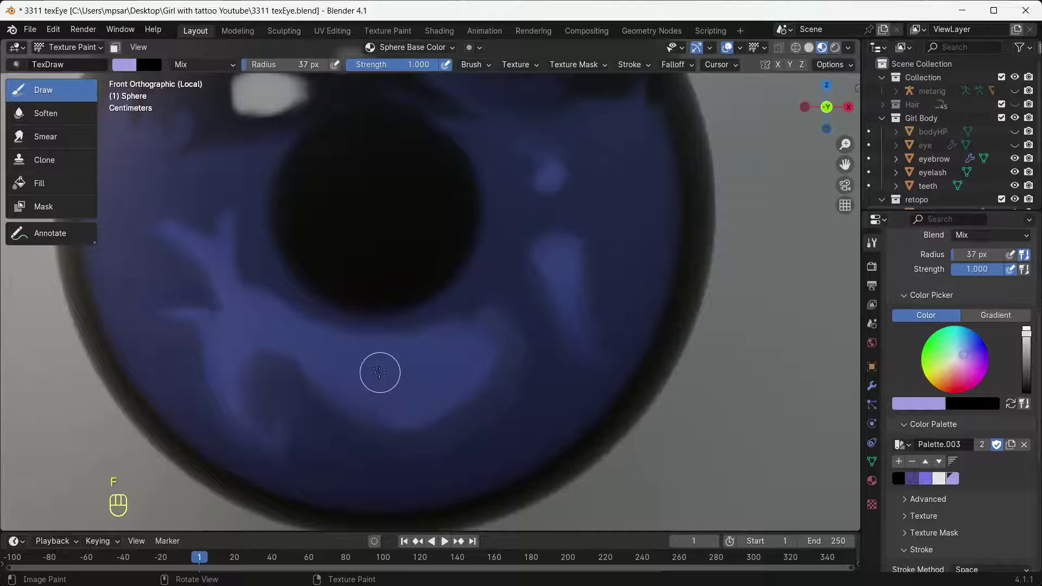
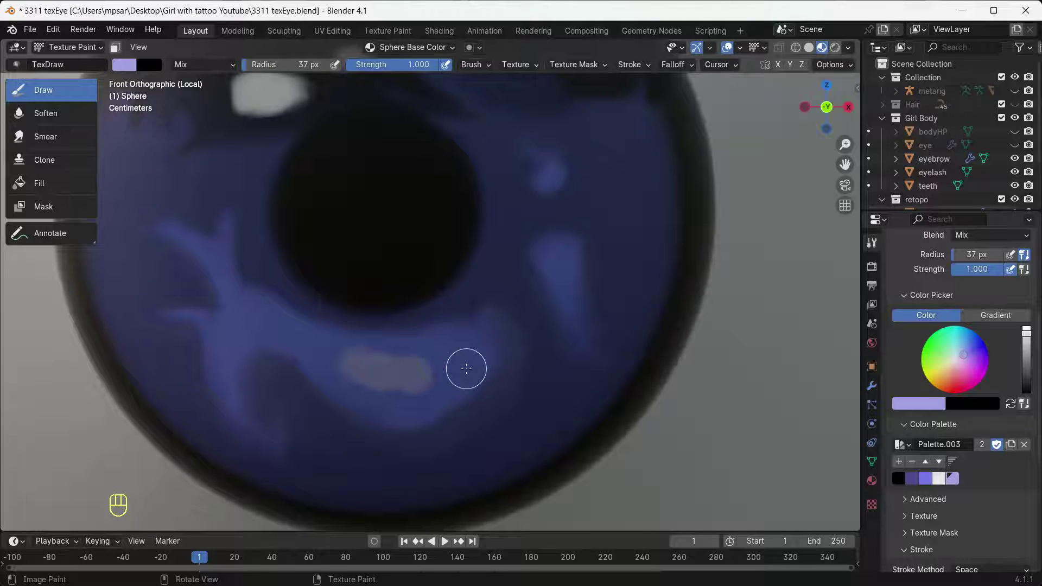
pyautogui.press('ctrl+z')
pyautogui.press('ctrl+z')
pyautogui.press('ctrl+z')
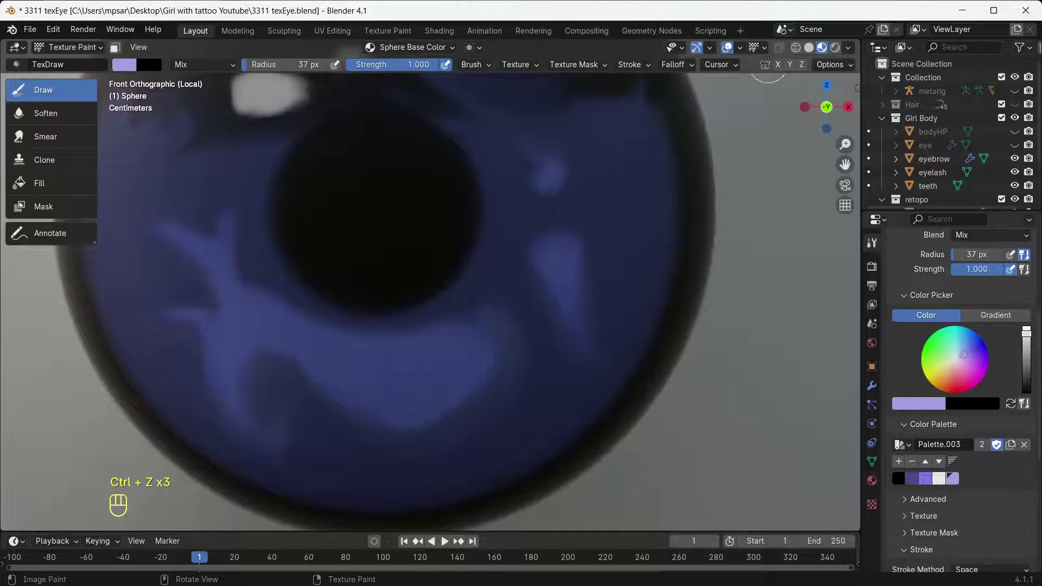
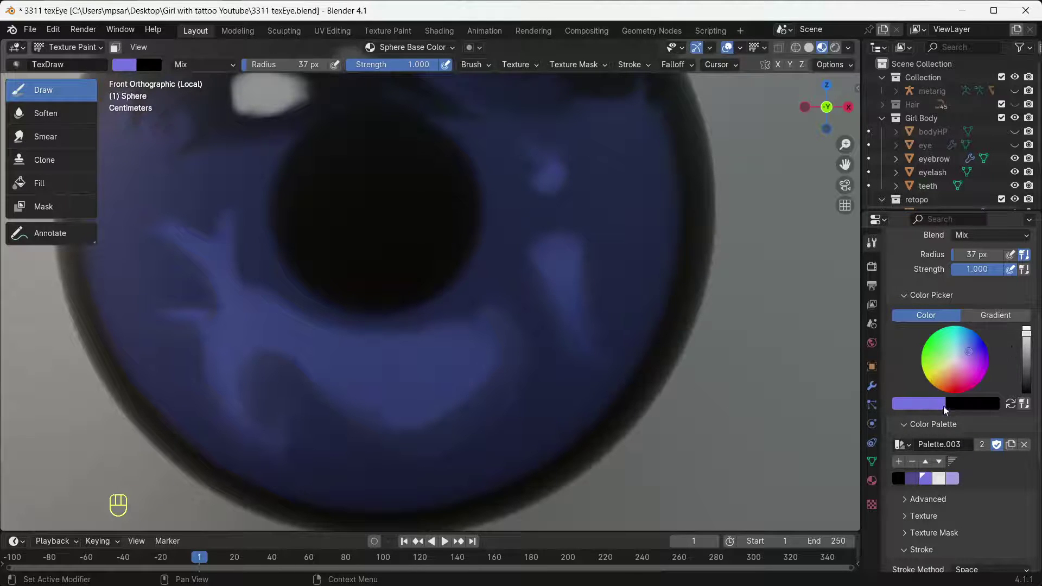
# Adjust the paint colour to a sky blue, undo the test dabs and reopen the picker
pyautogui.click(937, 402)
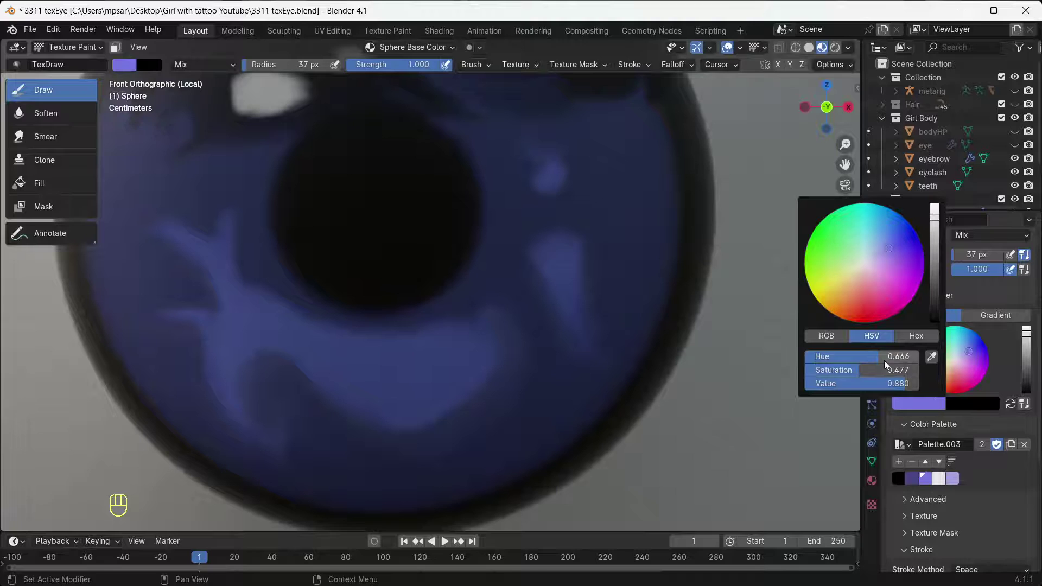
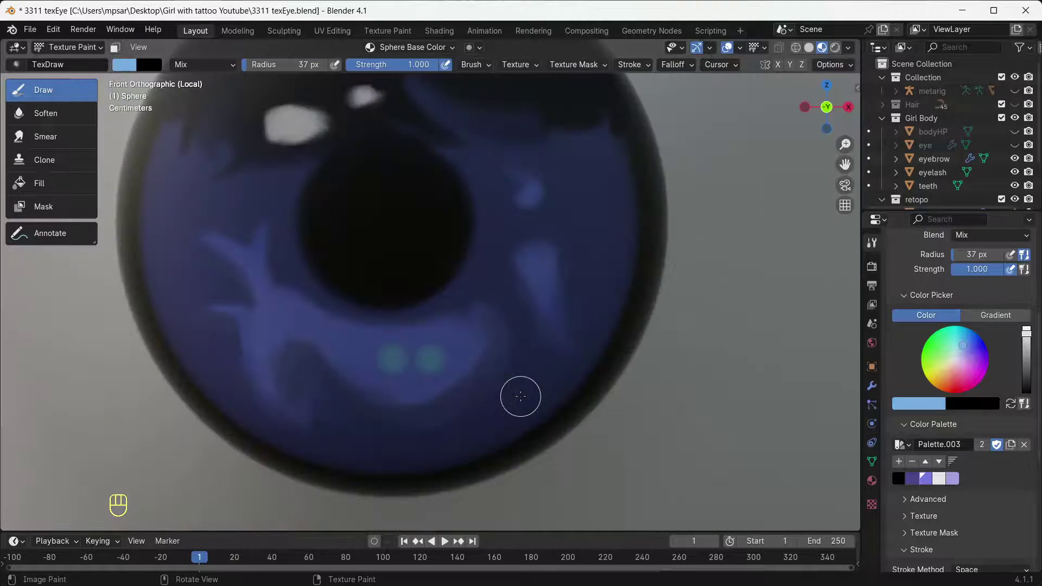
pyautogui.press('ctrl+z')
pyautogui.press('ctrl+z')
pyautogui.click(915, 407)
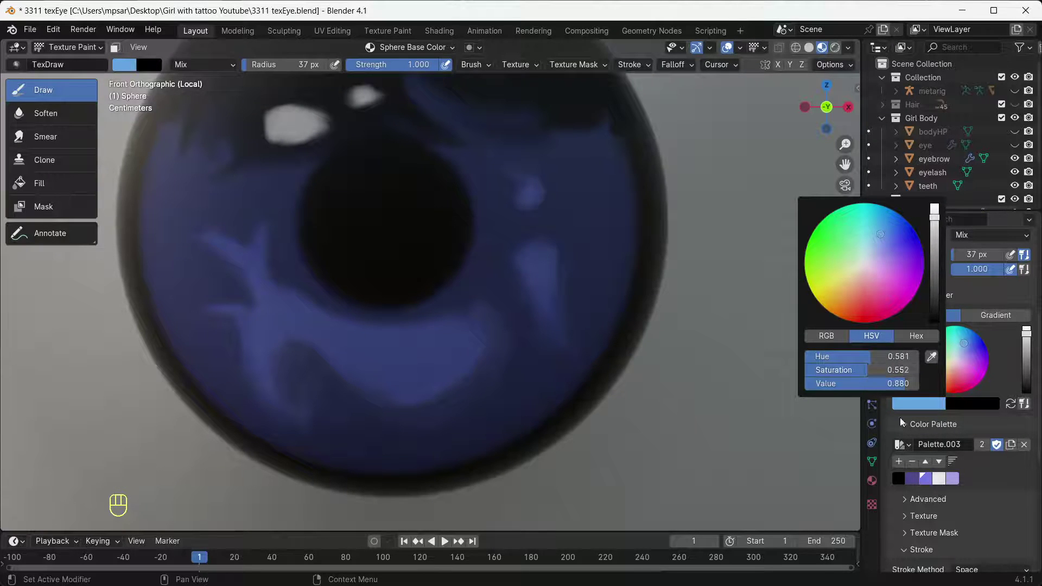
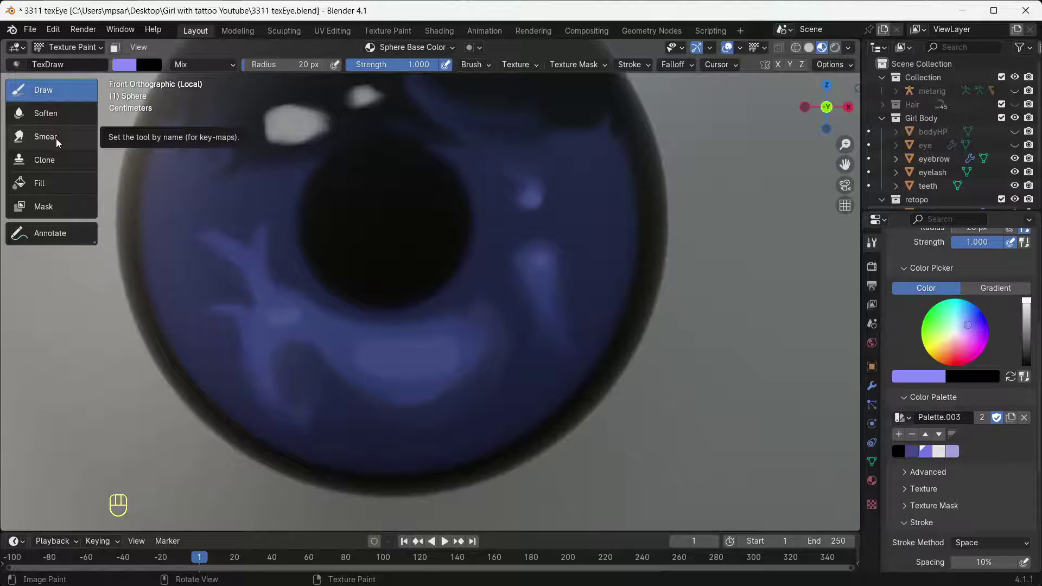
# Smear the pale wisps, then switch to Soften with an 85 px radius to blur the iris
pyautogui.click(63, 144)
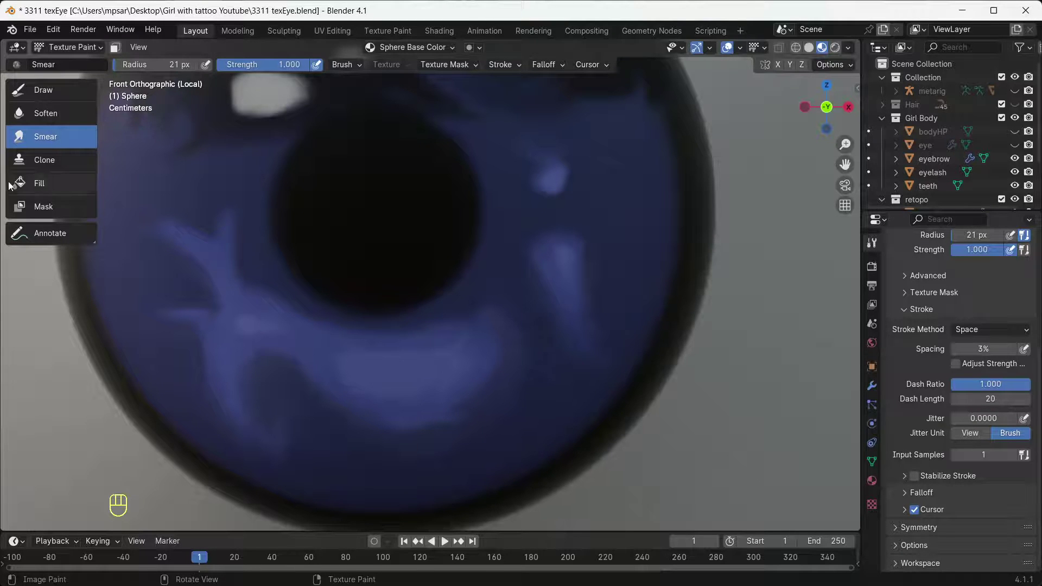
pyautogui.click(52, 118)
pyautogui.press('f')
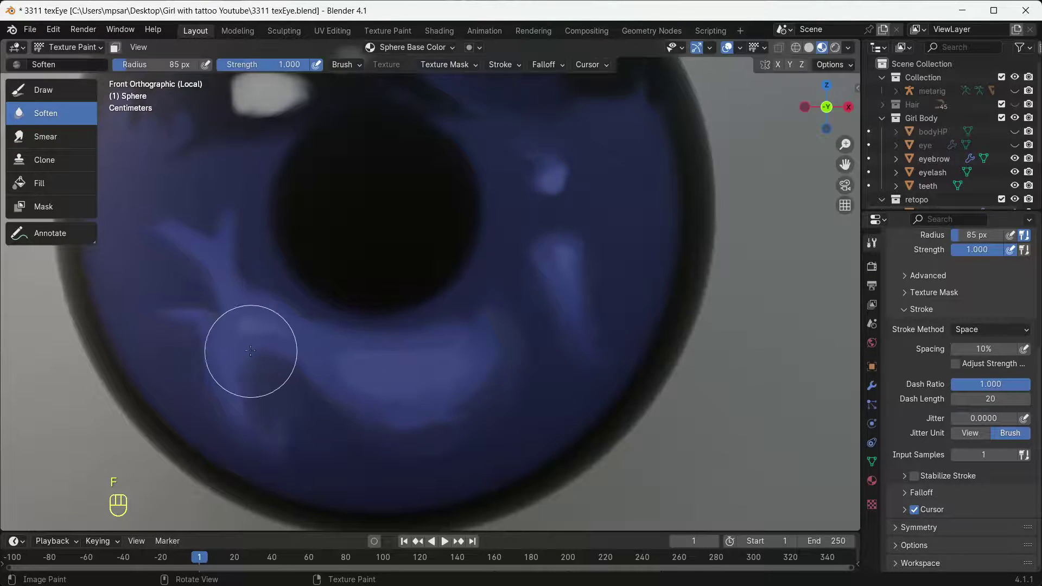
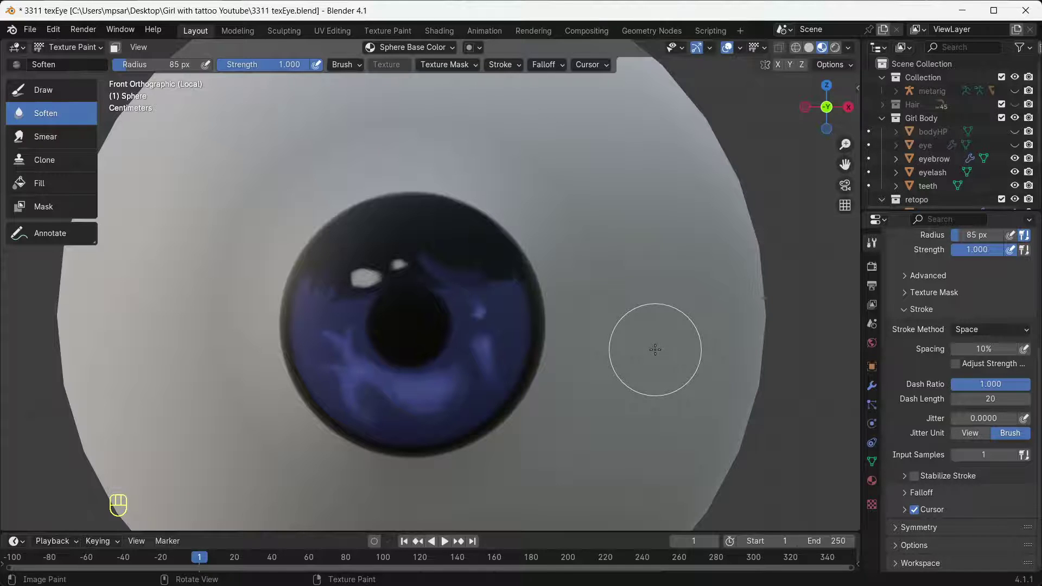
# Leave Local View to show the whole head and pick black for the Draw brush at ~0.47 strength
pyautogui.press('KP_Divide')
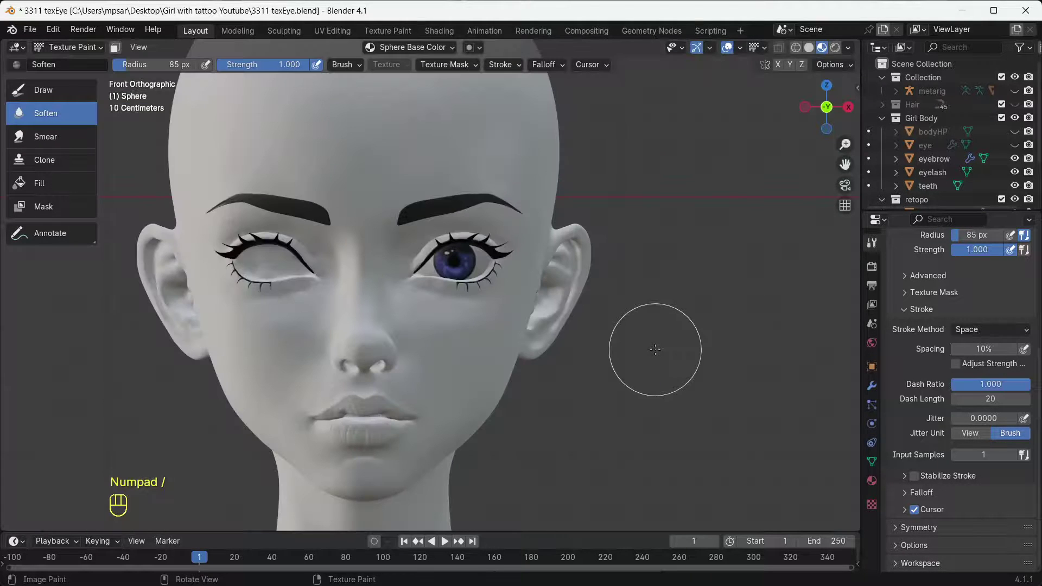
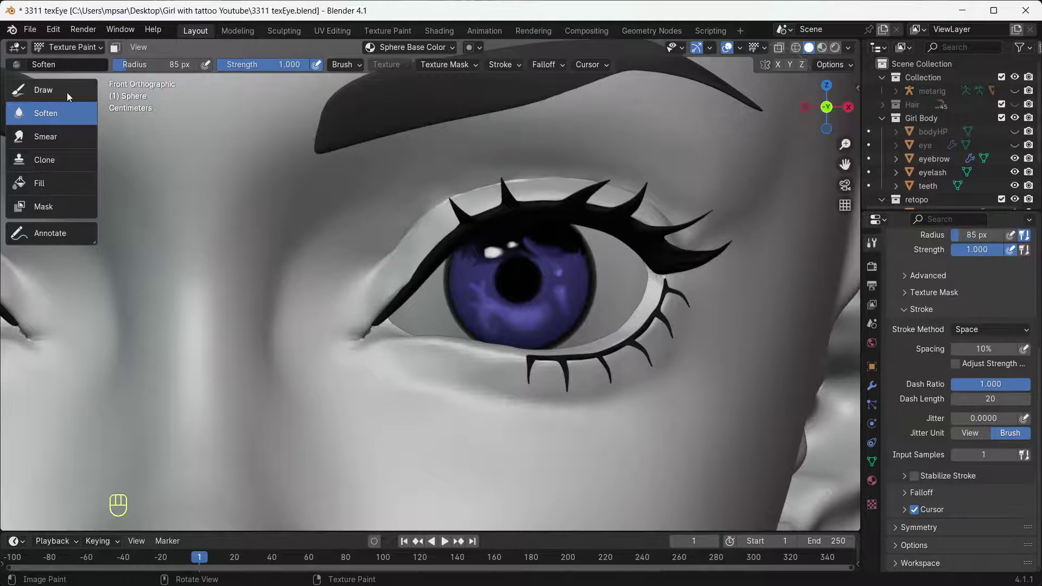
pyautogui.click(71, 95)
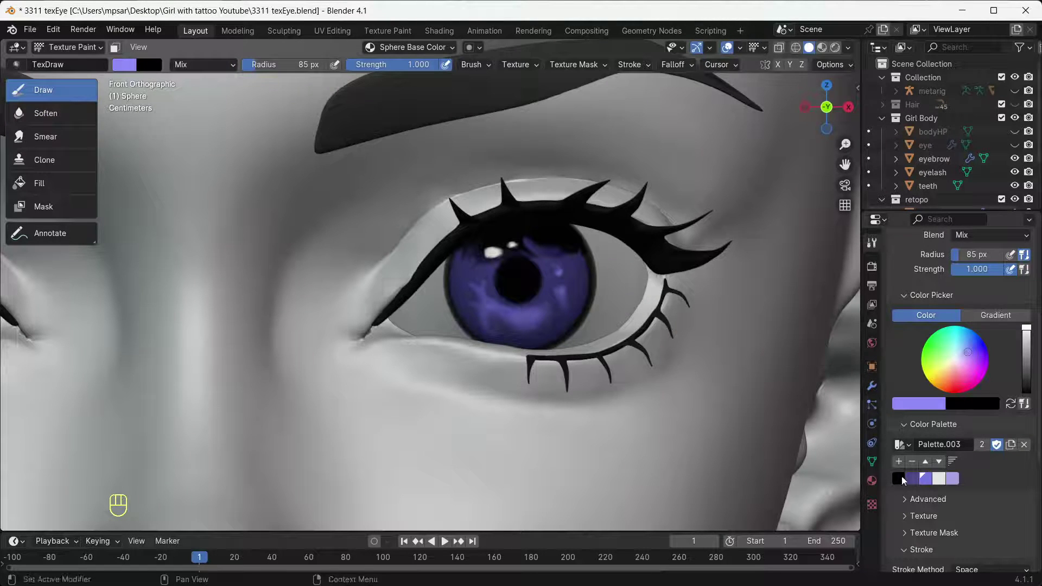
pyautogui.click(901, 485)
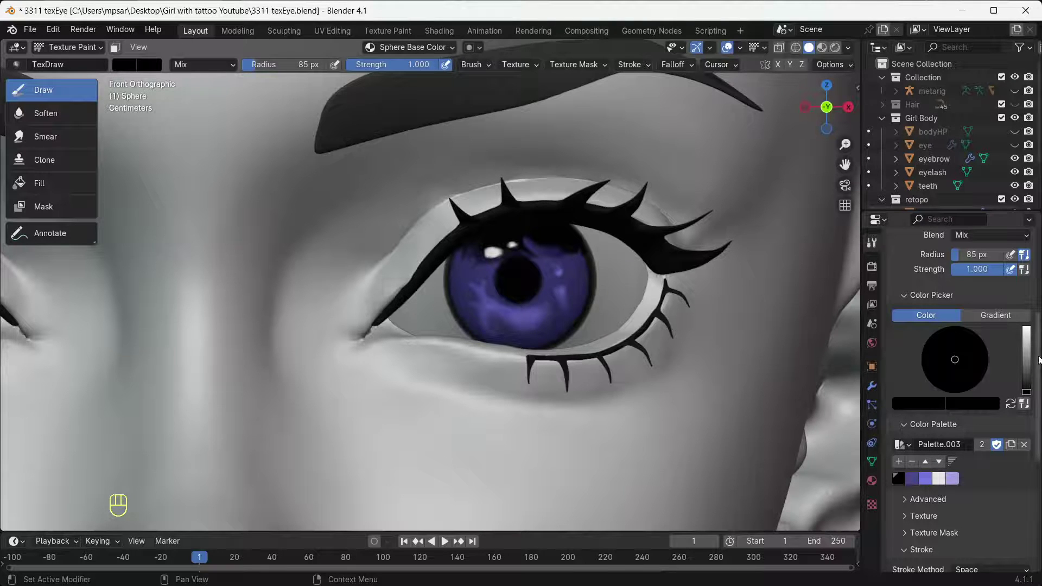
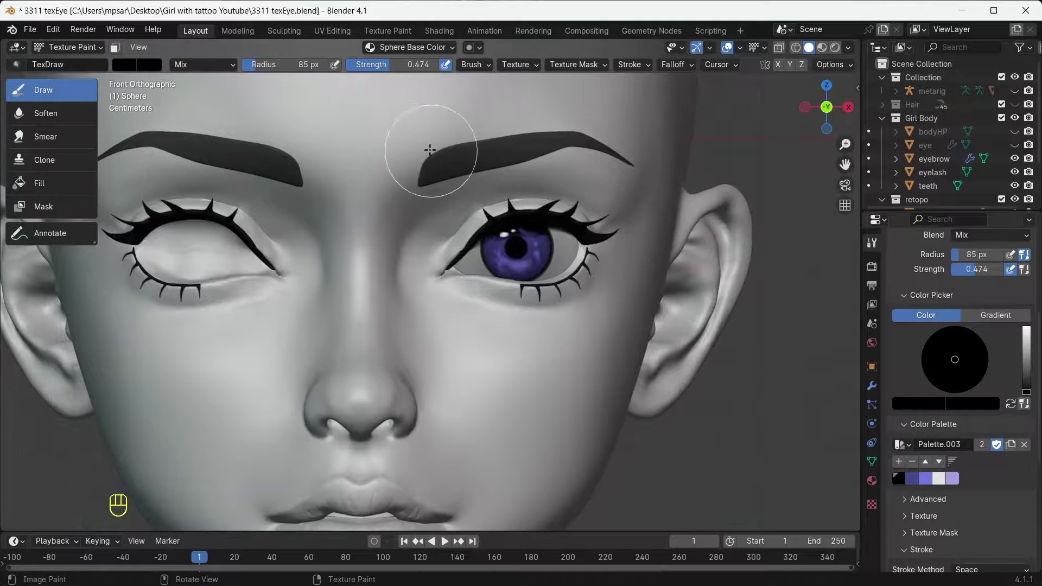
# In Object Mode, add a Mirror modifier to the eyeball with BodyRetopo as Mirror Object
pyautogui.moveTo(80, 51); pyautogui.dragTo(80, 64)
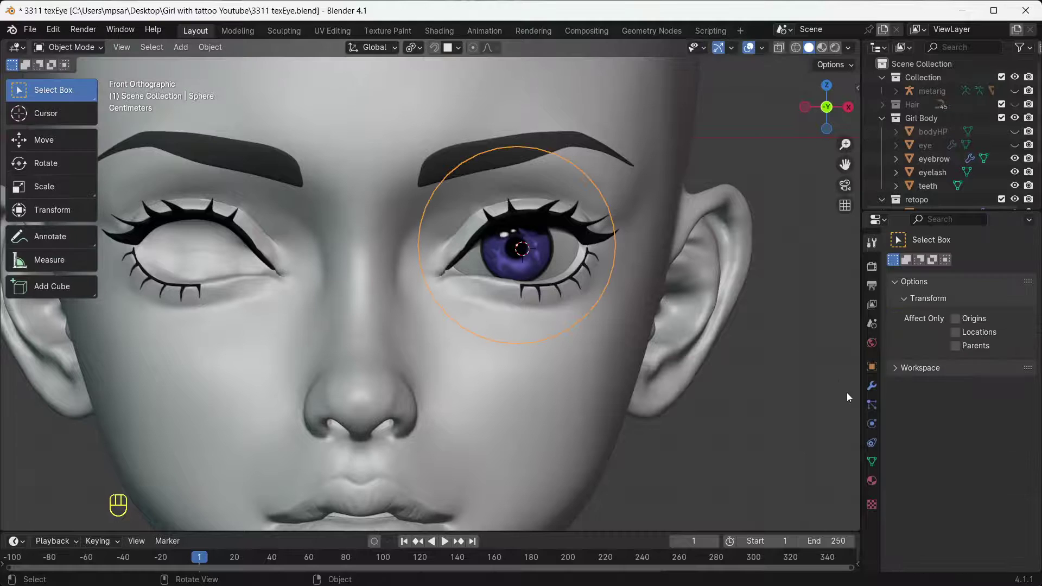
pyautogui.click(871, 384)
pyautogui.moveTo(952, 268); pyautogui.dragTo(824, 409)
pyautogui.click(1016, 361)
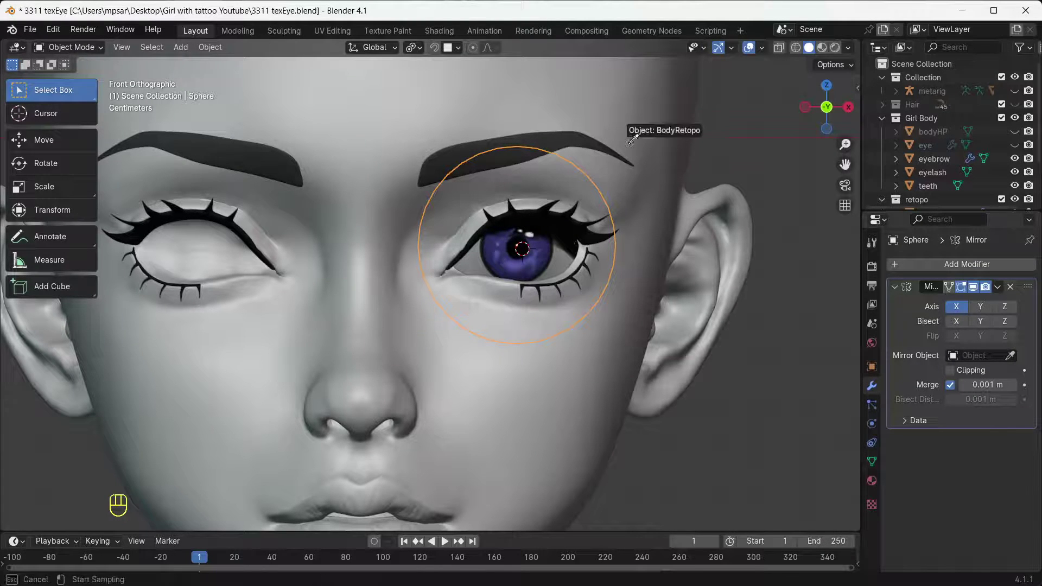
pyautogui.moveTo(663, 322); pyautogui.dragTo(712, 287)
pyautogui.click(738, 316)
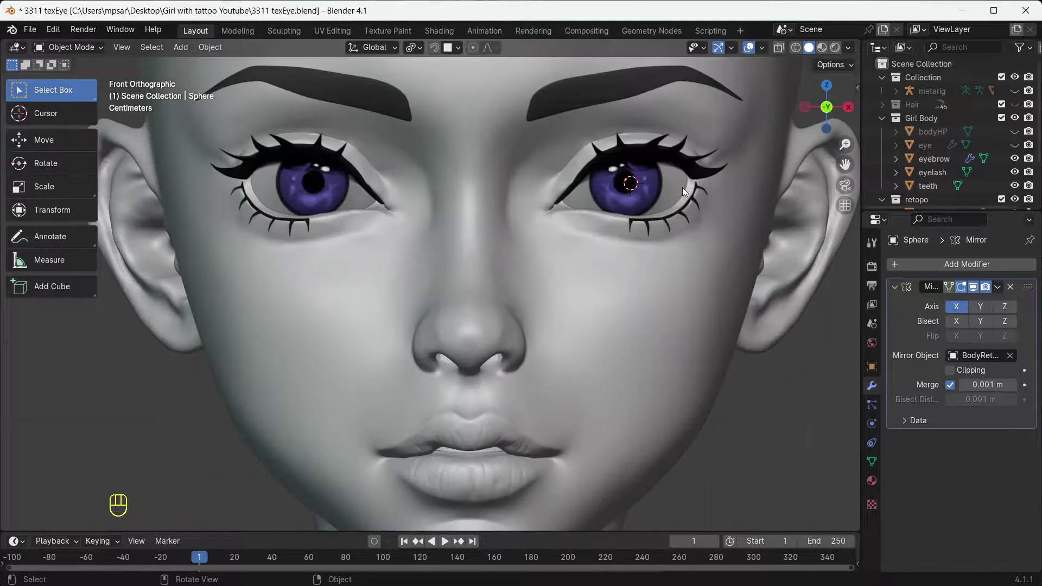
# Frame both eyes and switch the viewport to Material Preview shading
pyautogui.click(749, 45)
pyautogui.moveTo(686, 272); pyautogui.dragTo(615, 293)
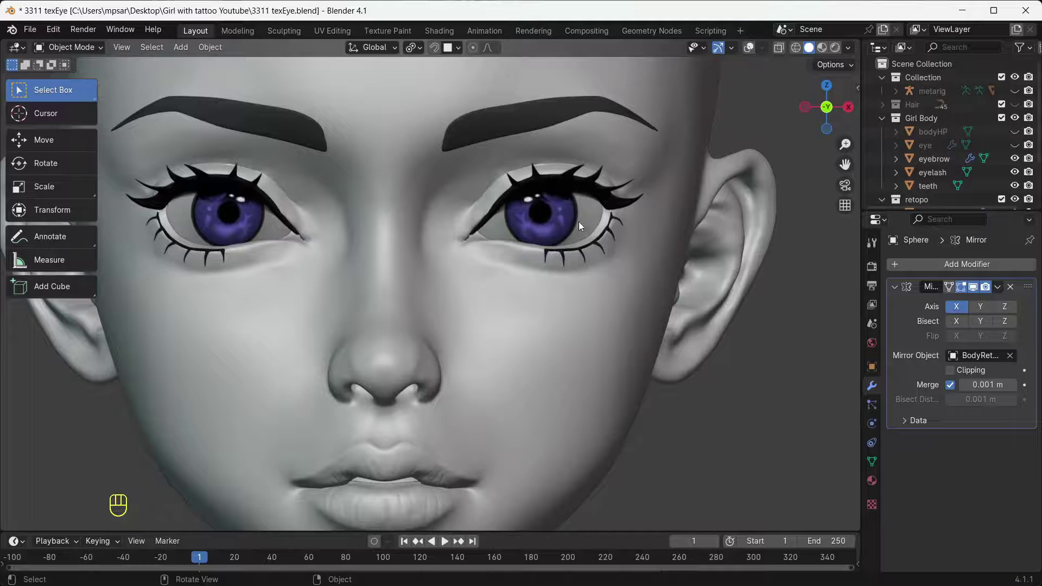
pyautogui.click(826, 56)
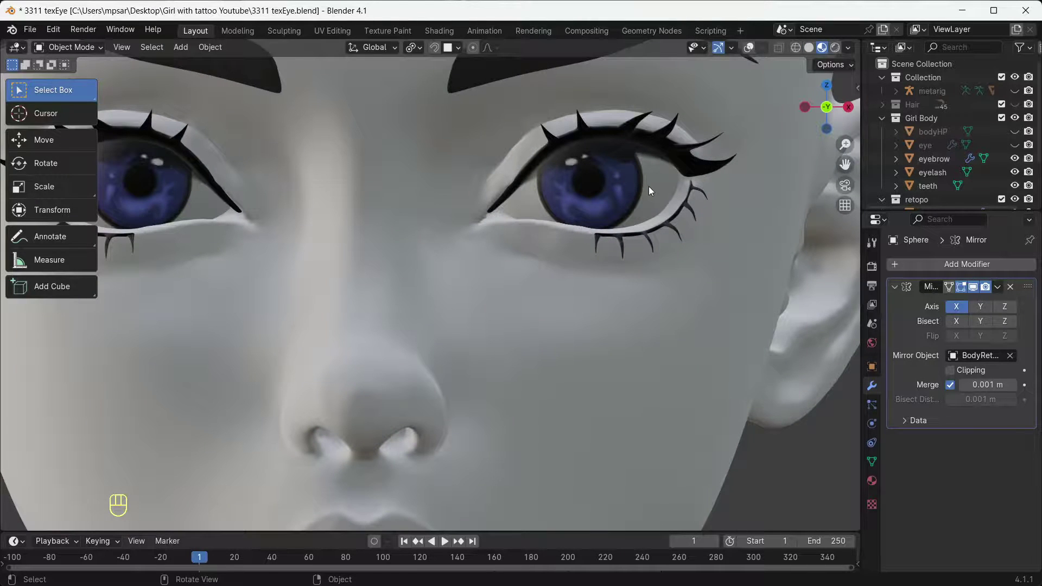
# Select the eyeball to show its material, orbit to inspect both eyes, return to front view and deselect
pyautogui.click(758, 49)
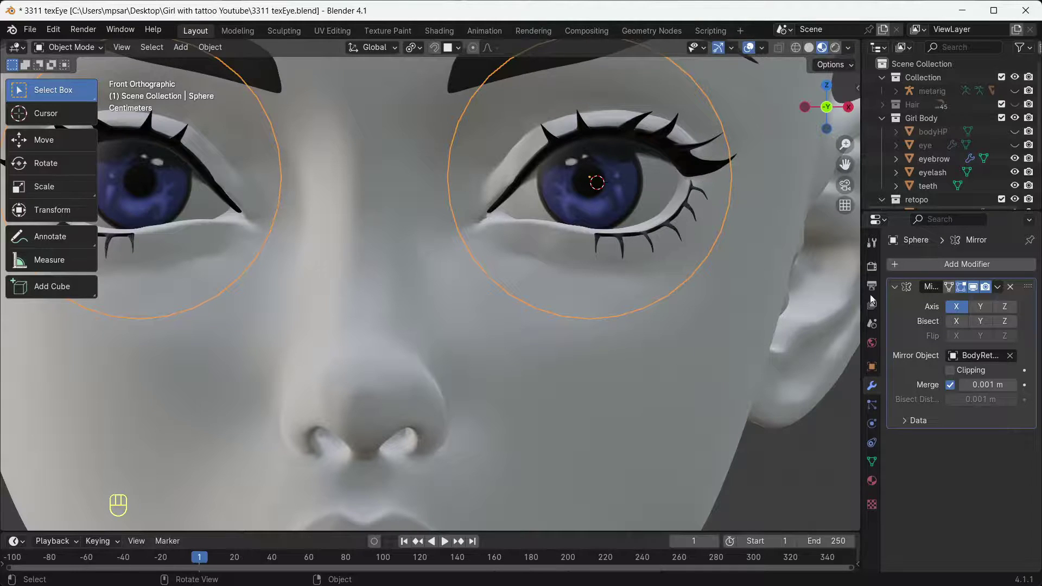
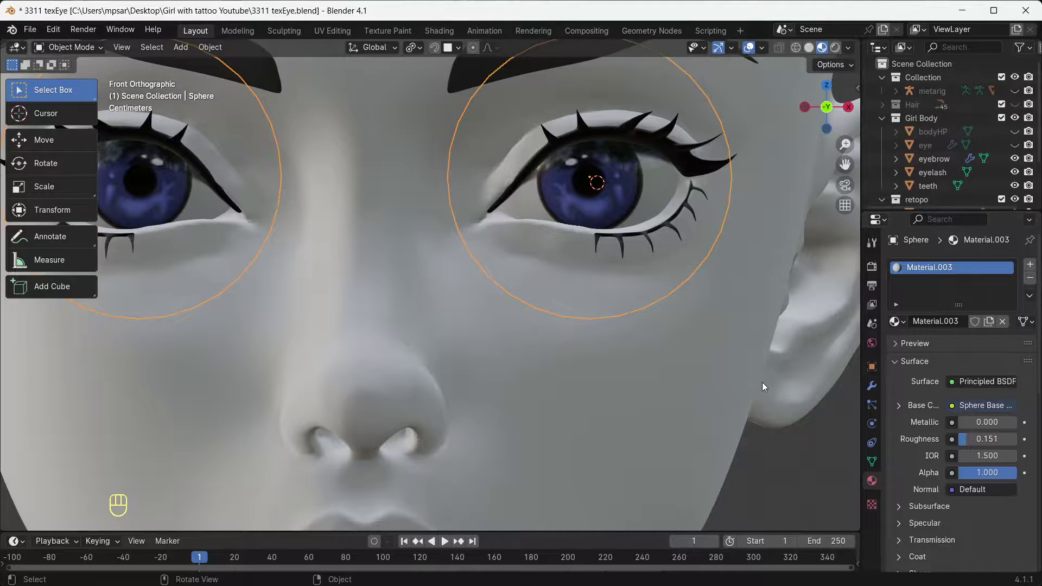
pyautogui.moveTo(737, 325); pyautogui.dragTo(642, 336)
pyautogui.moveTo(542, 308); pyautogui.dragTo(603, 308)
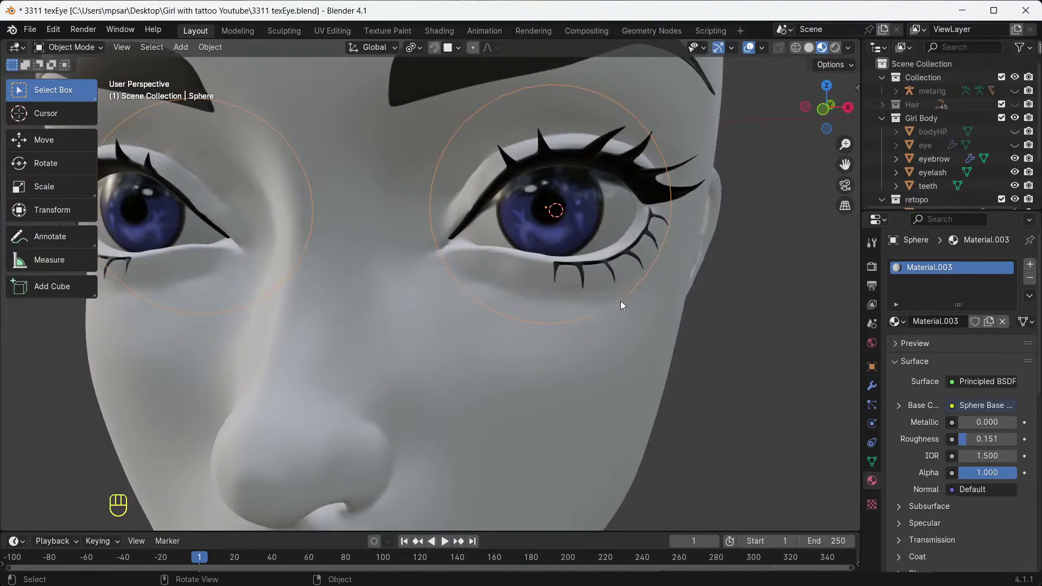
pyautogui.press('KP_1')
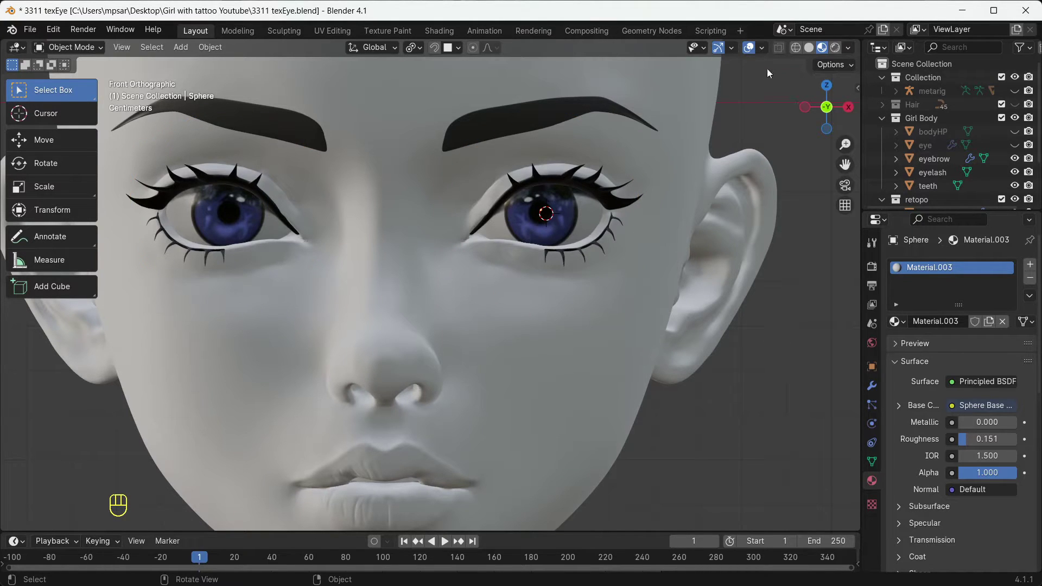
pyautogui.click(755, 53)
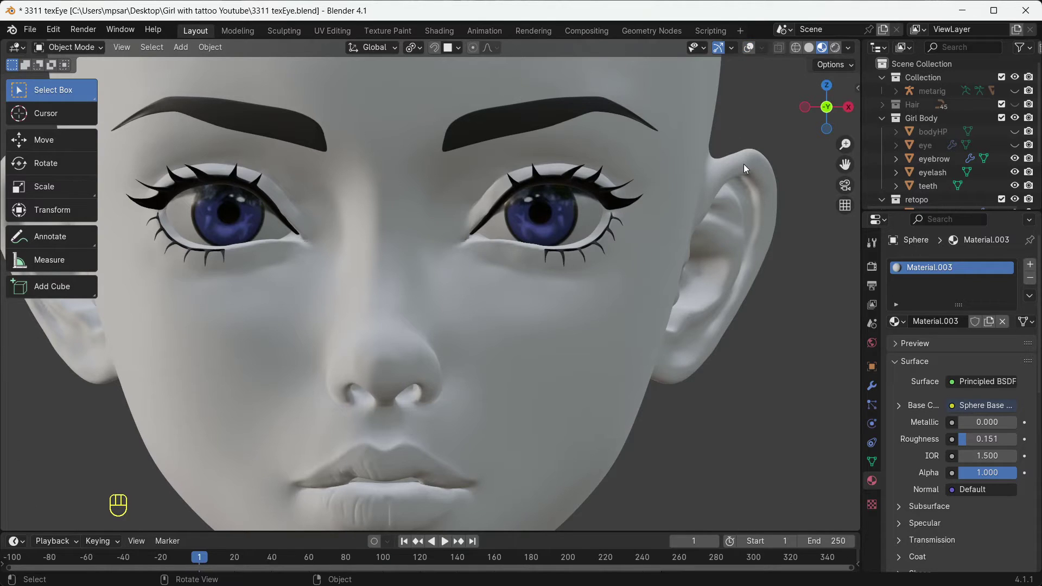